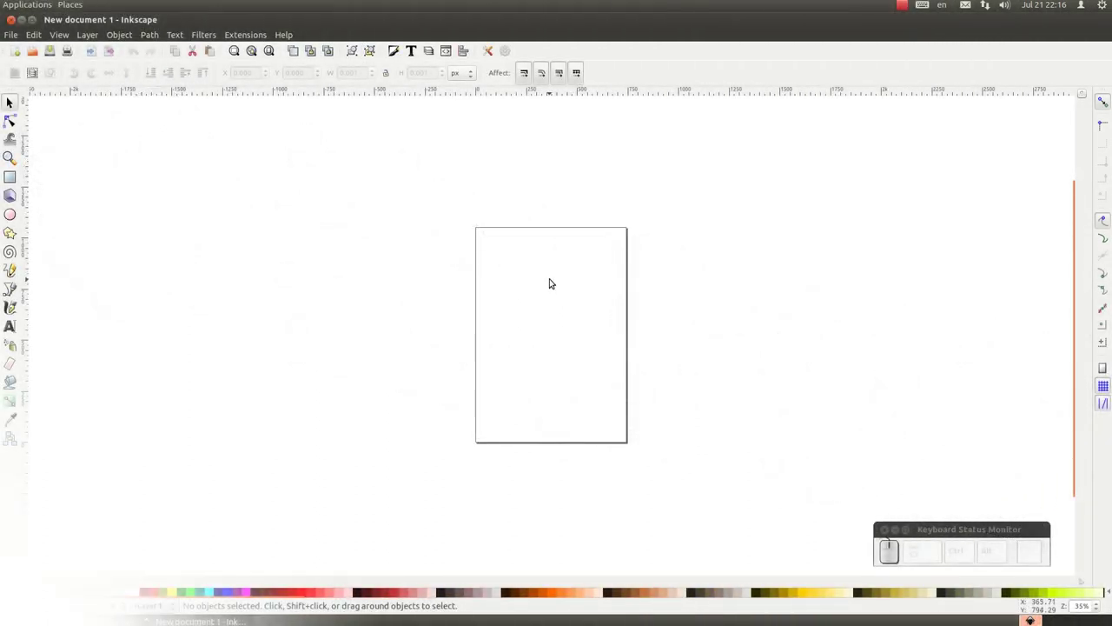
- Create an 'Inkscape' text object in Verdana 40 near the top of the page
{"action": "scroll", "scroll_direction": "up", "scroll_amount": 3}
{"action": "left_click", "coordinate": [551, 281]}
{"action": "key", "text": "shift+i"}
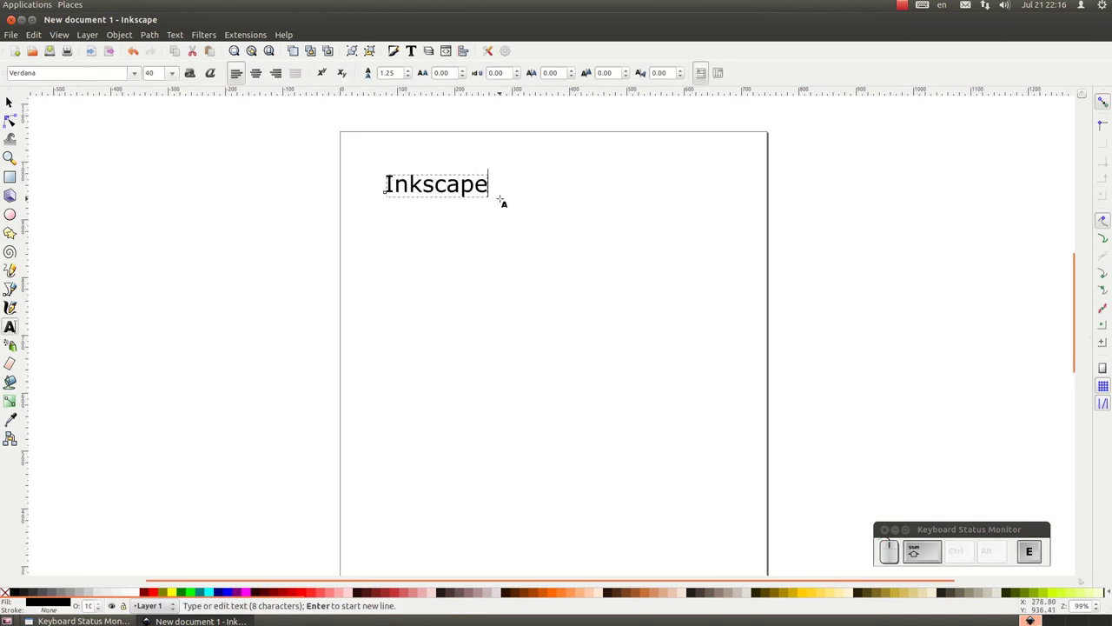
{"action": "scroll", "scroll_direction": "up", "scroll_amount": 3}
{"action": "scroll", "scroll_direction": "down", "scroll_amount": 3}
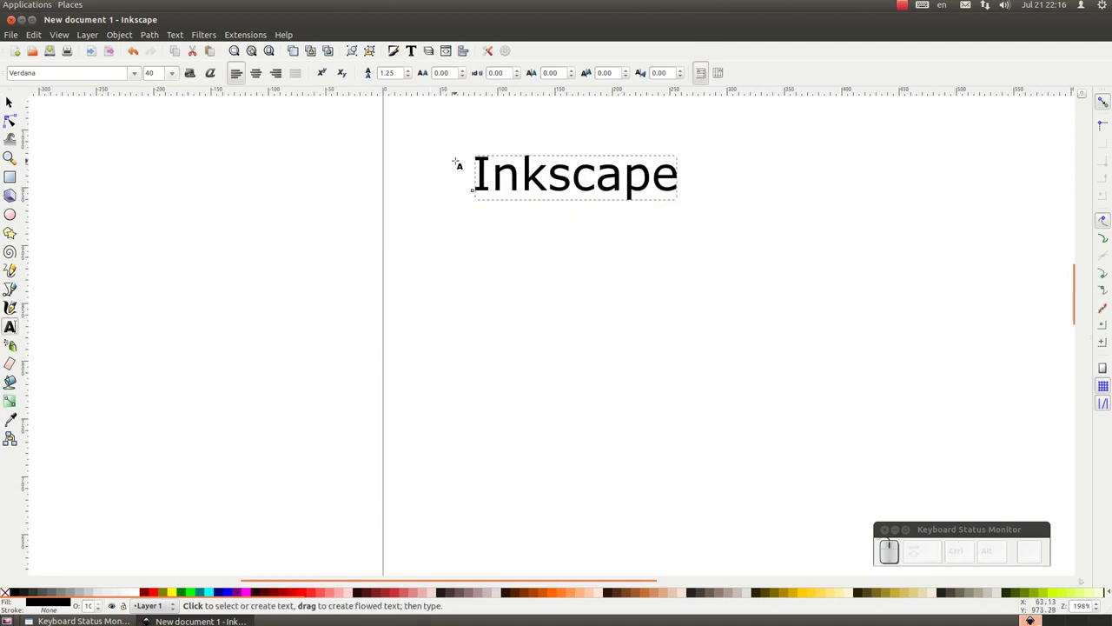
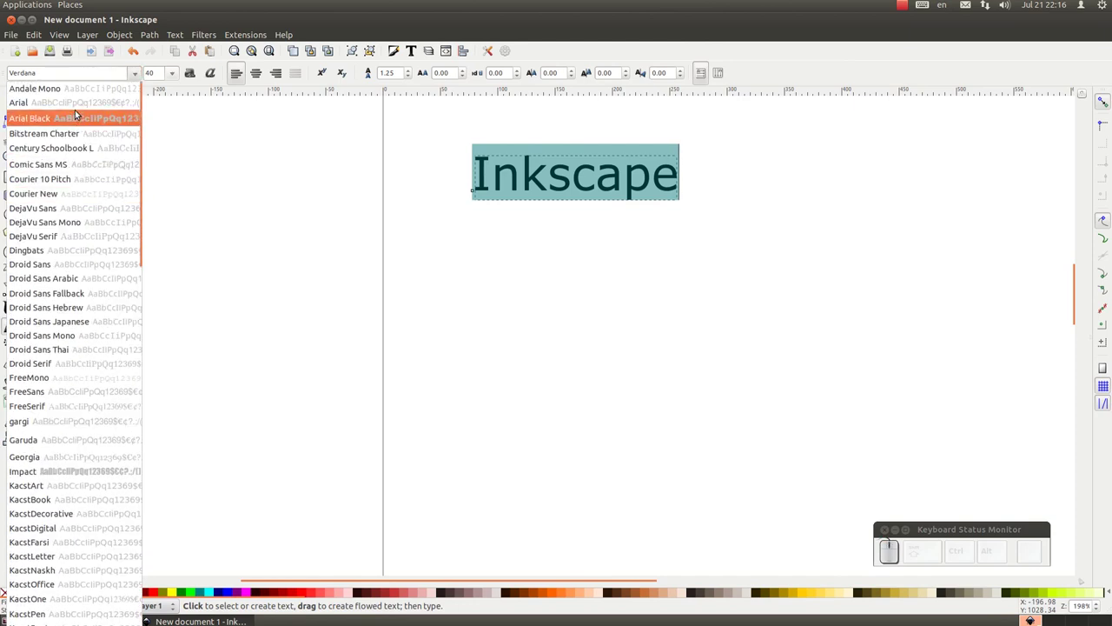
- Set the text to Arial at size 48, trying italic and turning it back off
{"action": "left_click", "coordinate": [75, 112]}
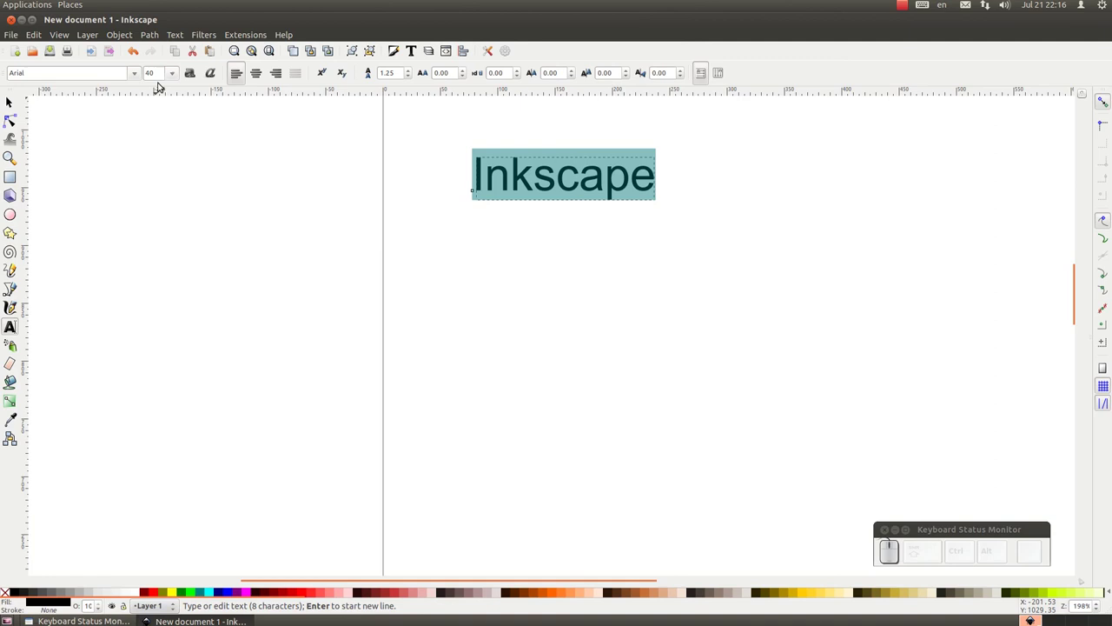
{"action": "left_click", "coordinate": [178, 71]}
{"action": "left_click", "coordinate": [170, 375]}
{"action": "left_click", "coordinate": [188, 78]}
{"action": "left_click", "coordinate": [208, 79]}
{"action": "left_click", "coordinate": [196, 74]}
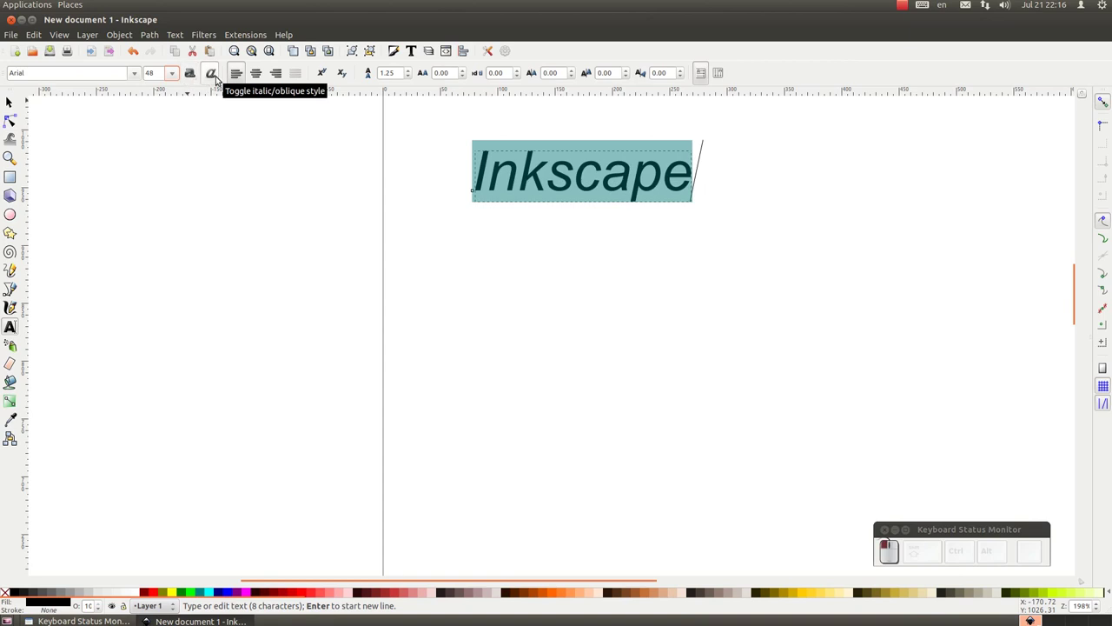
{"action": "left_click_drag", "start_coordinate": [217, 74], "coordinate": [216, 74]}
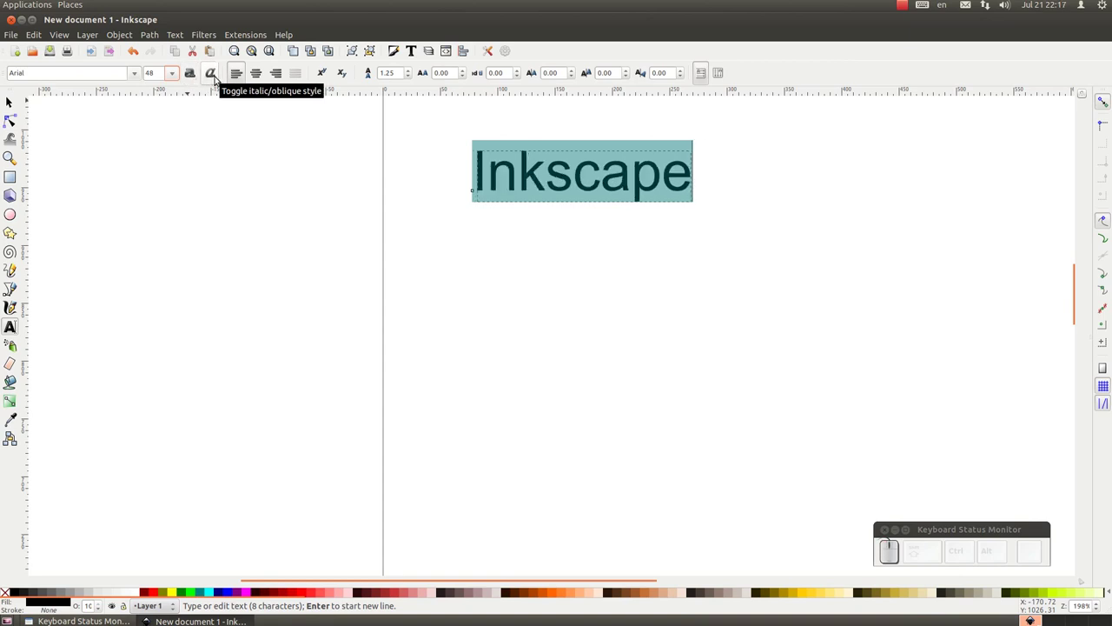
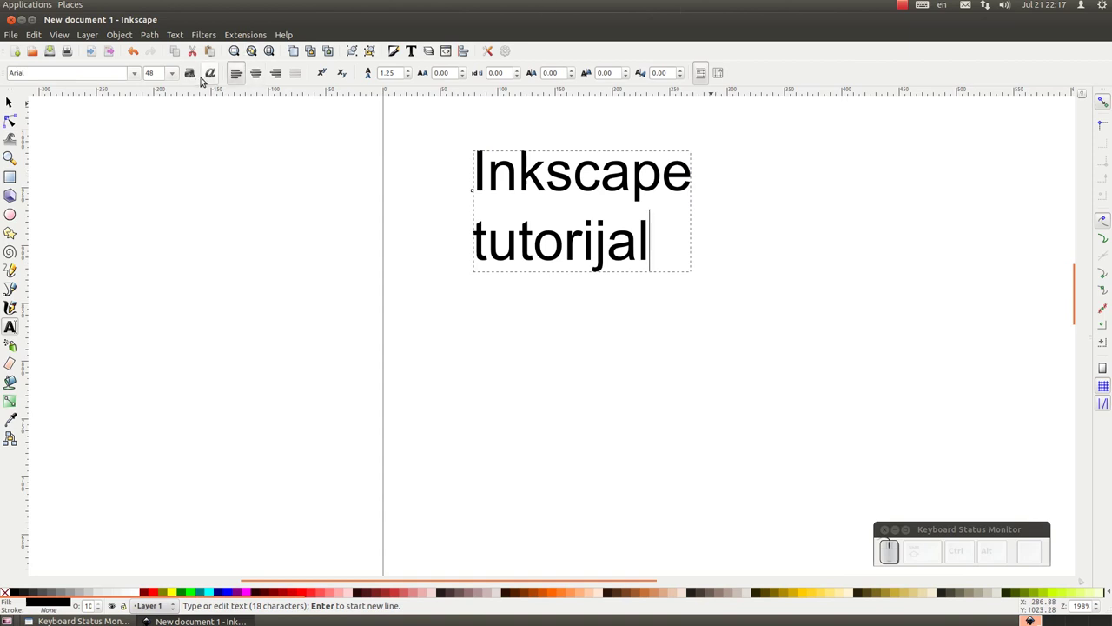
- With the second line 'tutorijal' added, try centring and then right-align both lines
{"action": "left_click", "coordinate": [260, 76]}
{"action": "left_click", "coordinate": [244, 80]}
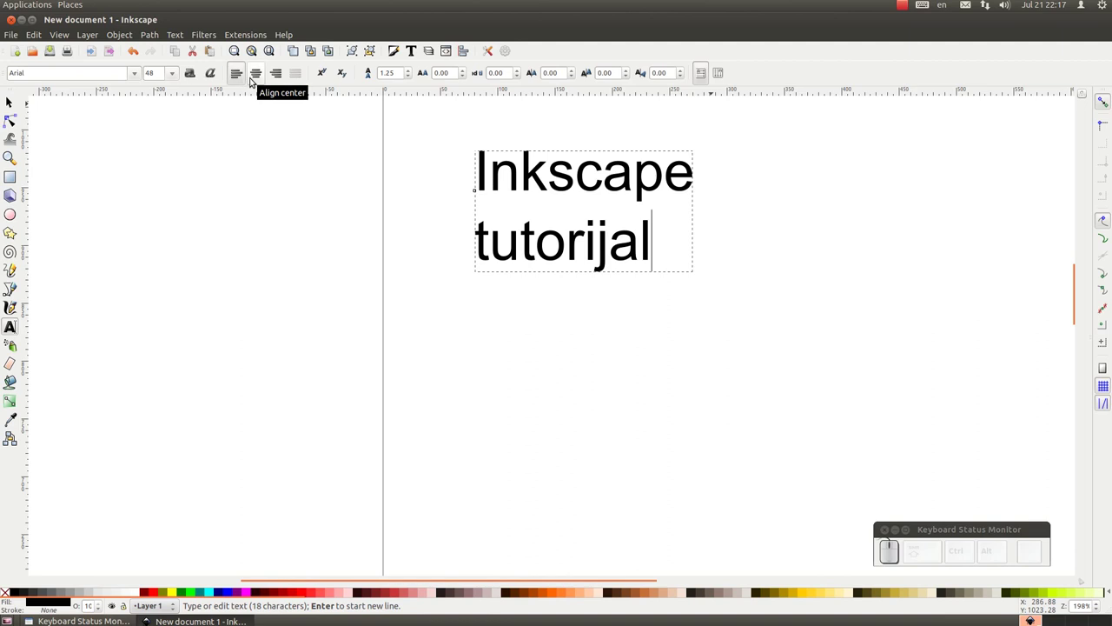
{"action": "left_click", "coordinate": [252, 80]}
{"action": "left_click", "coordinate": [273, 81]}
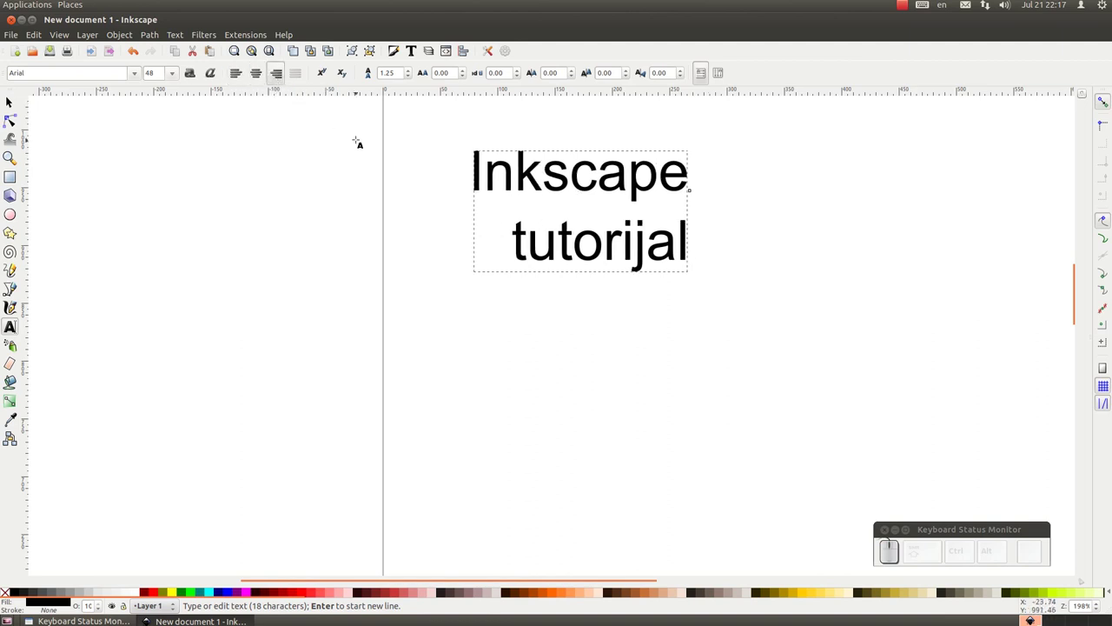
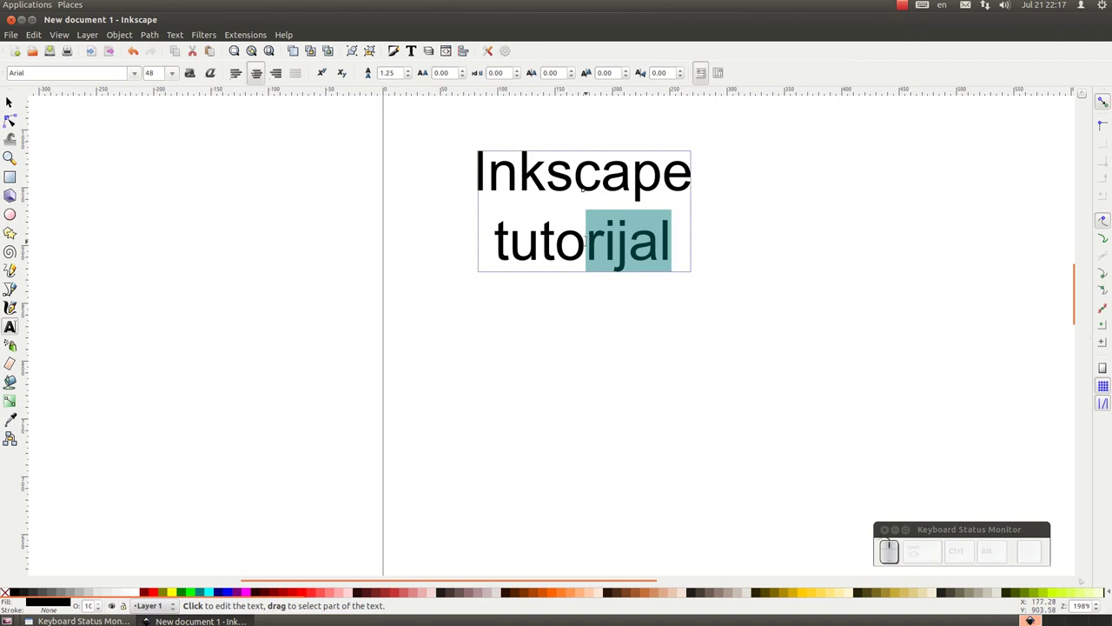
- Try 'rijal' as superscript, then lower it to subscript
{"action": "left_click", "coordinate": [328, 74]}
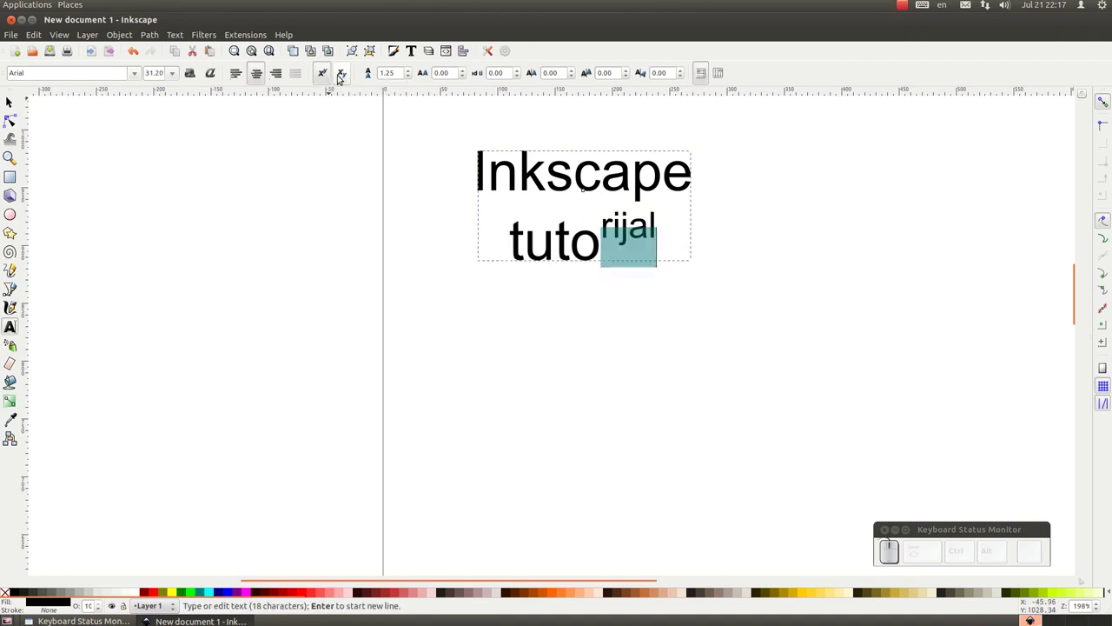
{"action": "left_click_drag", "start_coordinate": [343, 73], "coordinate": [342, 73]}
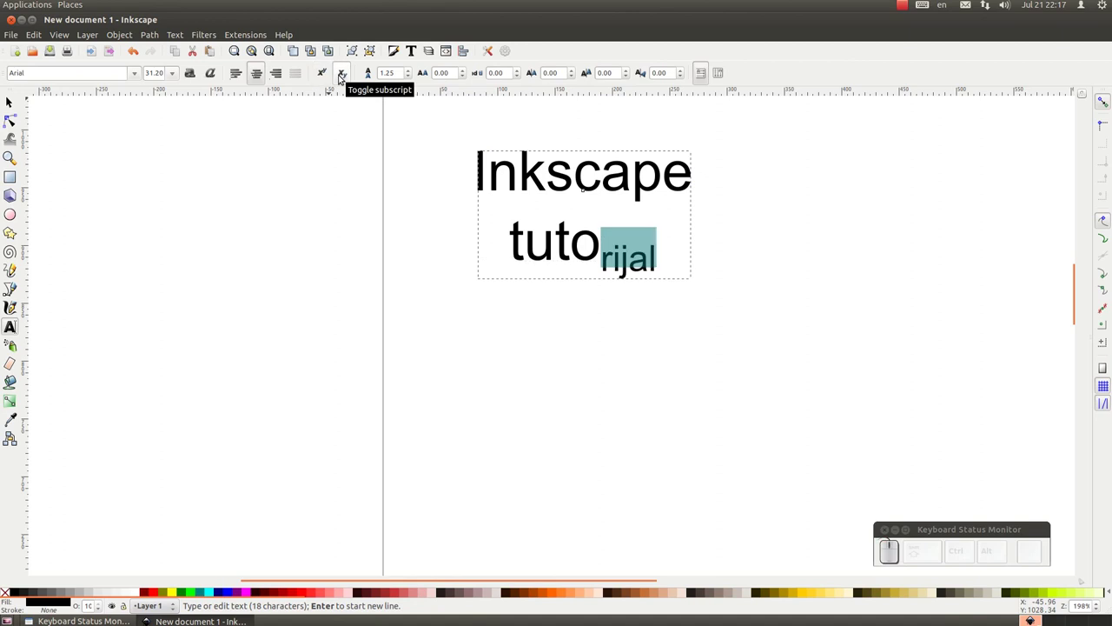
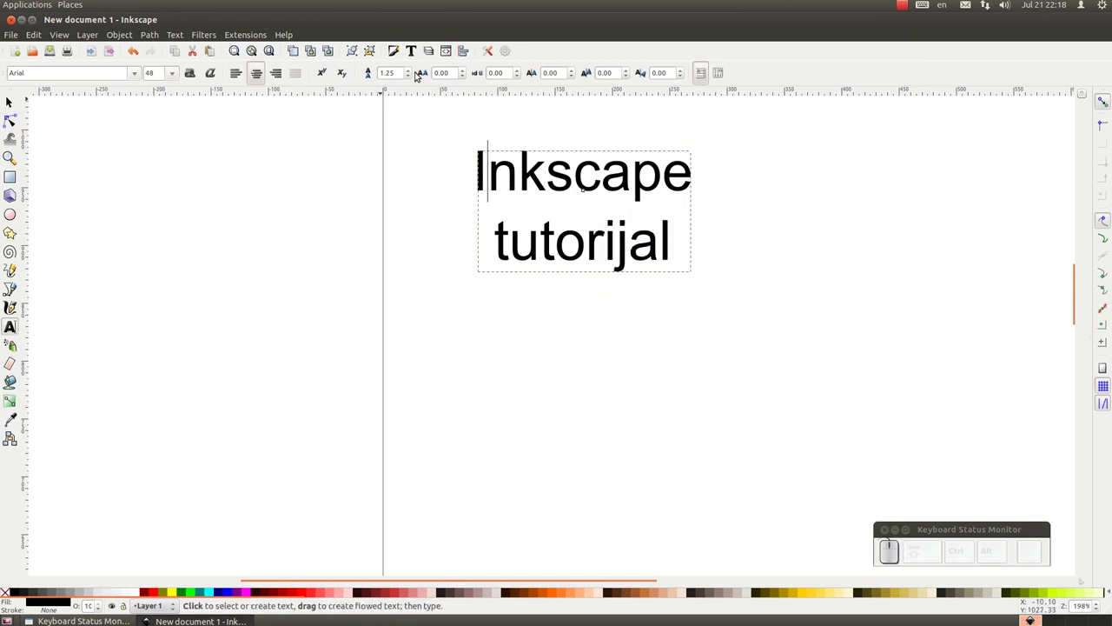
- Set line spacing 2.00, letter spacing 3 and word spacing 10, joining the text onto one line
{"action": "left_click", "coordinate": [410, 71]}
{"action": "left_click_drag", "start_coordinate": [411, 80], "coordinate": [413, 71]}
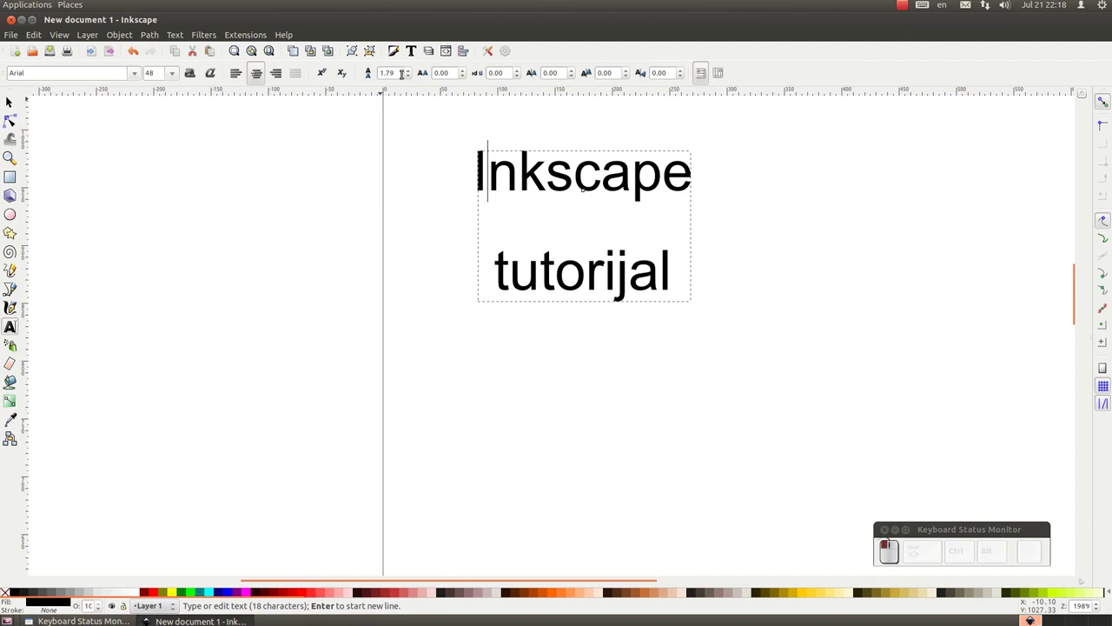
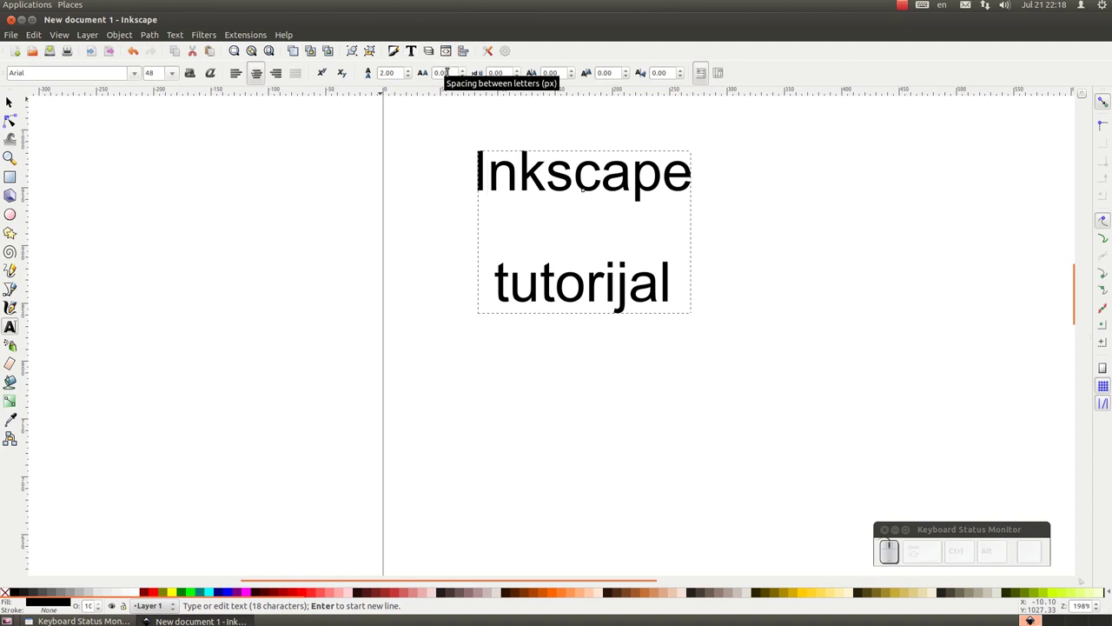
{"action": "left_click", "coordinate": [467, 69]}
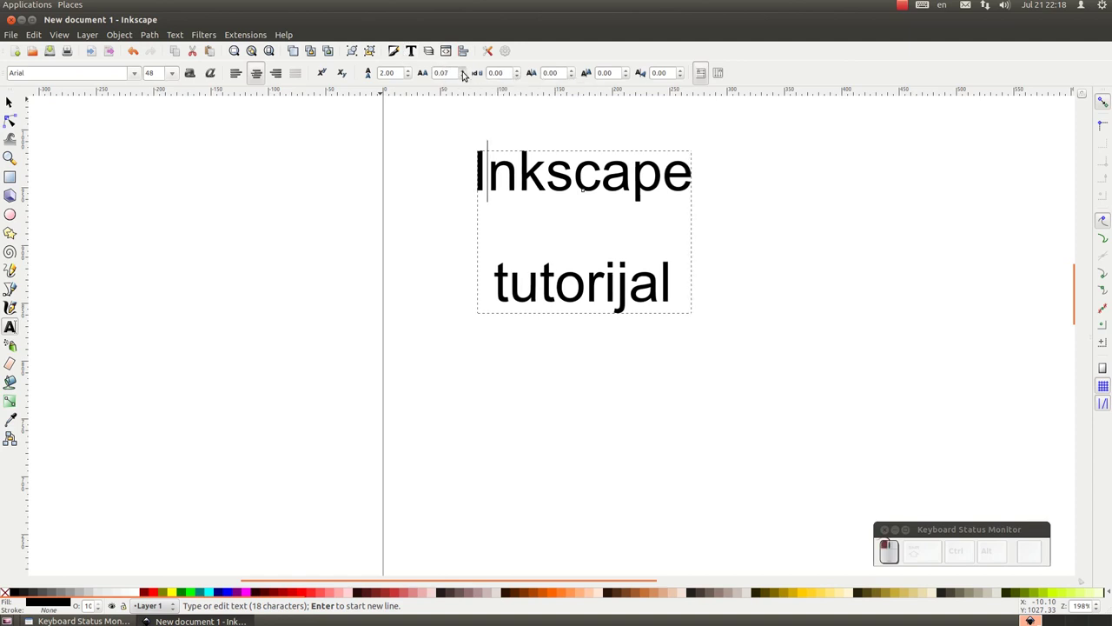
{"action": "left_click", "coordinate": [467, 70]}
{"action": "left_click_drag", "start_coordinate": [468, 77], "coordinate": [469, 70]}
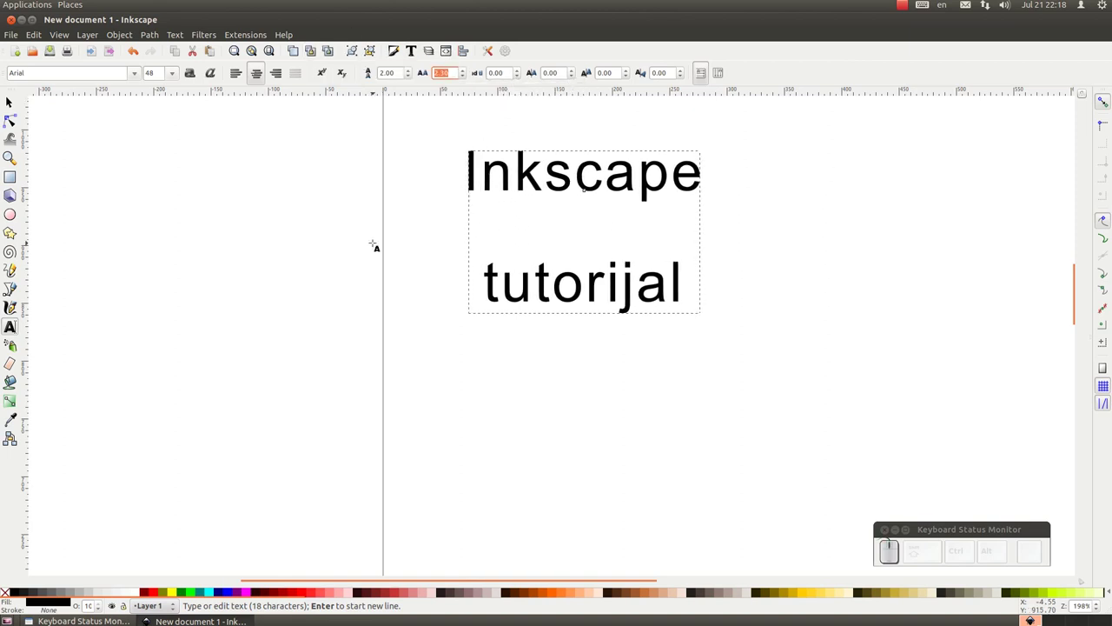
{"action": "key", "text": "KP_3"}
{"action": "key", "text": "KP_Enter"}
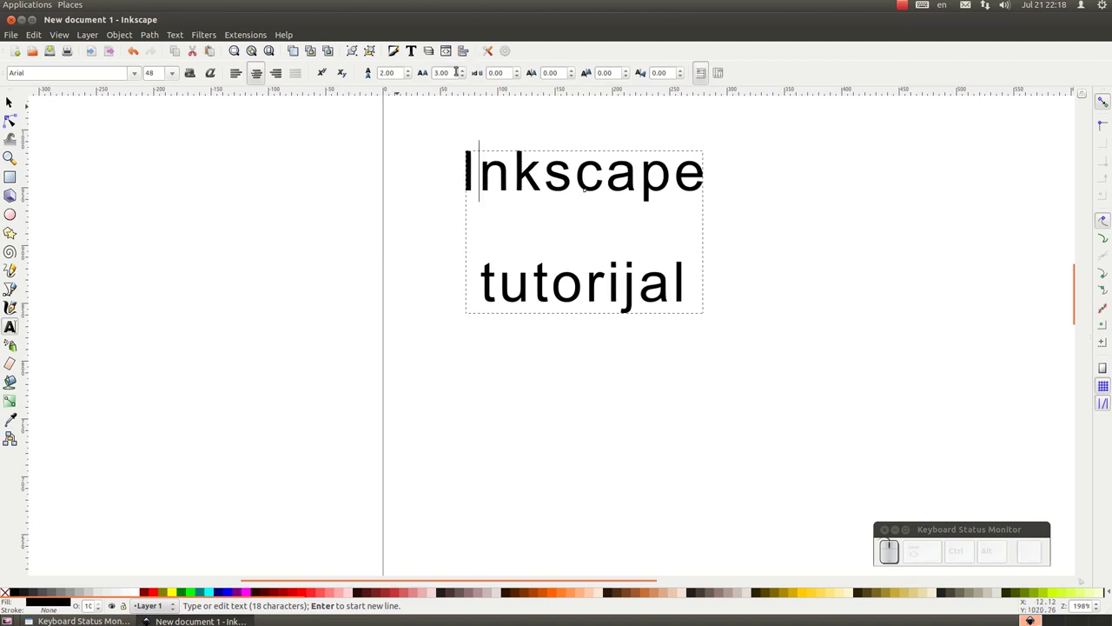
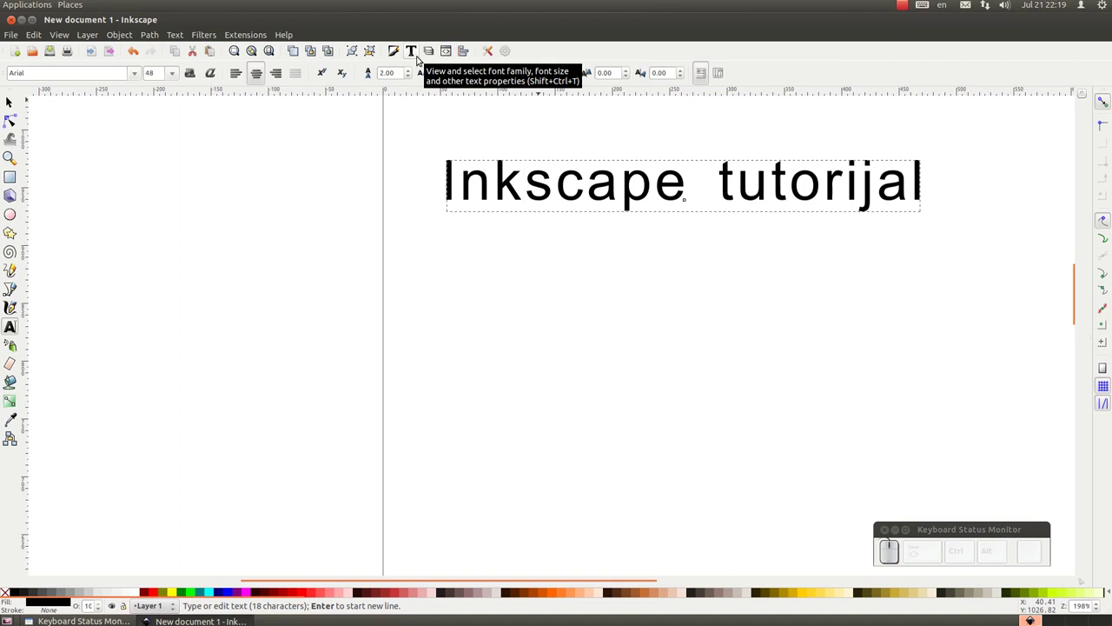
{"action": "key", "text": "KP_1"}
{"action": "key", "text": "KP_Enter"}
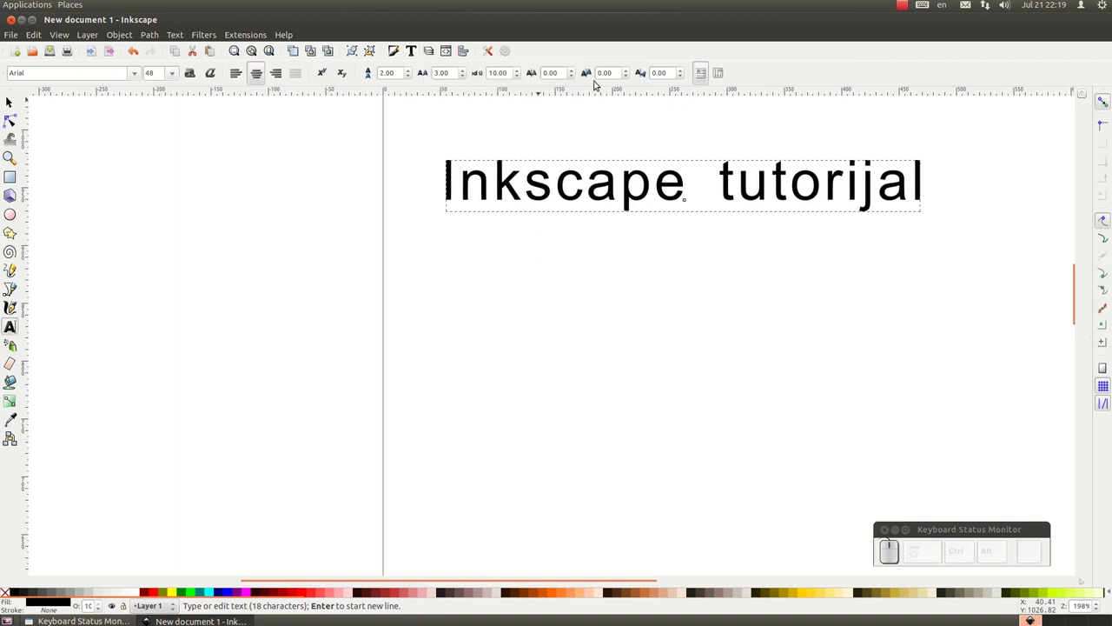
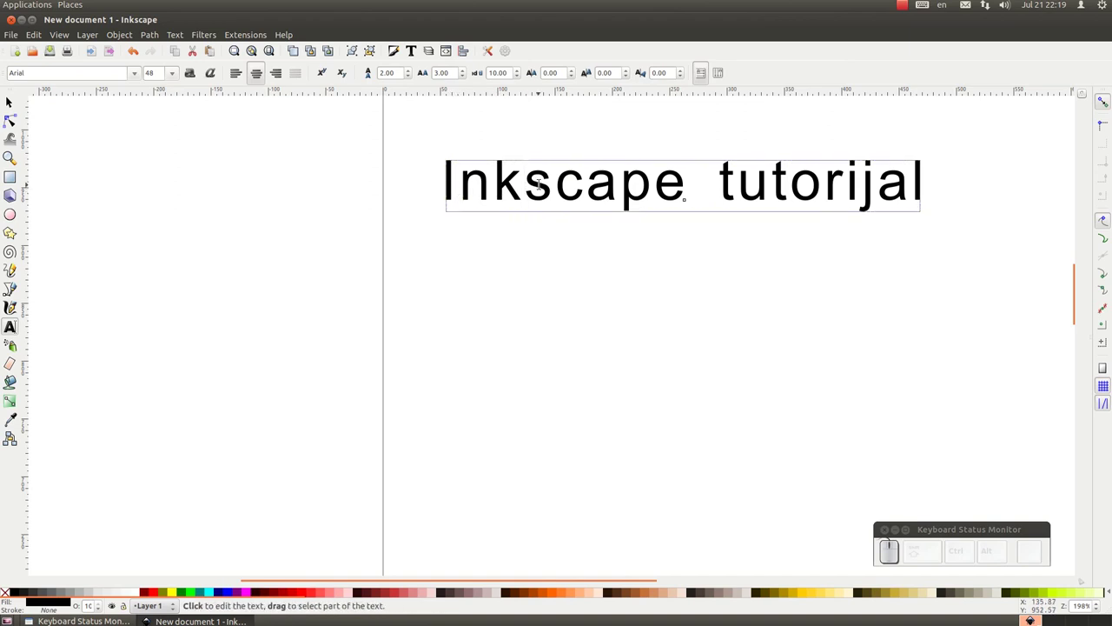
- Try an extra gap after 'Ink' and raising the letters from 'pe' using the kerning and shift fields
{"action": "left_click_drag", "start_coordinate": [577, 67], "coordinate": [577, 66]}
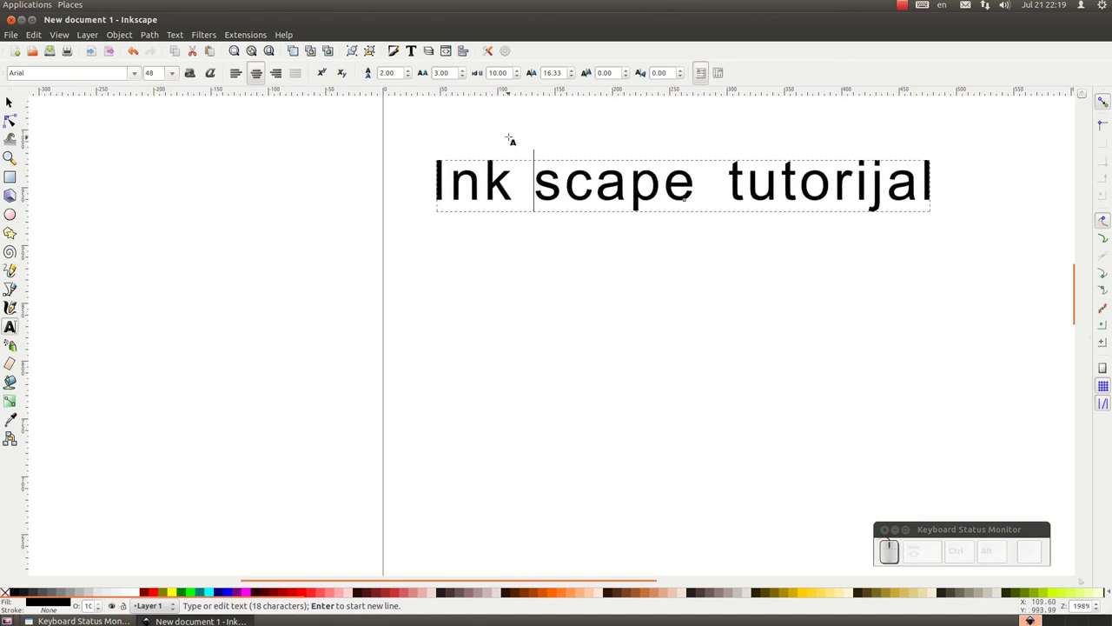
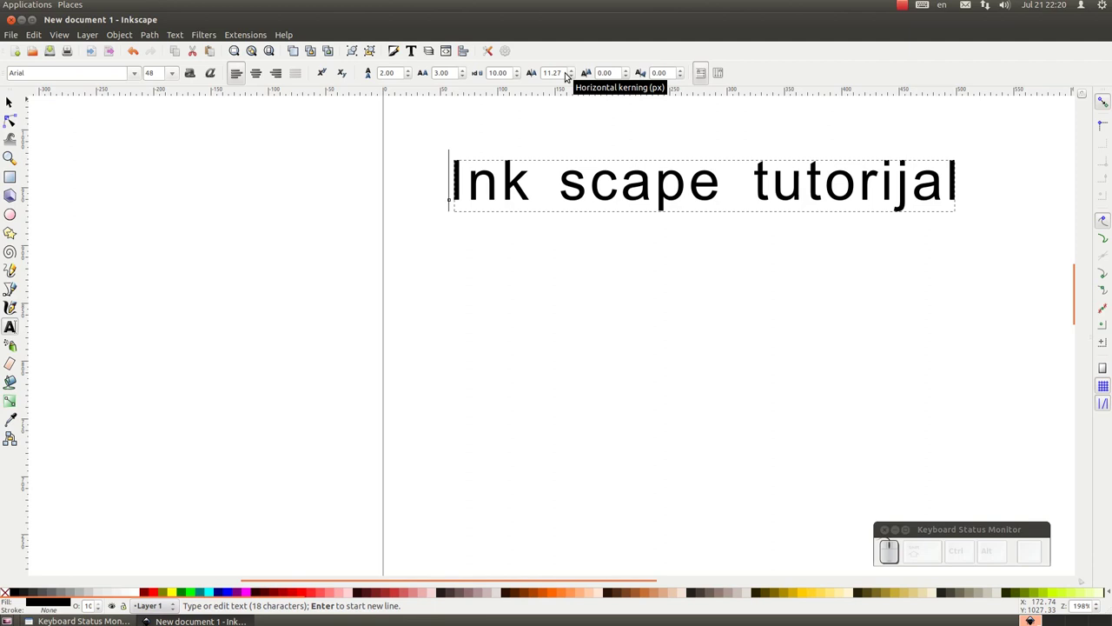
{"action": "left_click_drag", "start_coordinate": [564, 75], "coordinate": [418, 47]}
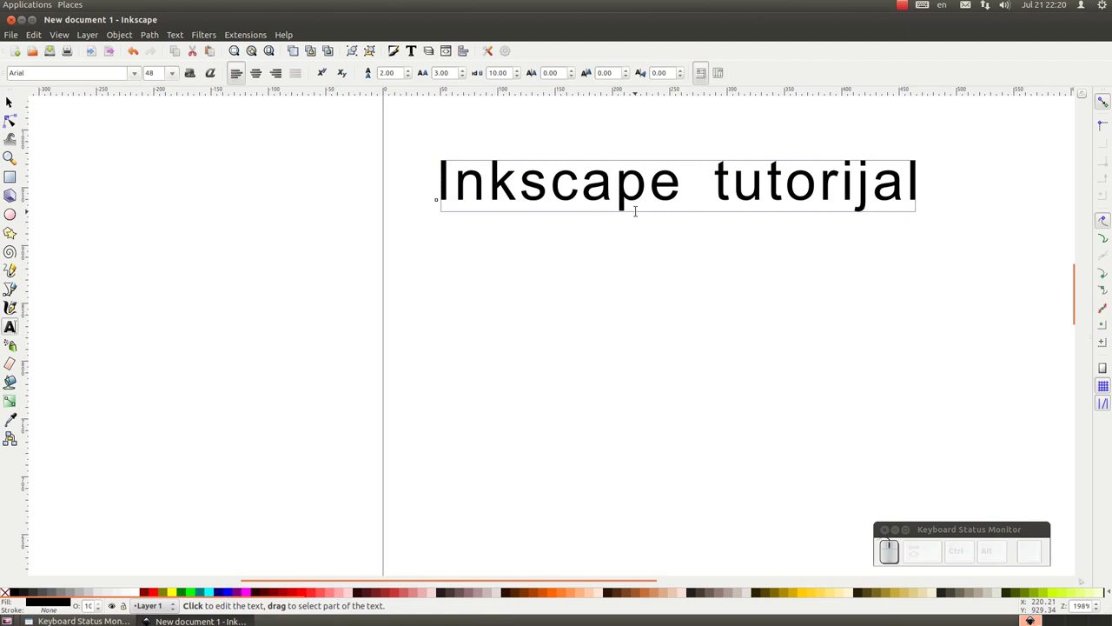
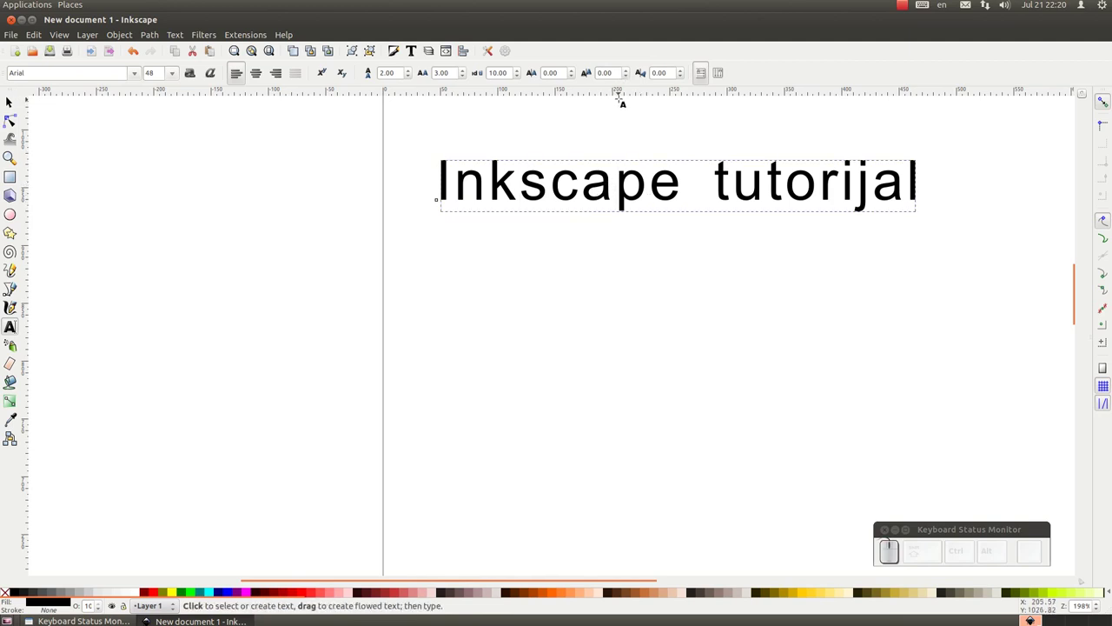
{"action": "left_click_drag", "start_coordinate": [628, 68], "coordinate": [632, 76]}
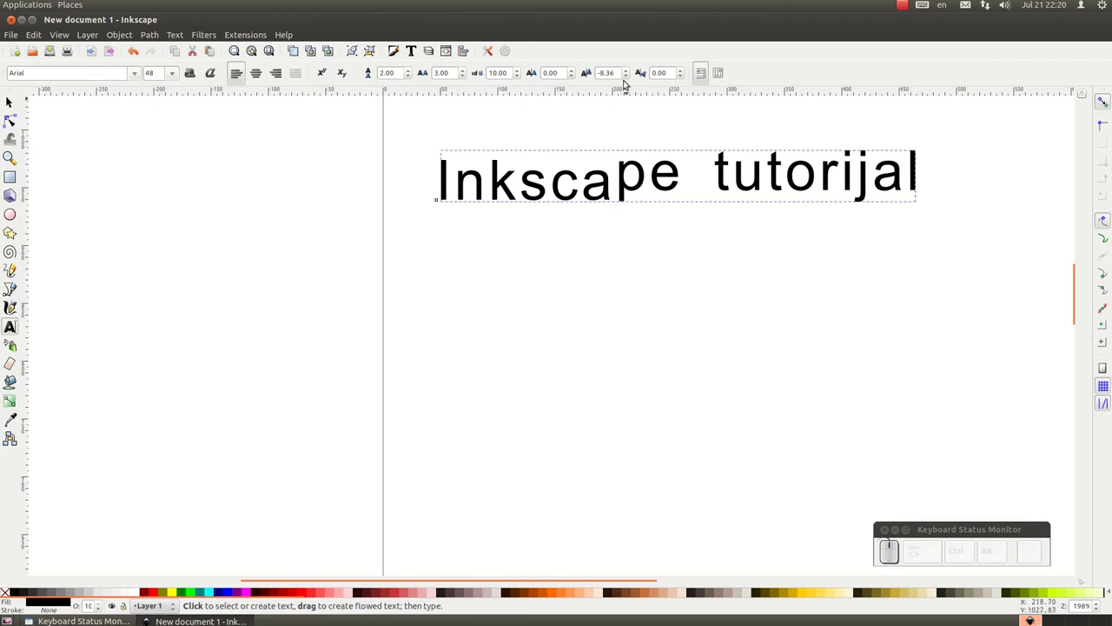
{"action": "left_click_drag", "start_coordinate": [628, 73], "coordinate": [628, 74]}
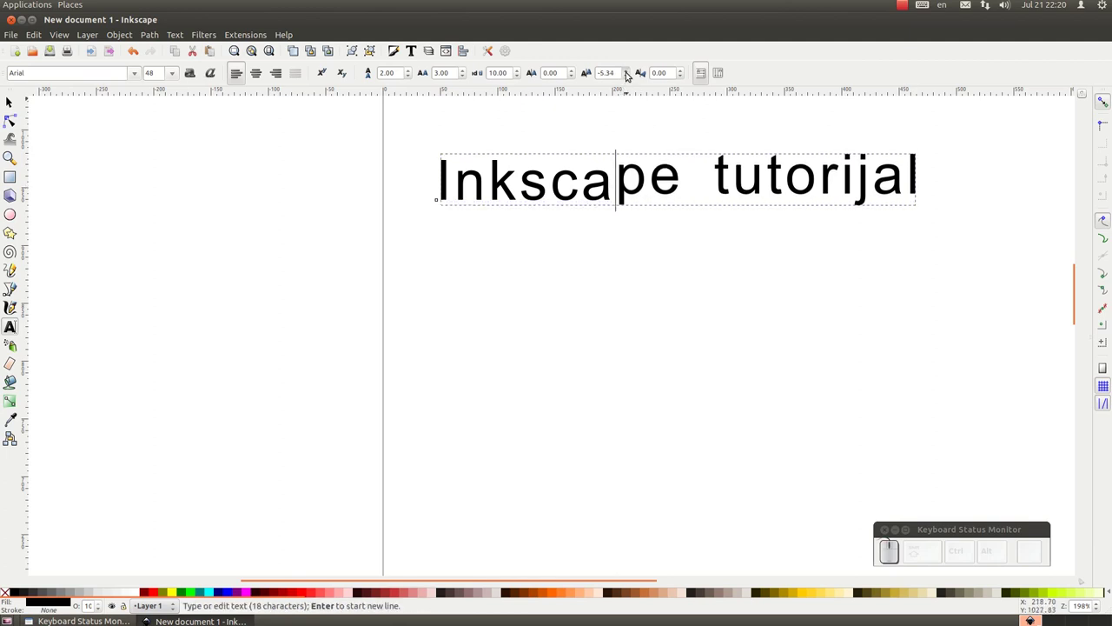
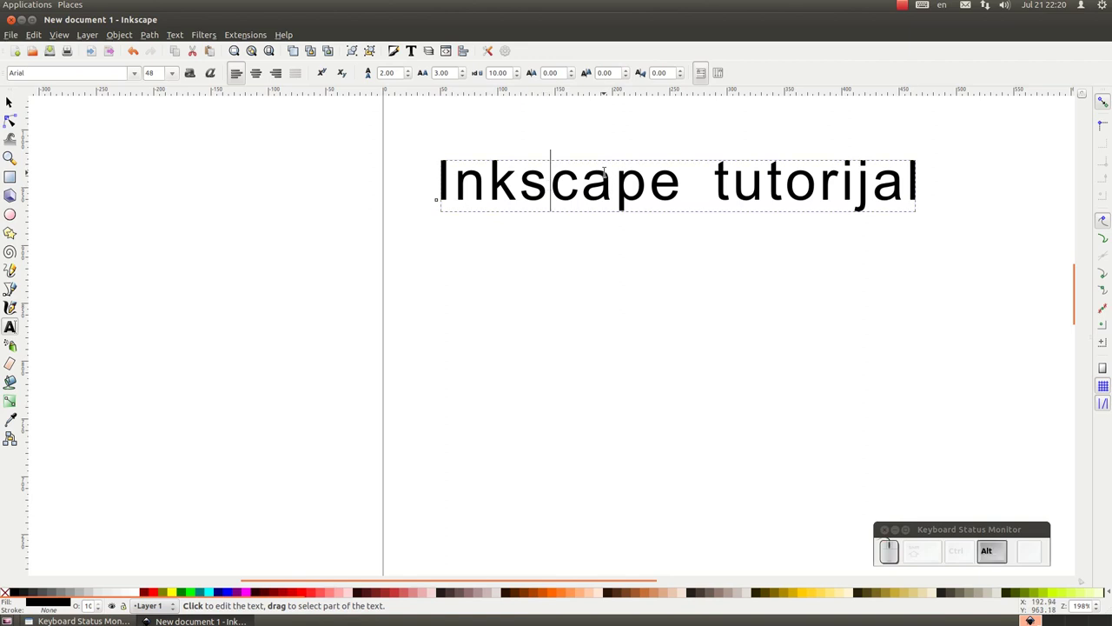
- Nudge the letters after 'Inks' sideways and vertically with arrow keys, then reset kerning and shift to 0
{"action": "key", "text": "alt+Right"}
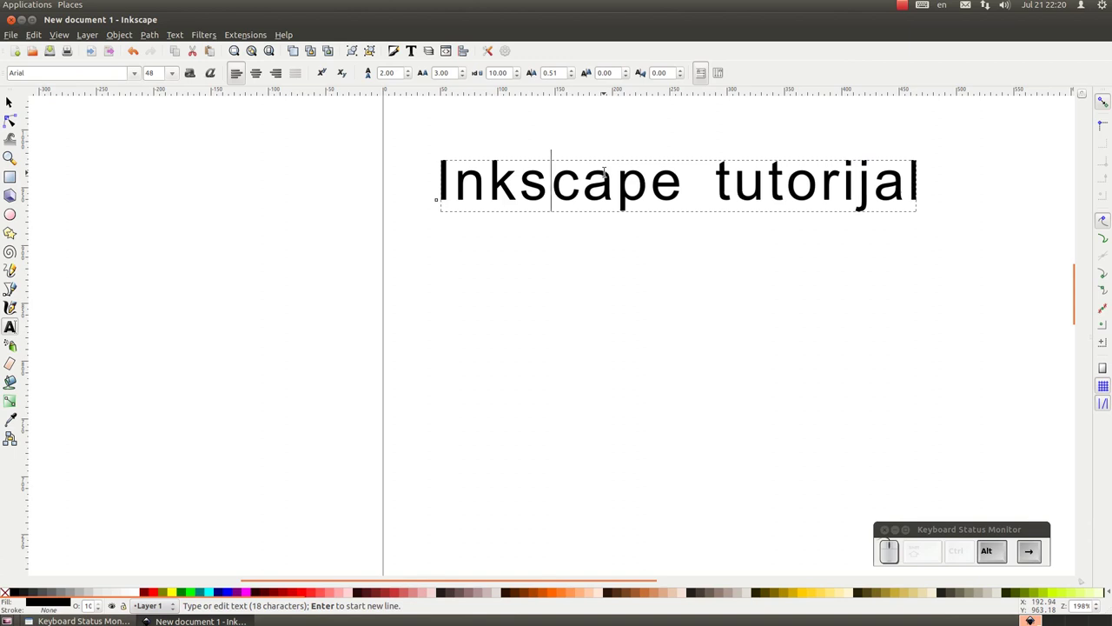
{"action": "key", "text": "alt+Left"}
{"action": "key", "text": "Left"}
{"action": "key", "text": "Right"}
{"action": "key", "text": "Up"}
{"action": "key", "text": "Up"}
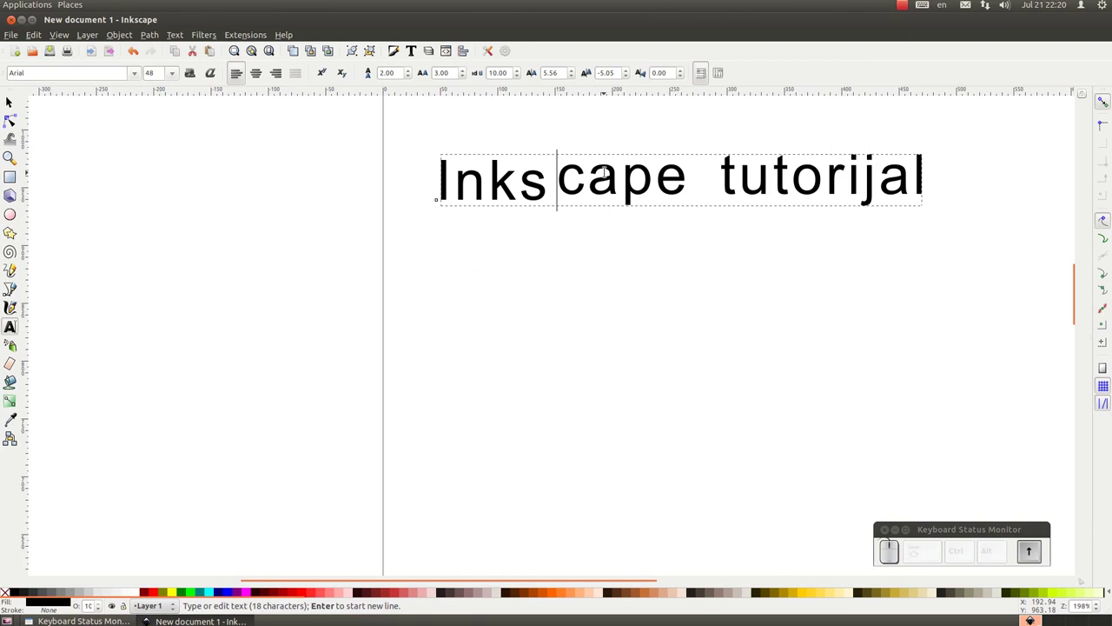
{"action": "key", "text": "Down"}
{"action": "key", "text": "Down"}
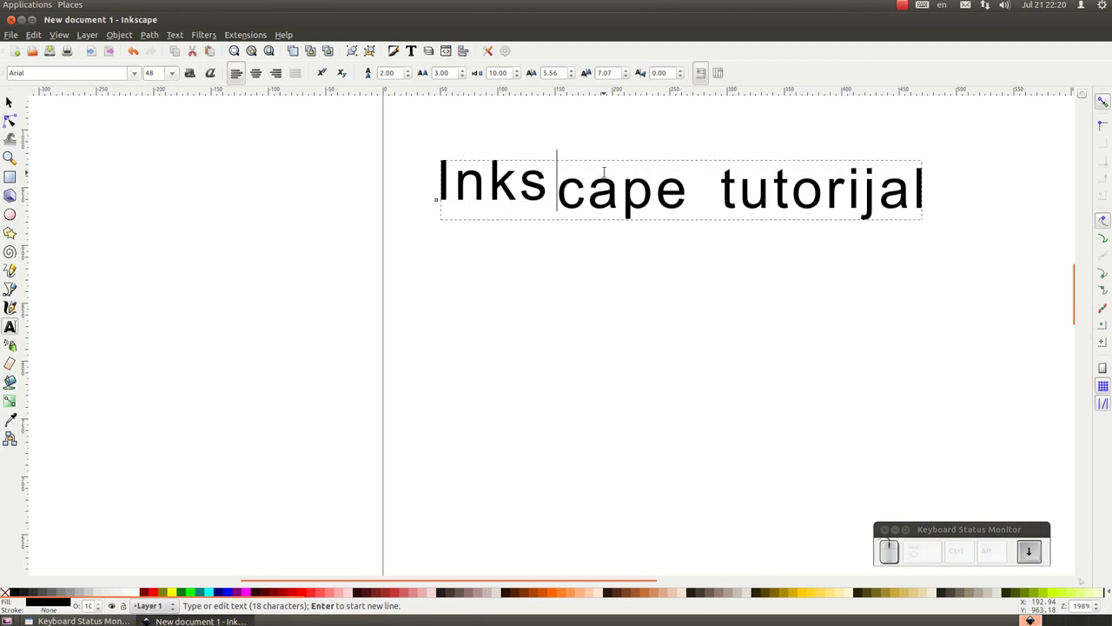
{"action": "key", "text": "BackSpace"}
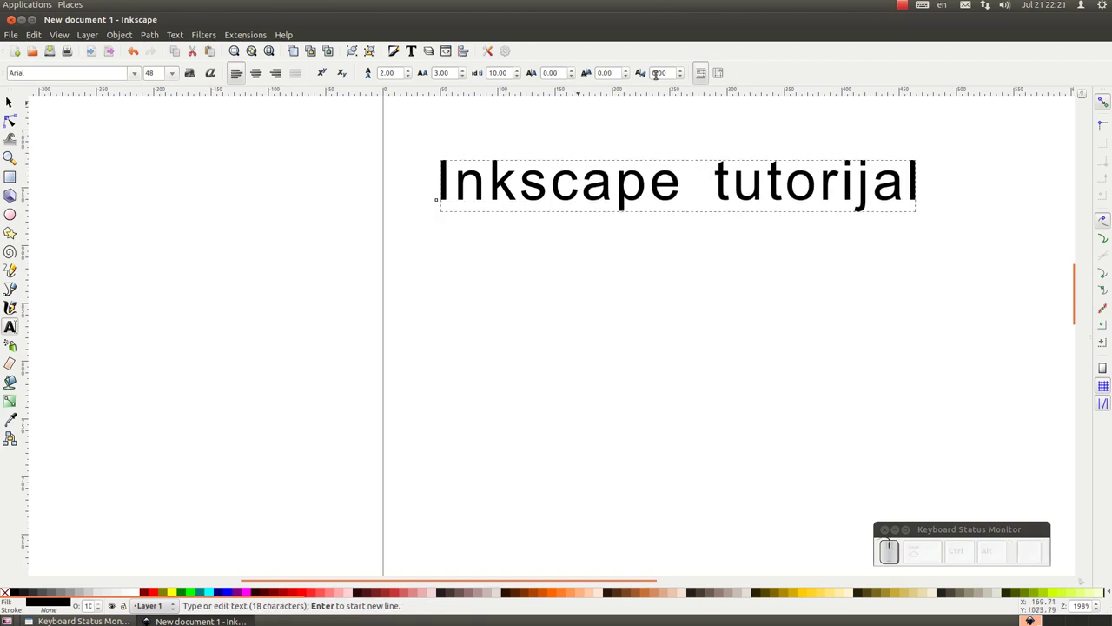
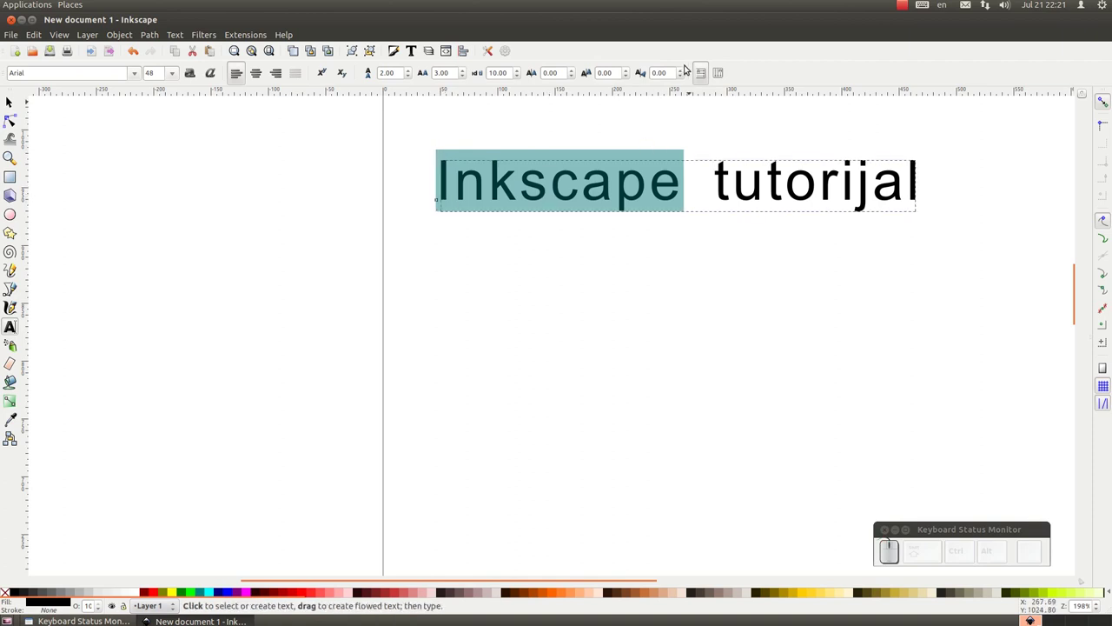
{"action": "left_click_drag", "start_coordinate": [685, 70], "coordinate": [682, 72]}
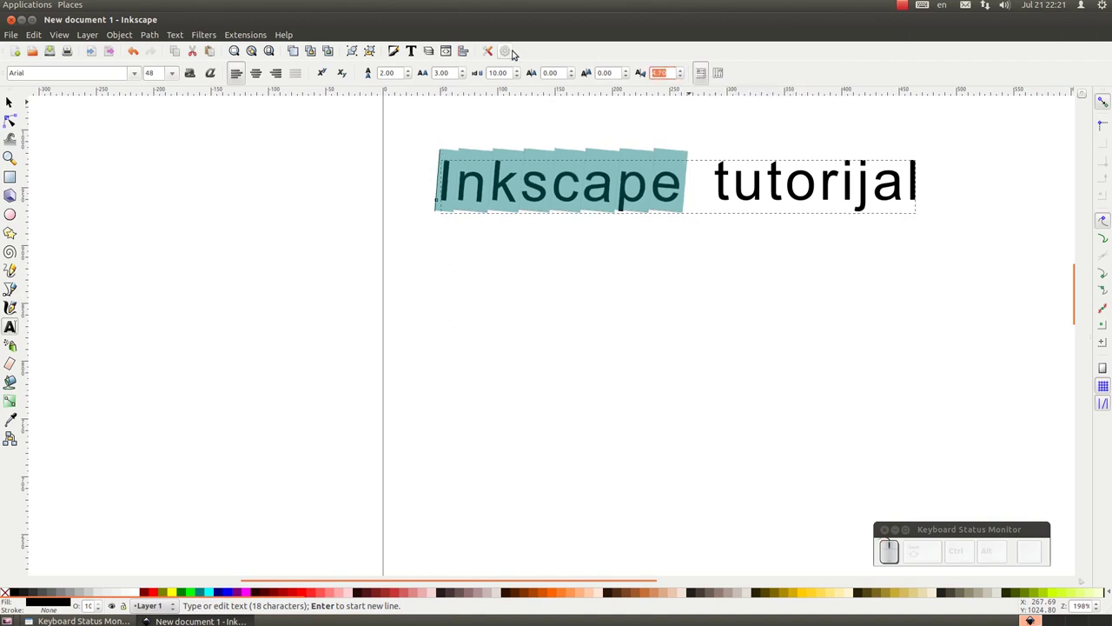
{"action": "key", "text": "KP_1"}
{"action": "key", "text": "KP_0"}
{"action": "key", "text": "KP_Enter"}
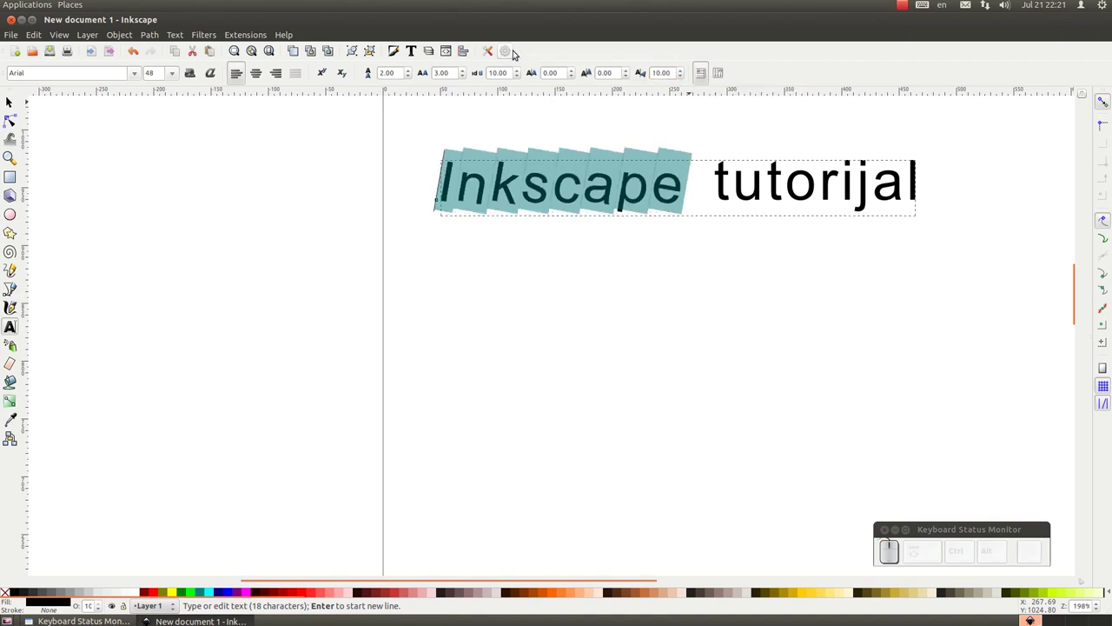
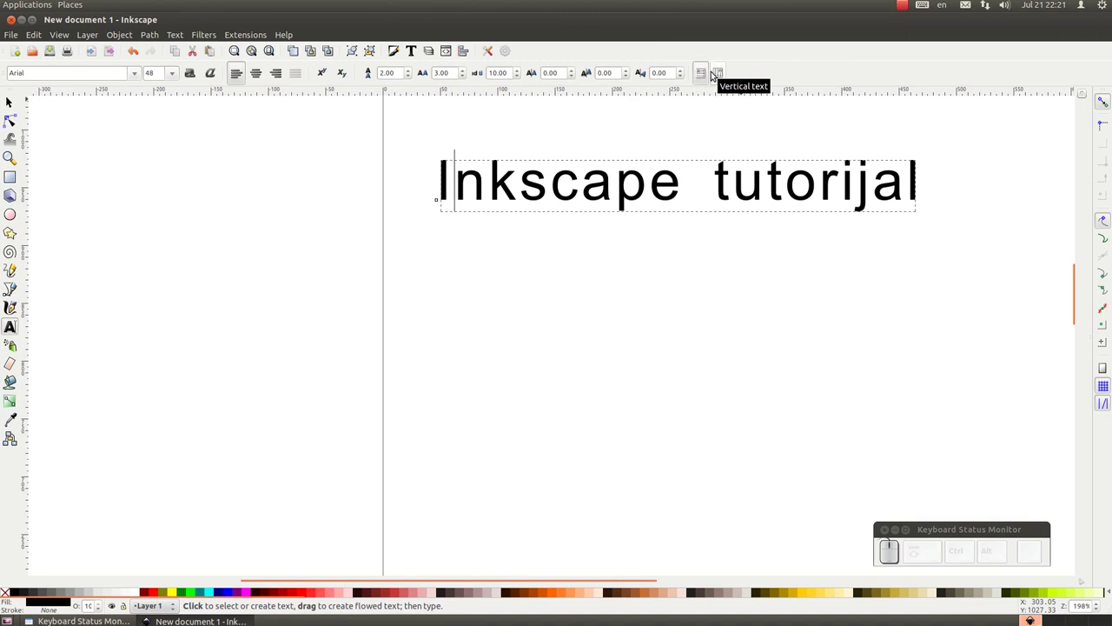
{"action": "left_click", "coordinate": [725, 71]}
{"action": "scroll", "scroll_direction": "down", "scroll_amount": 3}
{"action": "key", "text": "Right"}
{"action": "key", "text": "Left"}
{"action": "key", "text": "Down"}
{"action": "key", "text": "f"}
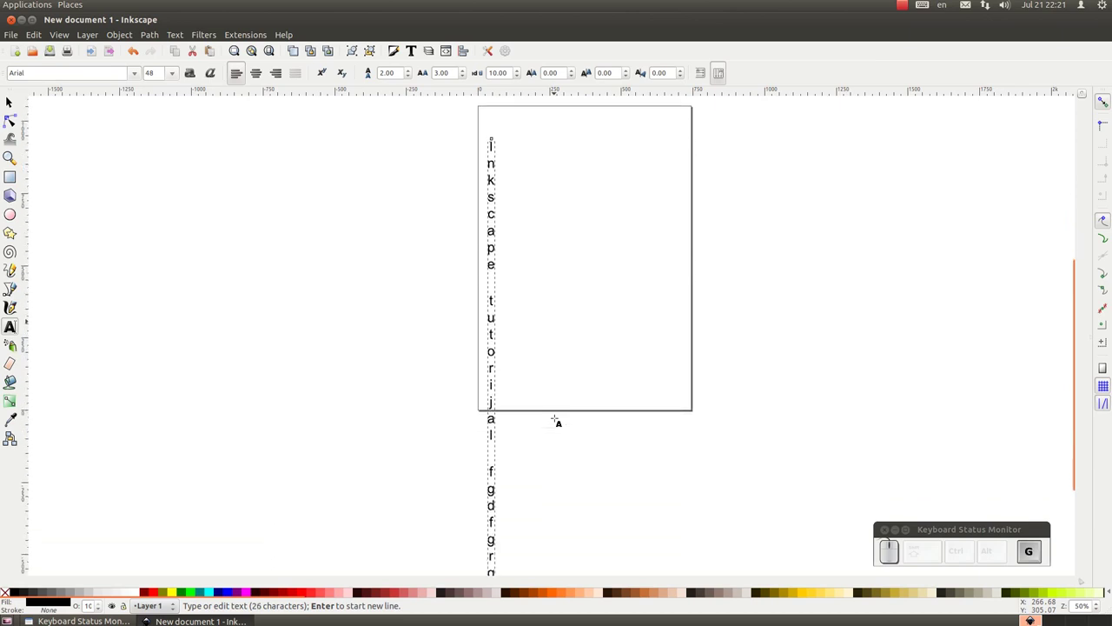
{"action": "key", "text": "BackSpace"}
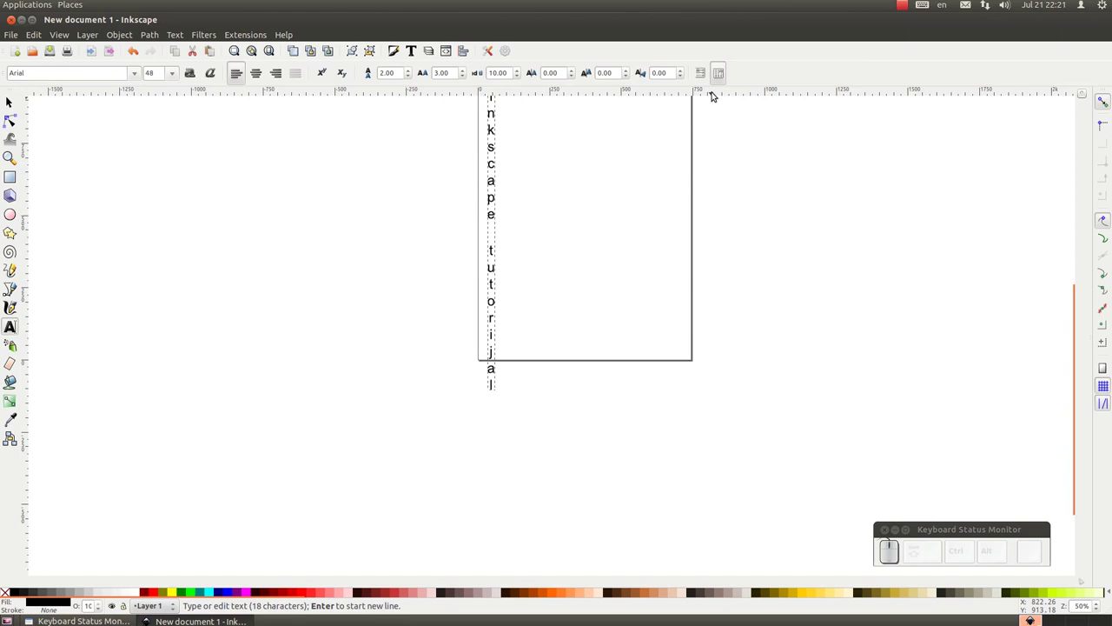
{"action": "left_click", "coordinate": [708, 88]}
{"action": "scroll", "scroll_direction": "up", "scroll_amount": 3}
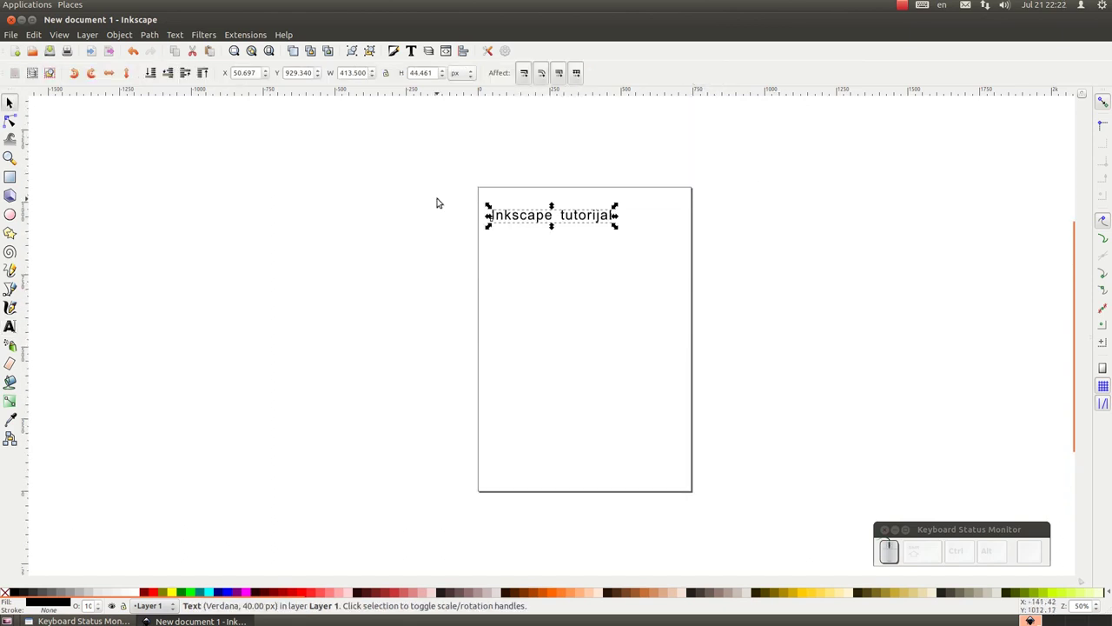
{"action": "scroll", "scroll_direction": "up", "scroll_amount": 3}
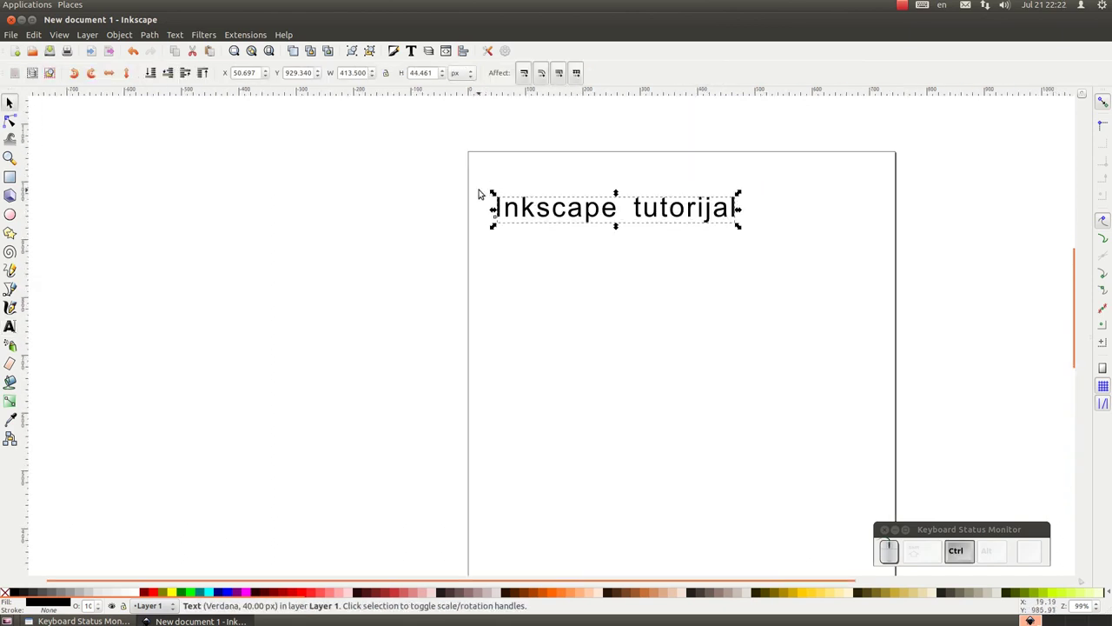
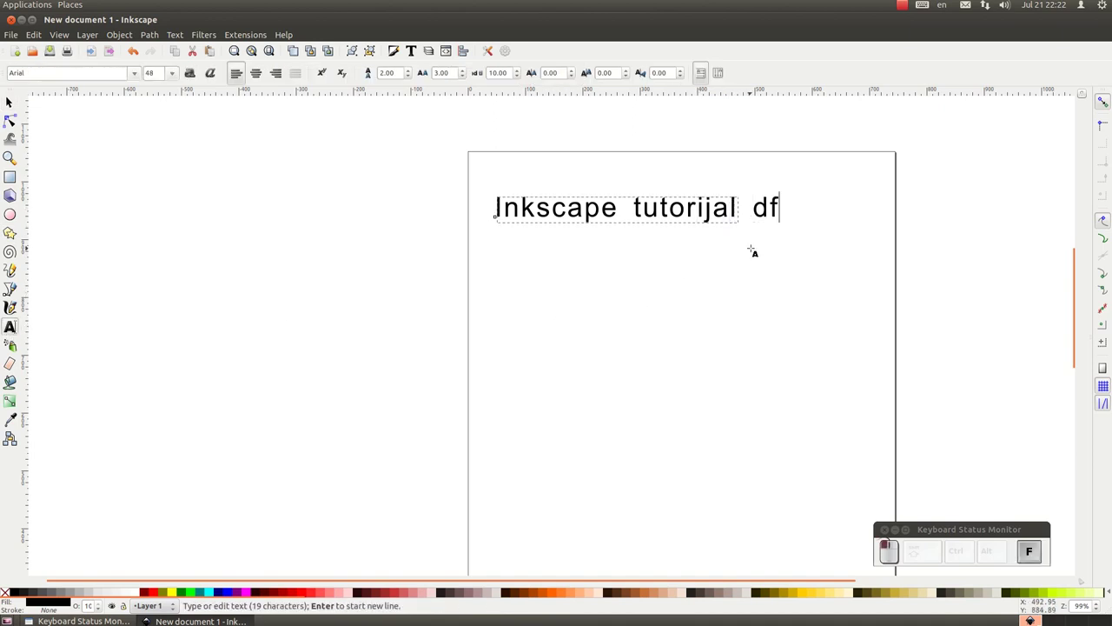
{"action": "key", "text": "BackSpace"}
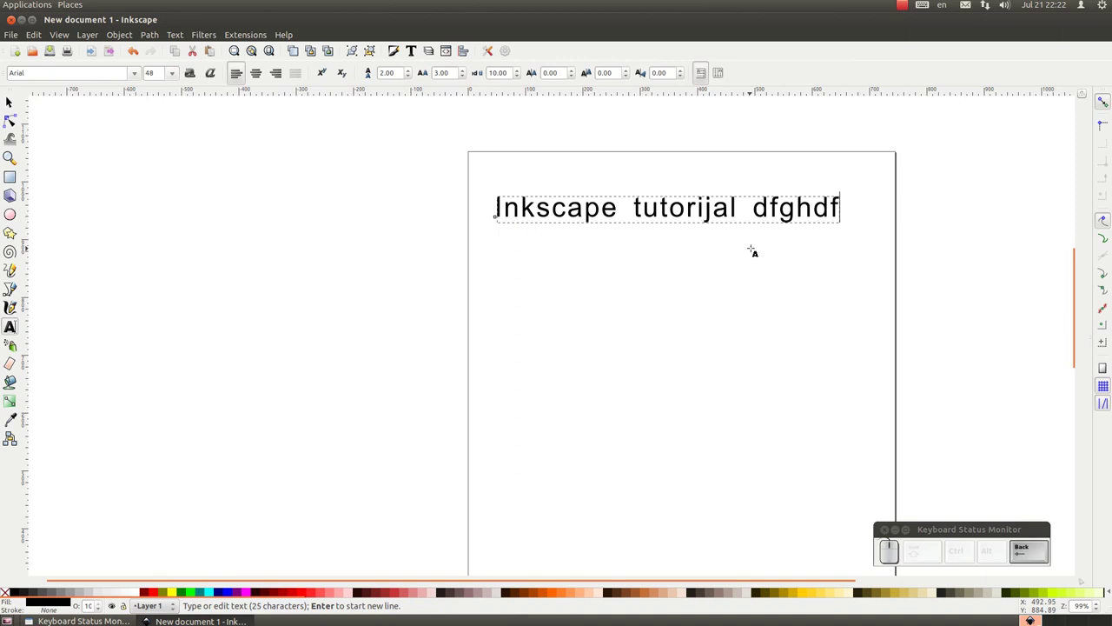
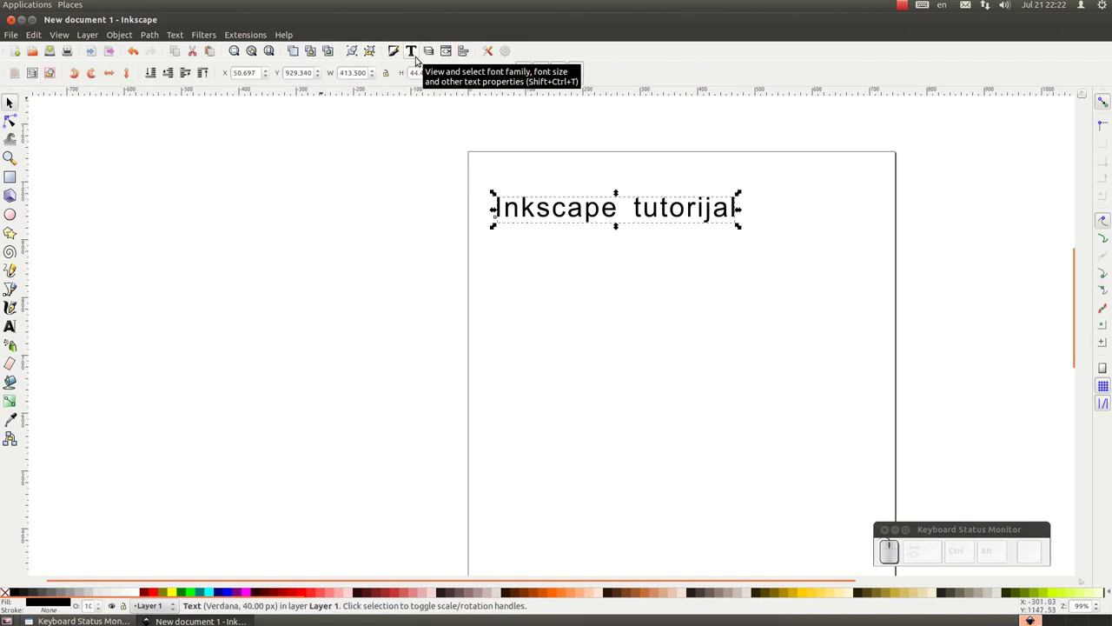
- In Text and Font, choose Norasi with Normal style after previewing other styles, and apply it to the heading
{"action": "left_click", "coordinate": [420, 54]}
{"action": "left_click", "coordinate": [555, 250]}
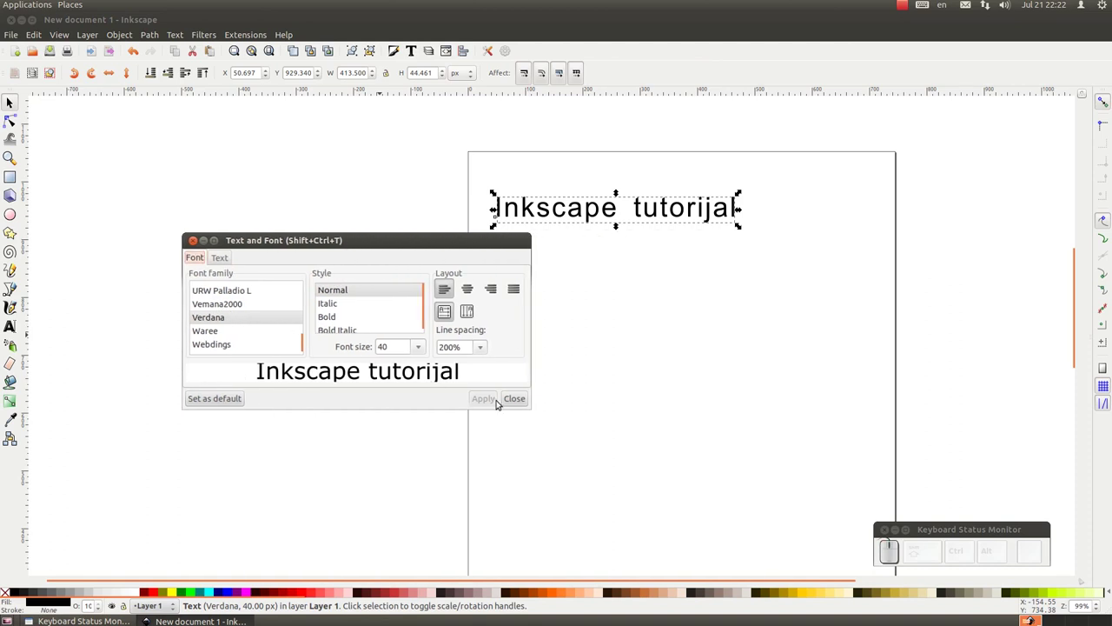
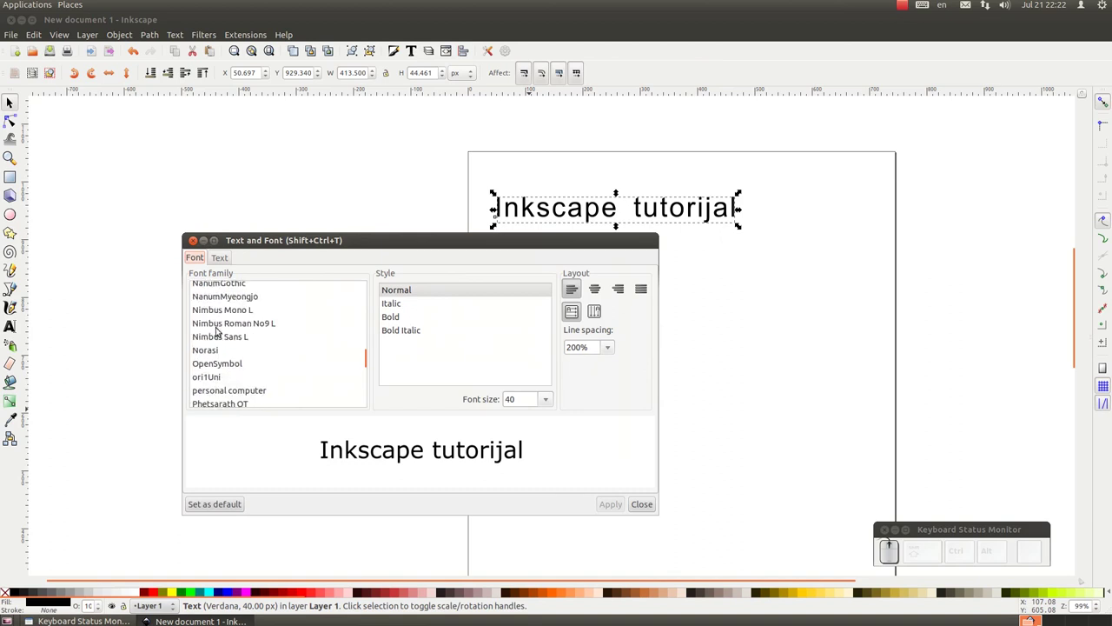
{"action": "left_click", "coordinate": [223, 358]}
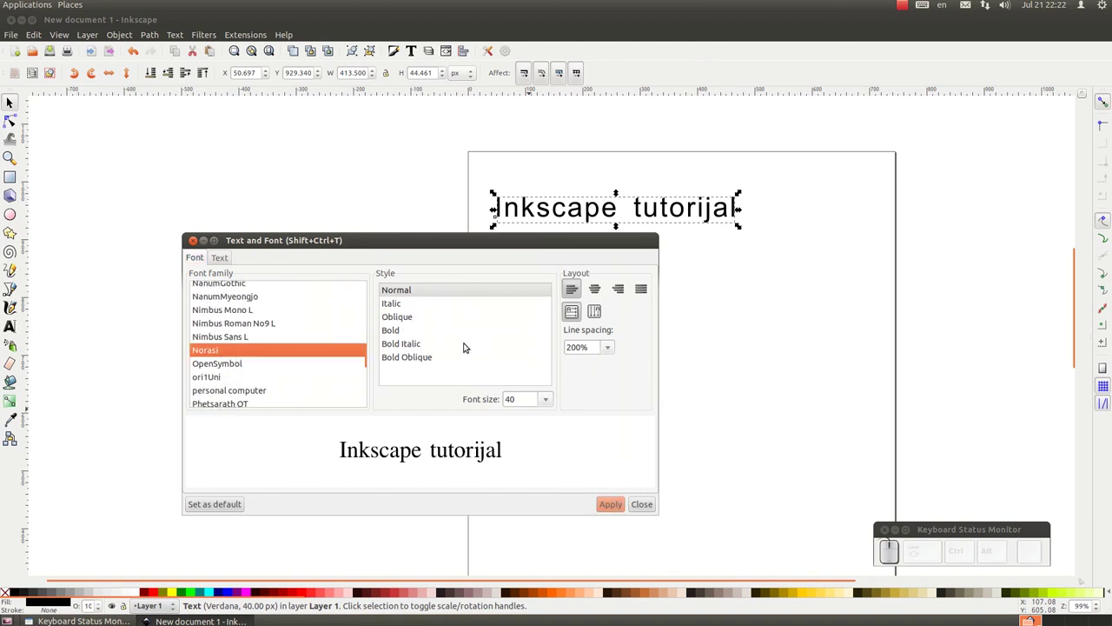
{"action": "left_click", "coordinate": [412, 308]}
{"action": "left_click", "coordinate": [421, 326]}
{"action": "left_click", "coordinate": [414, 356]}
{"action": "left_click", "coordinate": [405, 290]}
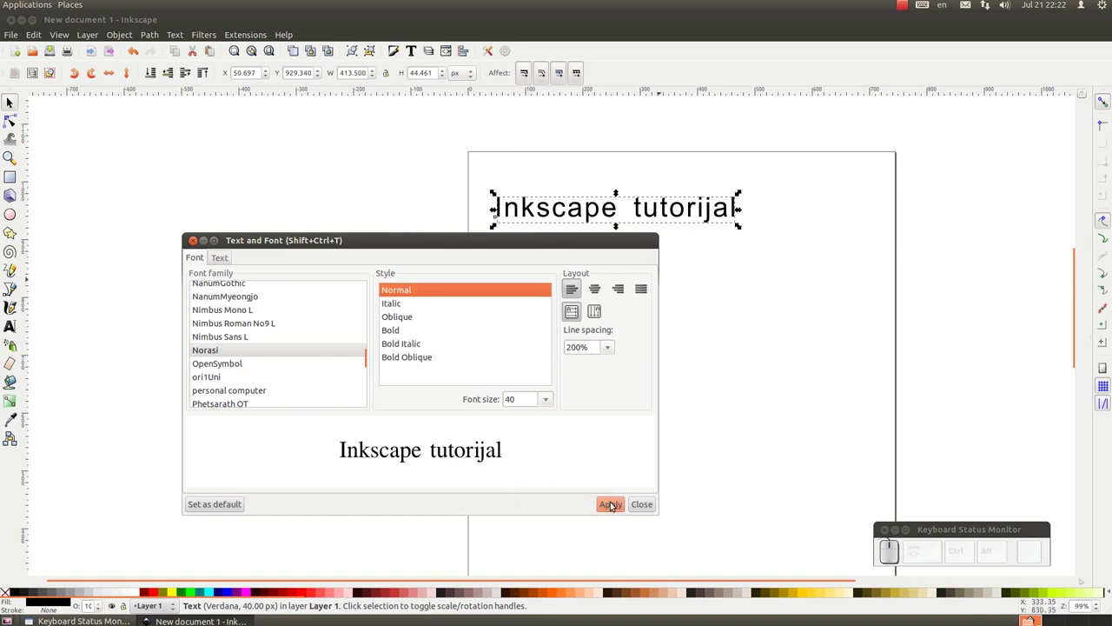
{"action": "left_click", "coordinate": [612, 503]}
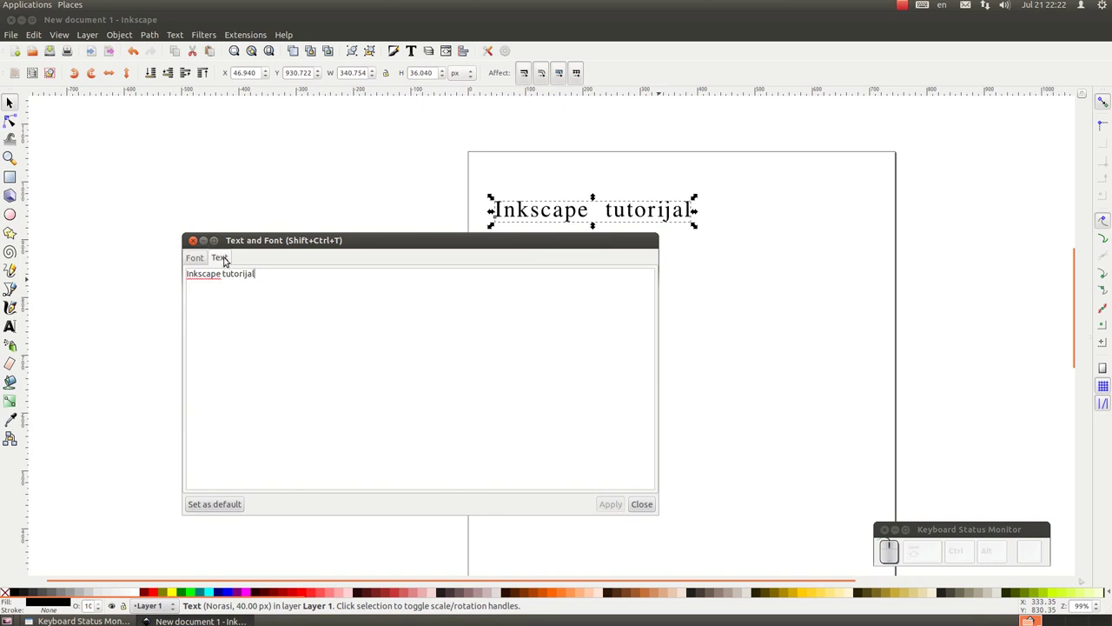
- Append ' druga epizoda.' to the heading text, apply it and close the dialog
{"action": "key", "text": "space"}
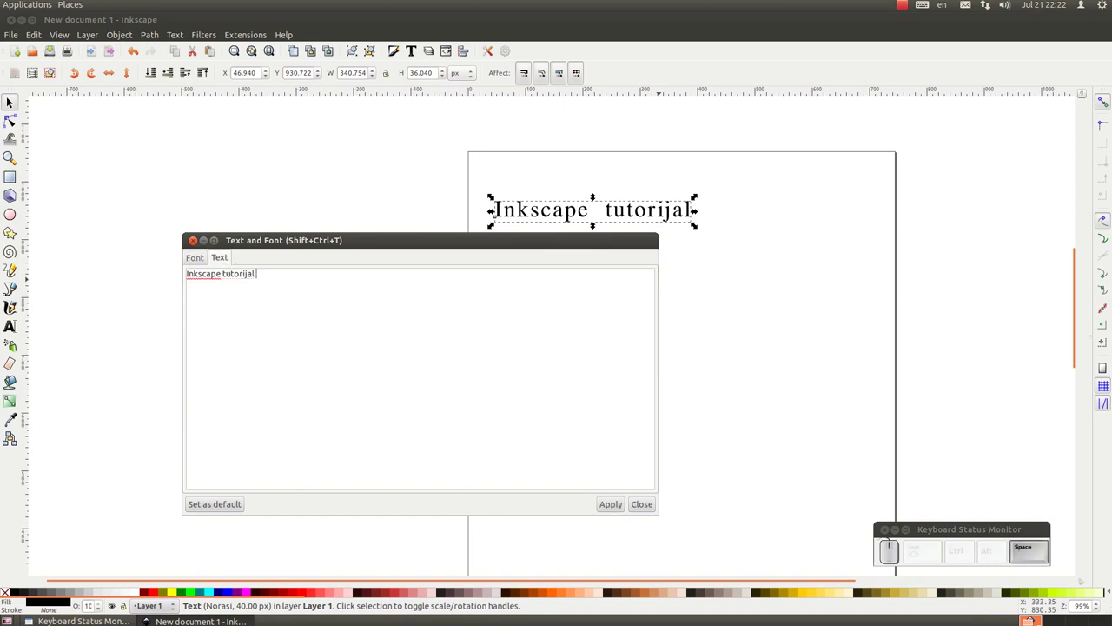
{"action": "key", "text": "d"}
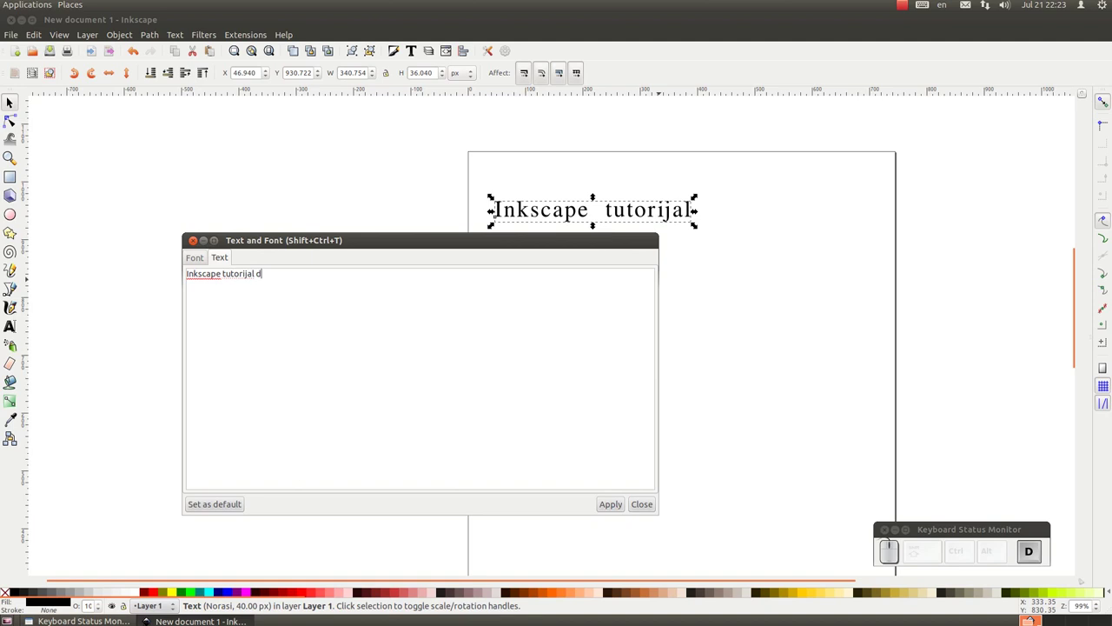
{"action": "key", "text": "space"}
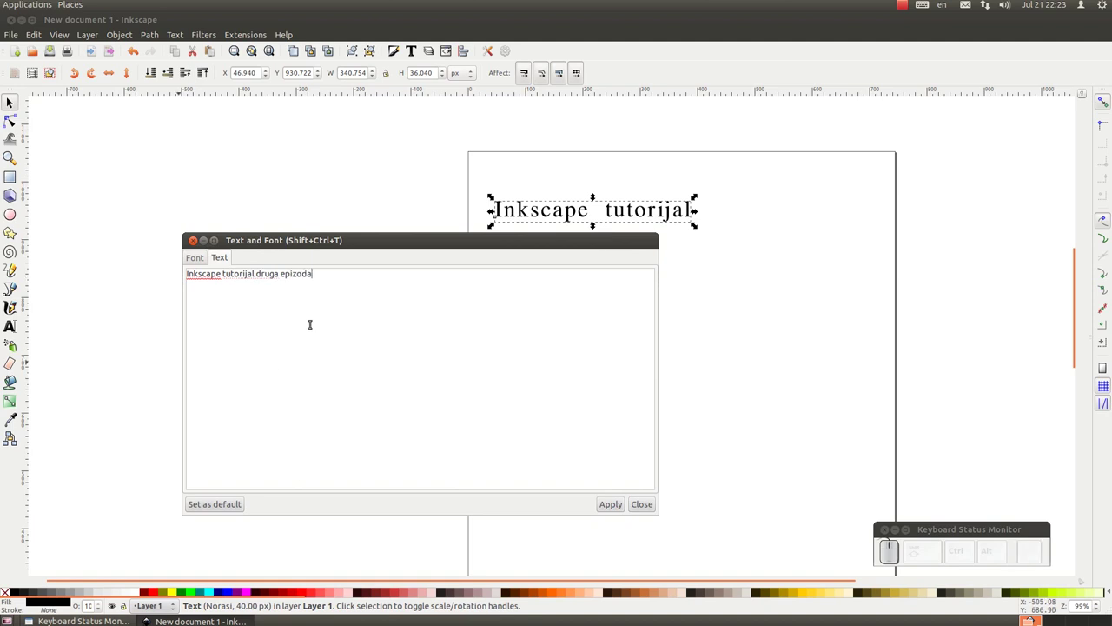
{"action": "key", "text": "."}
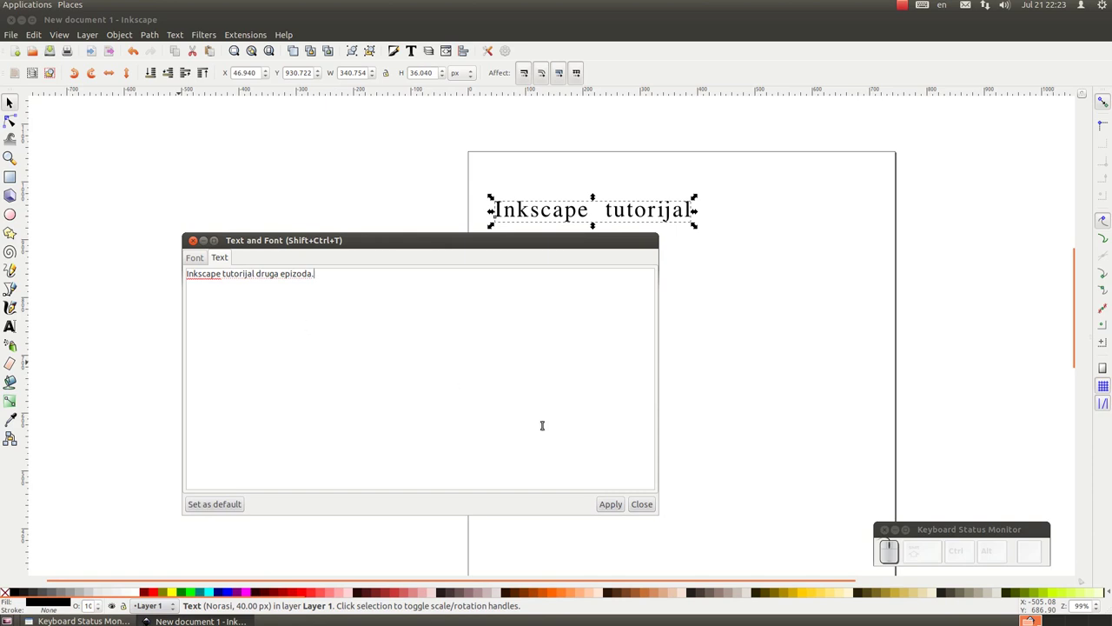
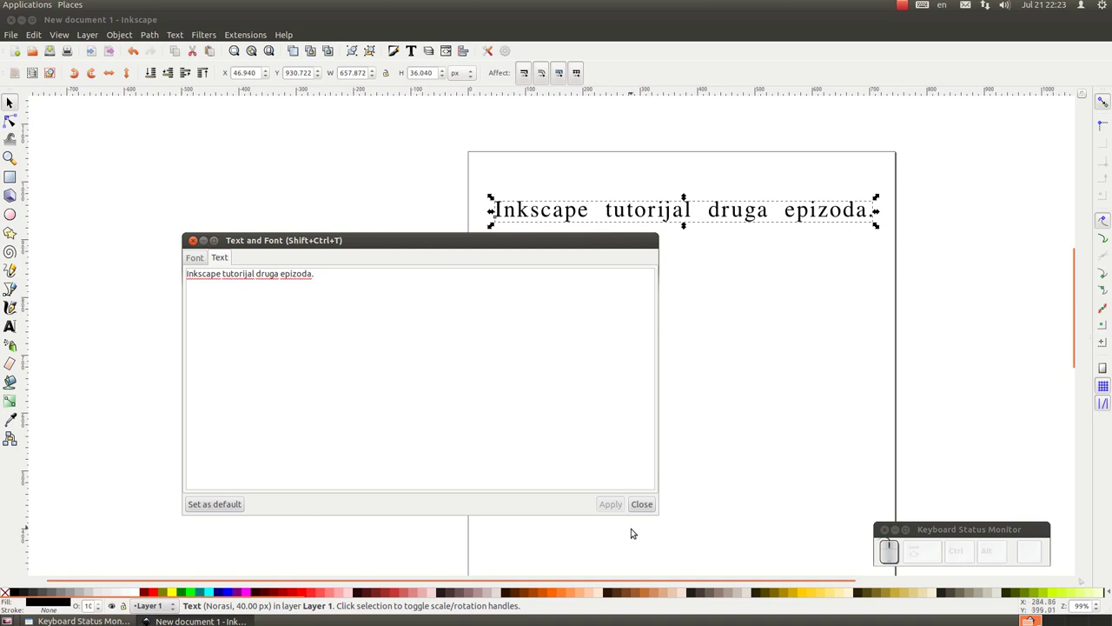
{"action": "left_click", "coordinate": [646, 506]}
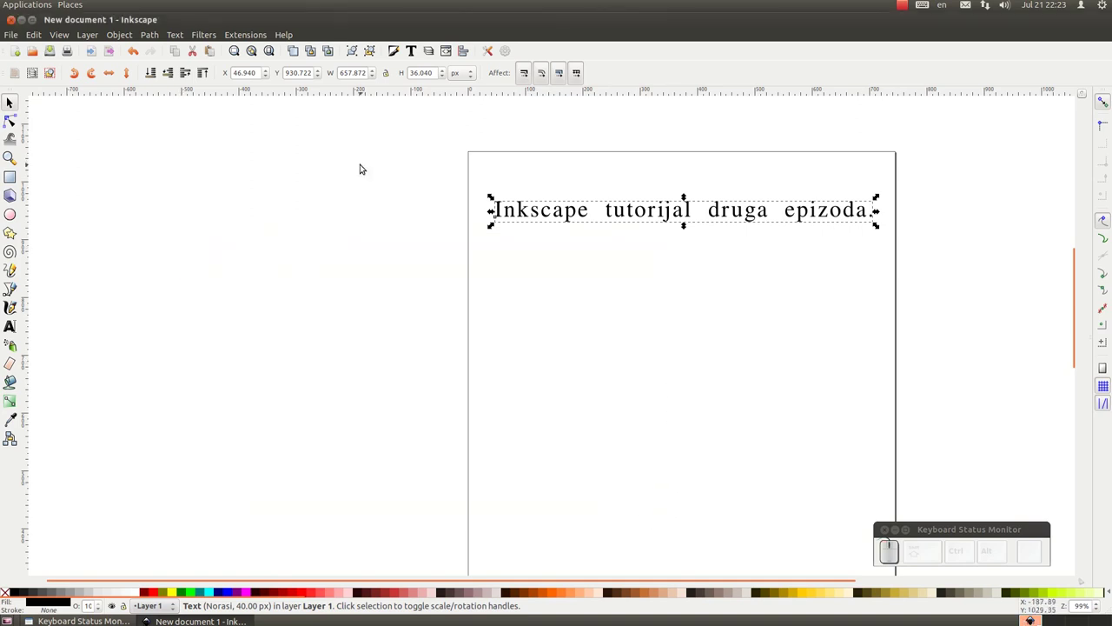
- Move the Inkscape text slightly up and right and give it a dark grey fill from the palette
{"action": "scroll", "scroll_direction": "up", "scroll_amount": 3}
{"action": "scroll", "scroll_direction": "up", "scroll_amount": 3}
{"action": "scroll", "scroll_direction": "down", "scroll_amount": 3}
{"action": "scroll", "scroll_direction": "up", "scroll_amount": 3}
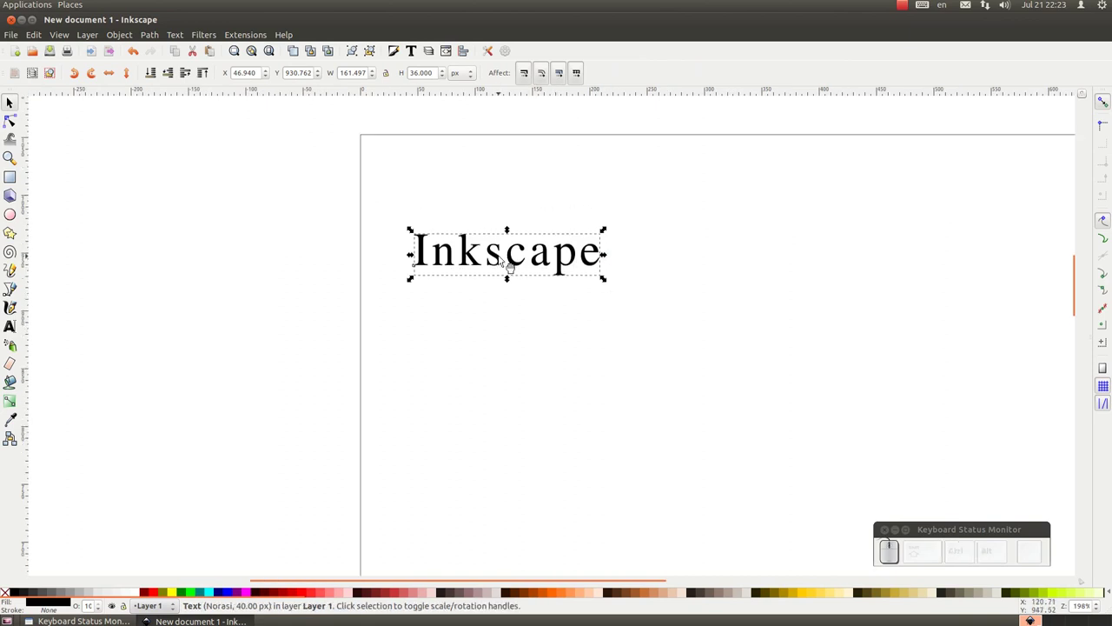
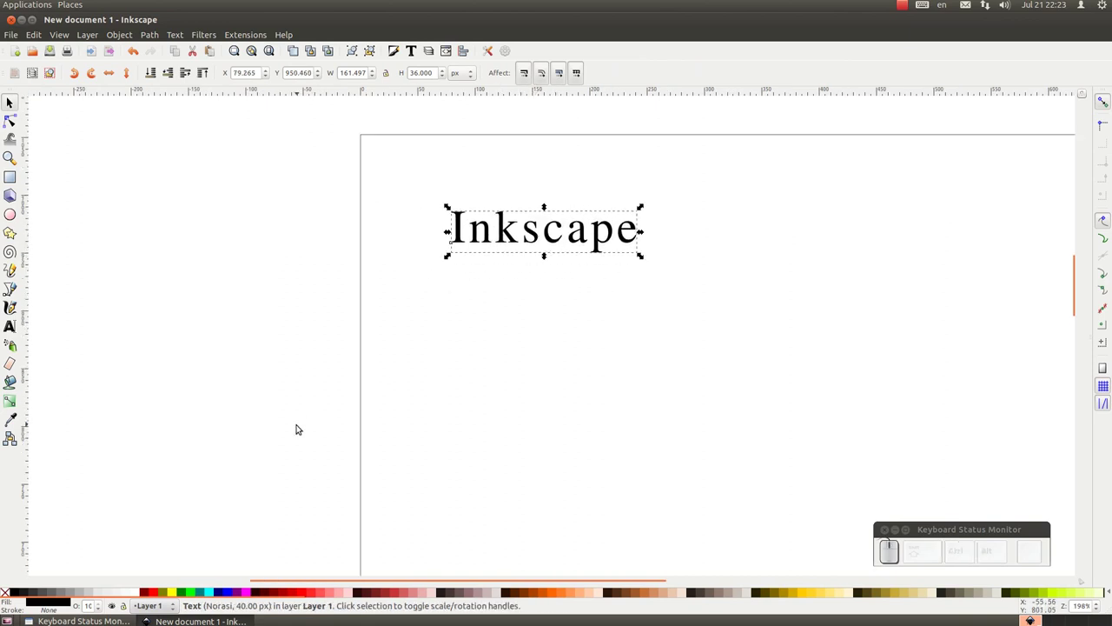
{"action": "left_click", "coordinate": [115, 590]}
{"action": "left_click", "coordinate": [31, 594]}
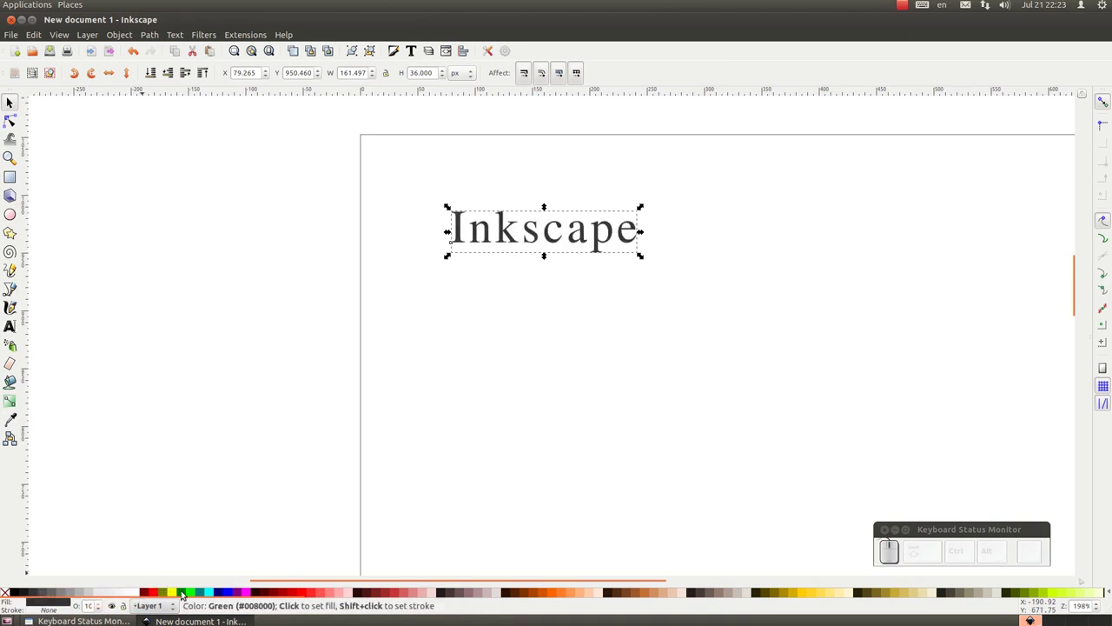
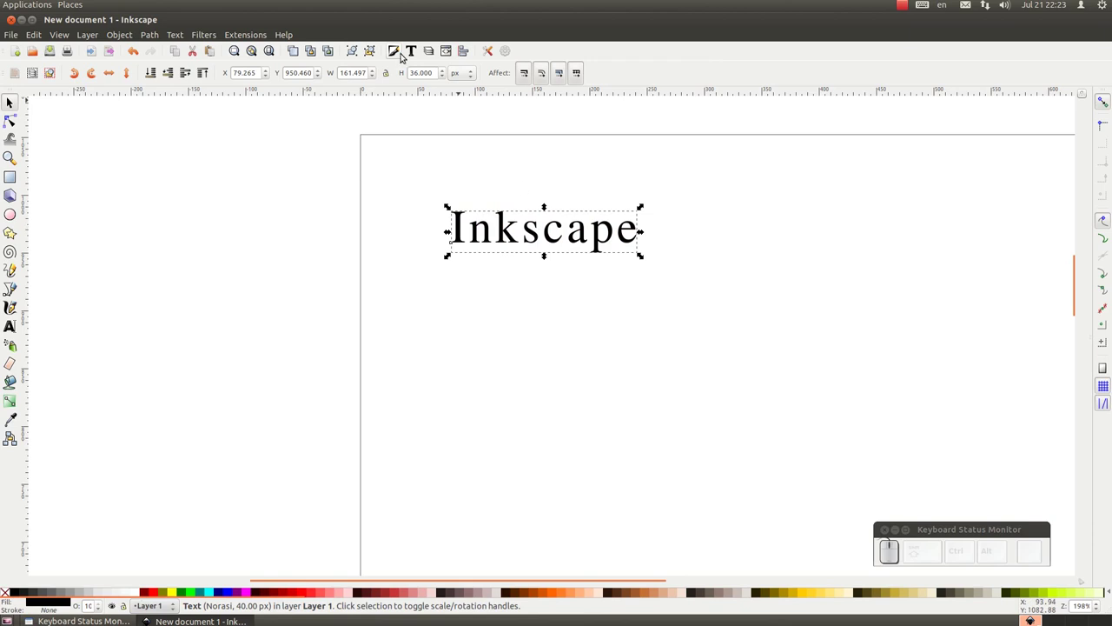
- In Fill and Stroke set the text to brown RGB 141,64,24, try near-zero opacity, then switch to a linear gradient
{"action": "left_click", "coordinate": [403, 52]}
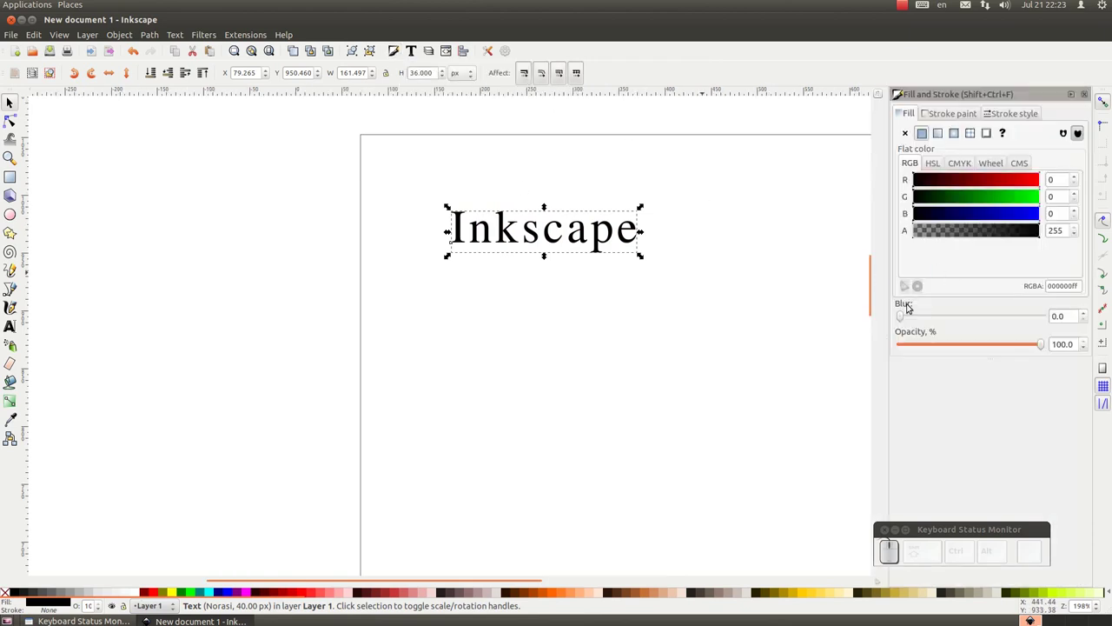
{"action": "left_click_drag", "start_coordinate": [905, 318], "coordinate": [923, 315]}
{"action": "left_click", "coordinate": [917, 318]}
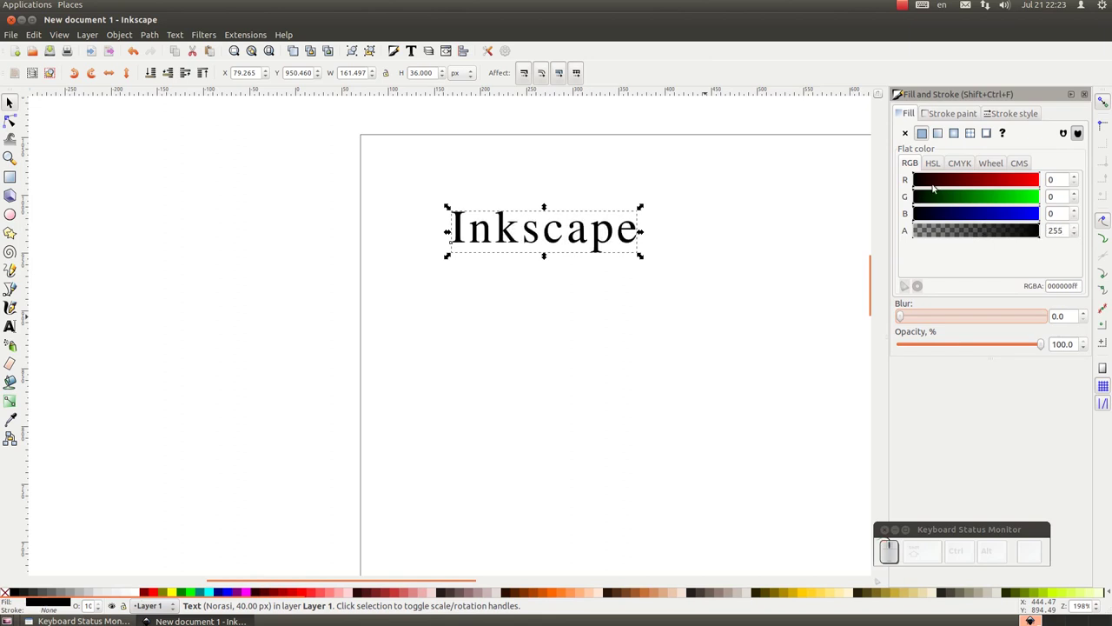
{"action": "left_click_drag", "start_coordinate": [985, 234], "coordinate": [1036, 361]}
{"action": "left_click", "coordinate": [1041, 348]}
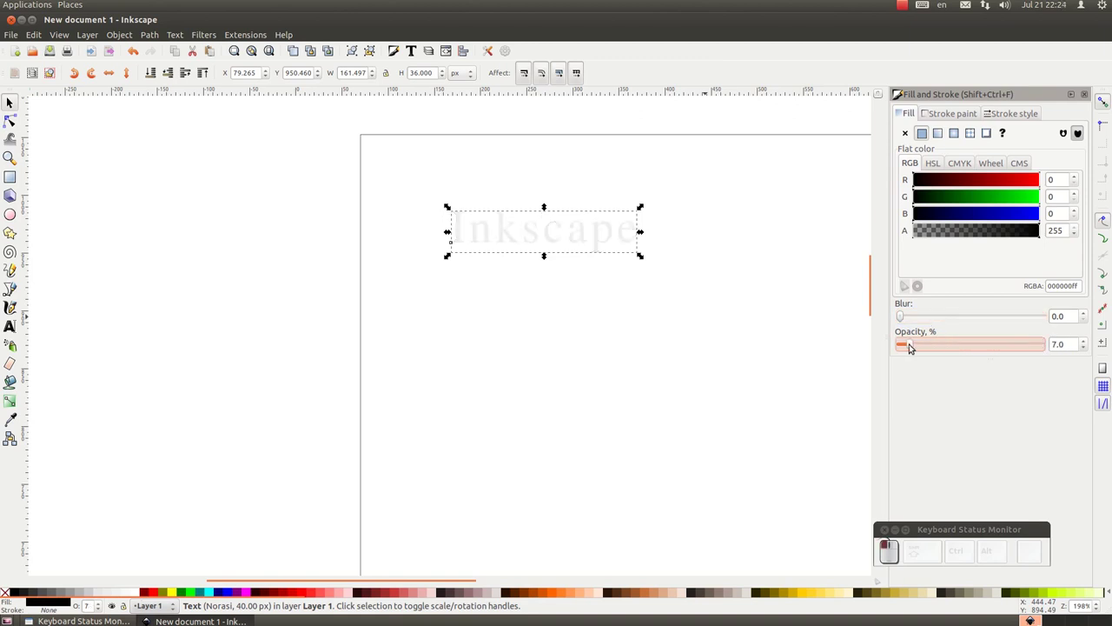
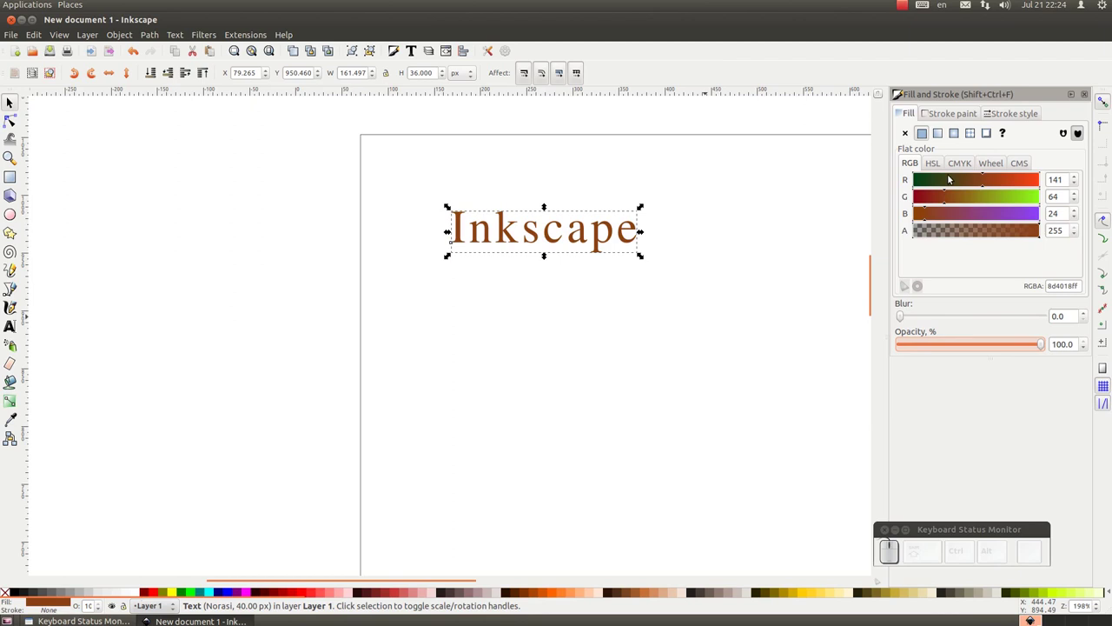
{"action": "left_click_drag", "start_coordinate": [943, 139], "coordinate": [738, 201]}
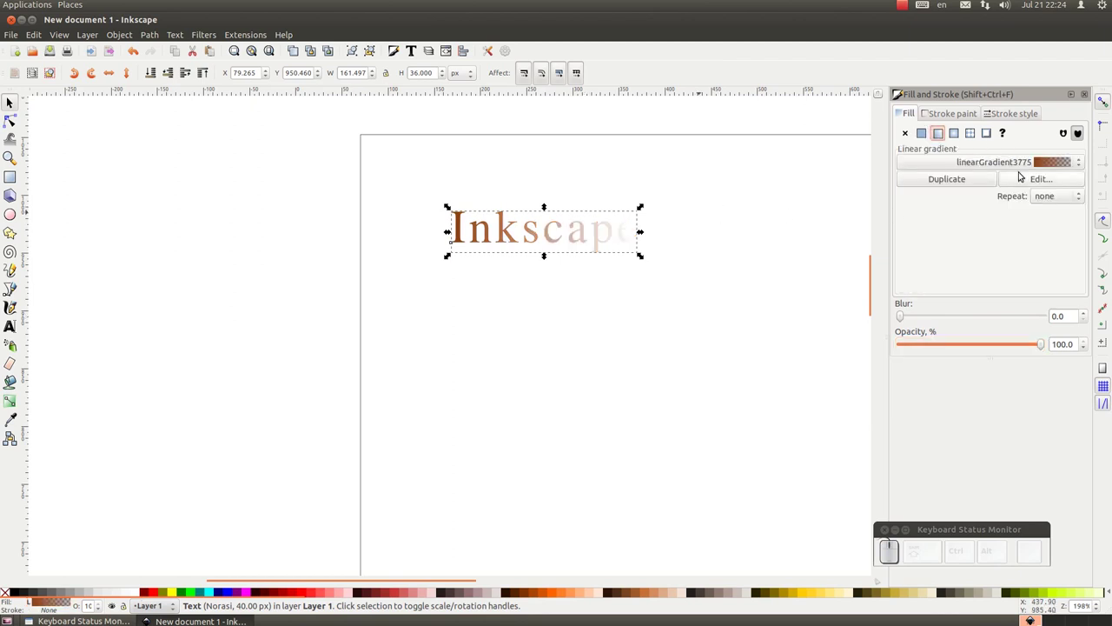
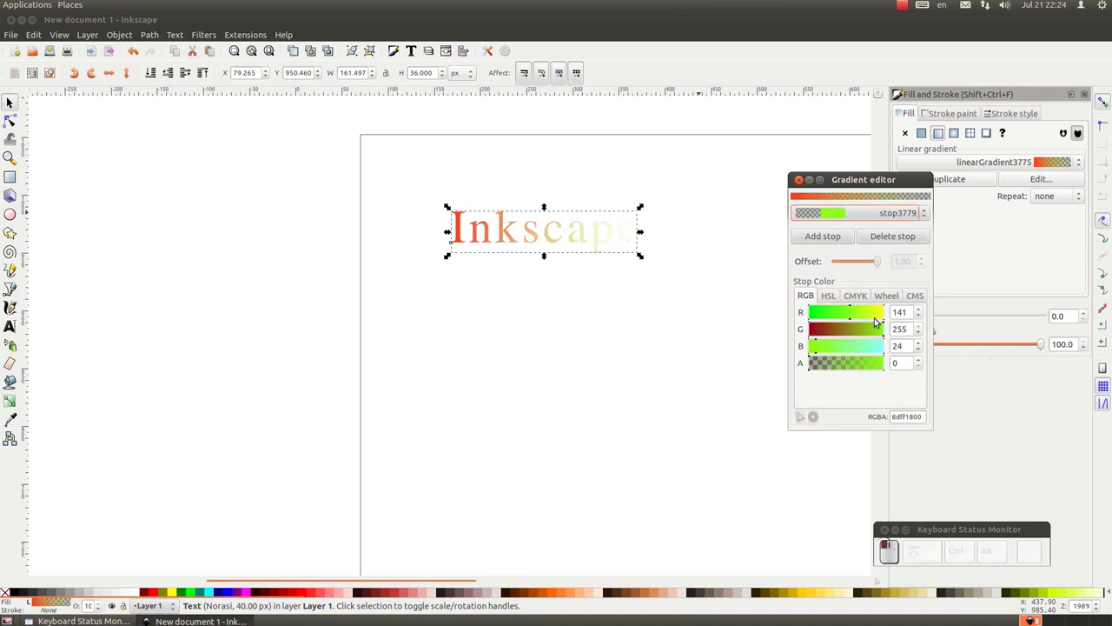
- Set the gradient's end stop to opaque yellow ffff00ff and close the Gradient editor
{"action": "left_click_drag", "start_coordinate": [860, 343], "coordinate": [851, 381]}
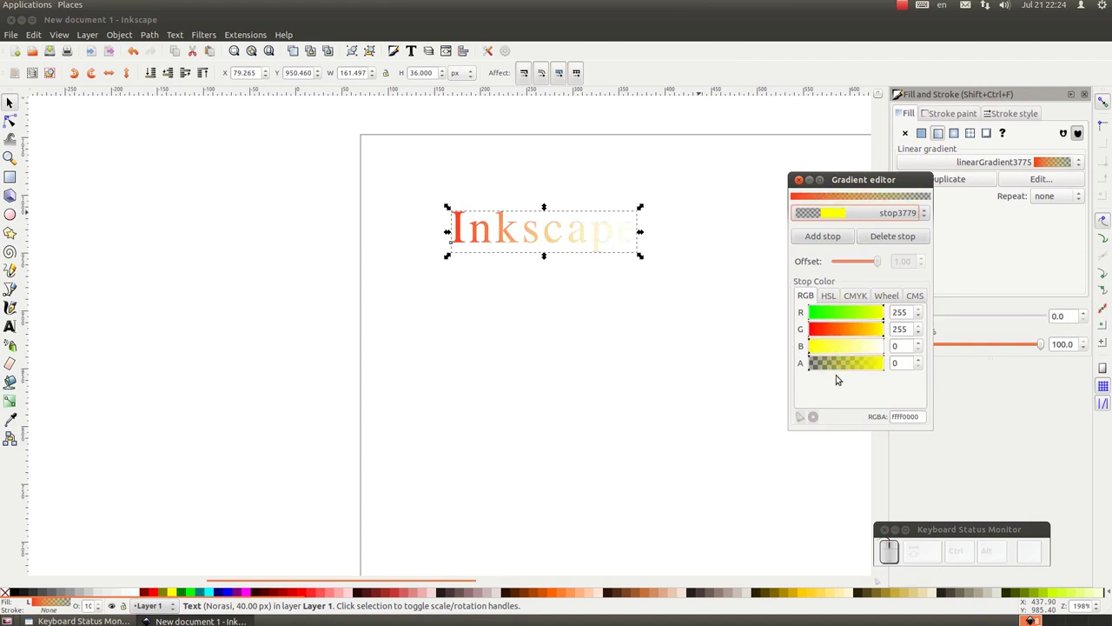
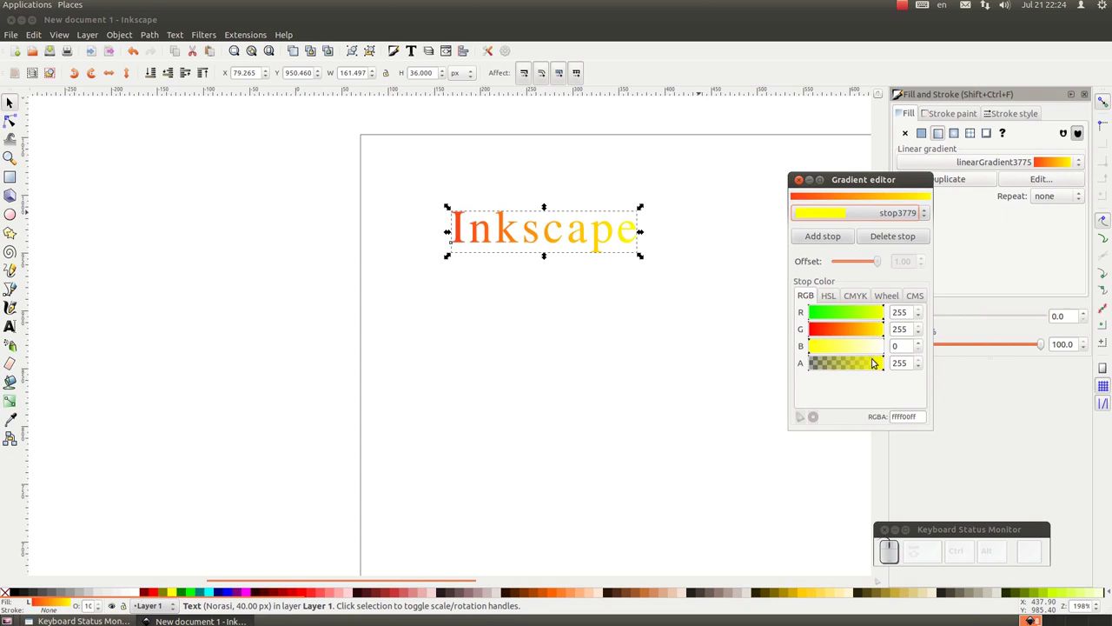
{"action": "left_click", "coordinate": [799, 184]}
{"action": "scroll", "scroll_direction": "up", "scroll_amount": 3}
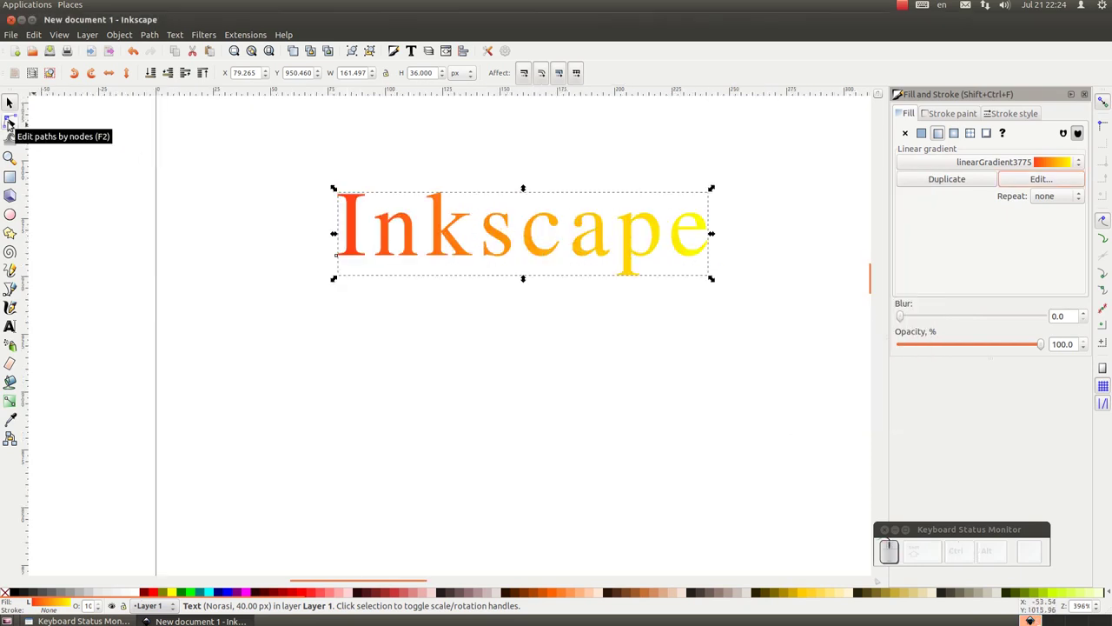
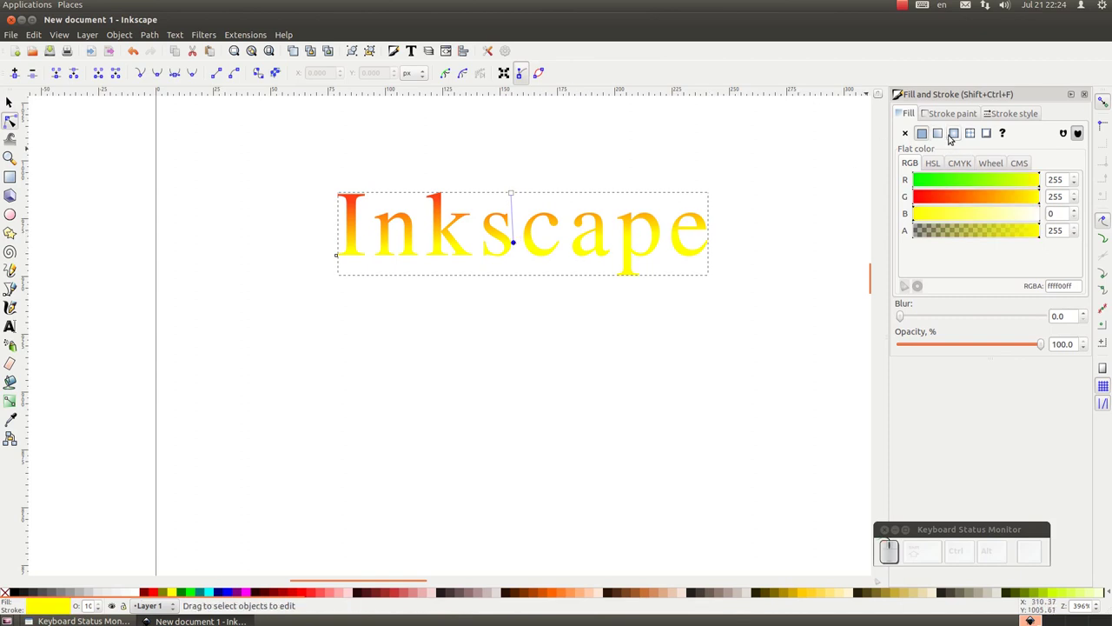
- Try a radial gradient, then fill the text with the Camouflage pattern from the pattern list
{"action": "left_click", "coordinate": [958, 133]}
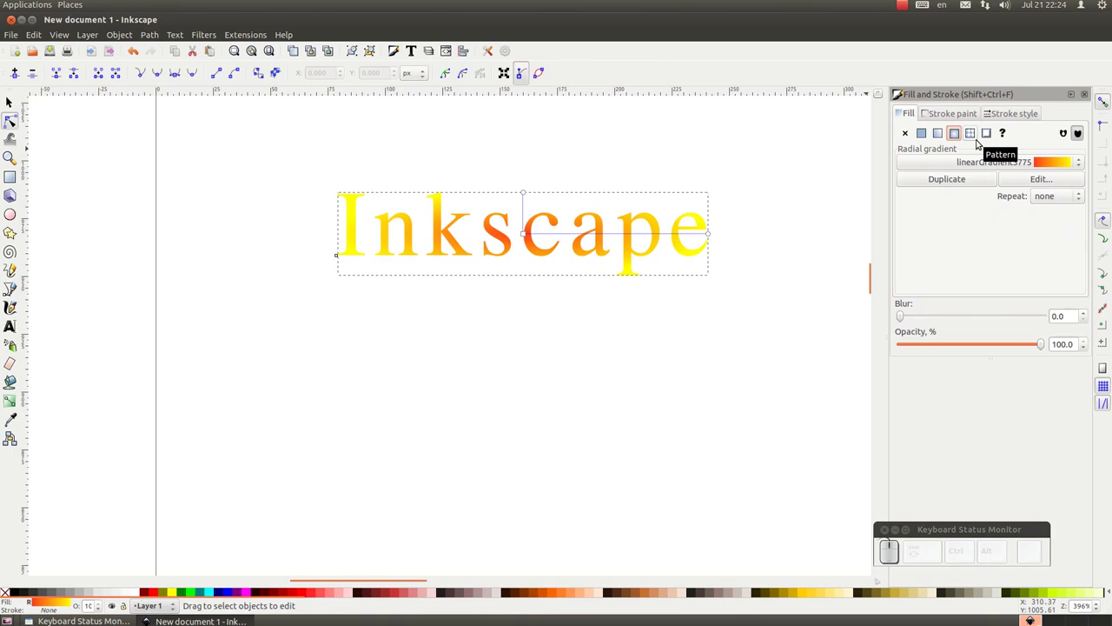
{"action": "left_click", "coordinate": [975, 139]}
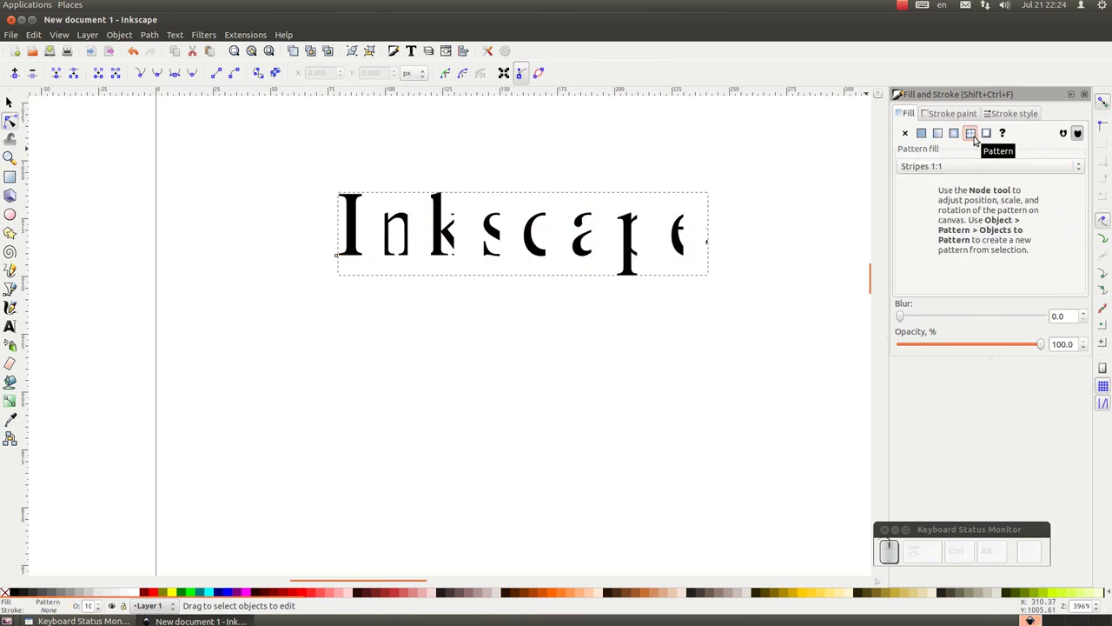
{"action": "left_click", "coordinate": [1077, 166]}
{"action": "scroll", "scroll_direction": "down", "scroll_amount": 3}
{"action": "left_click", "coordinate": [954, 565]}
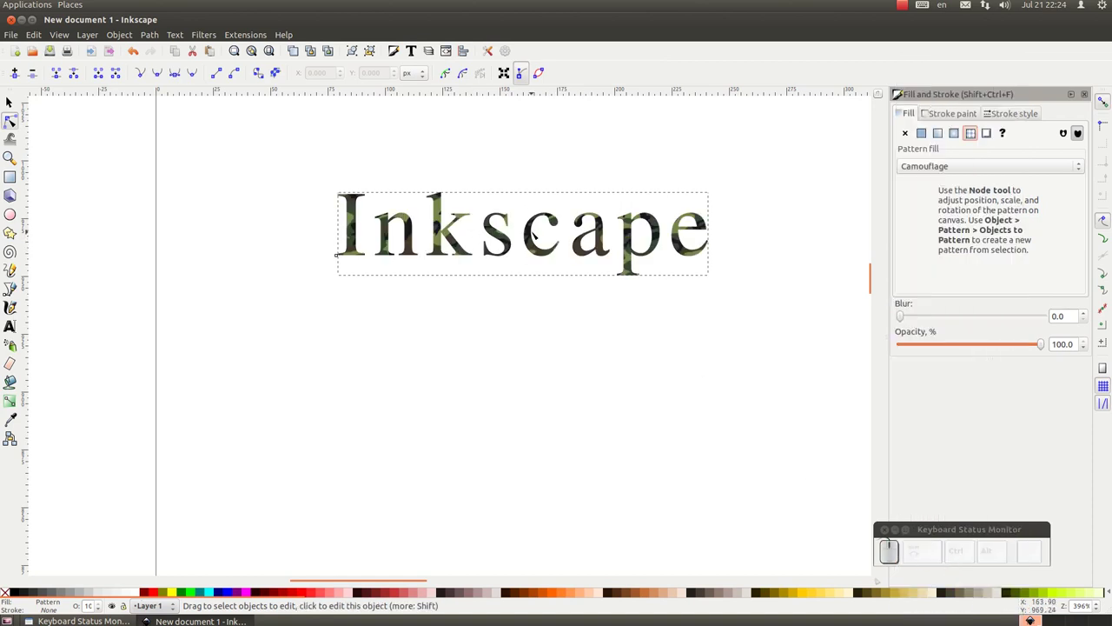
{"action": "scroll", "scroll_direction": "up", "scroll_amount": 3}
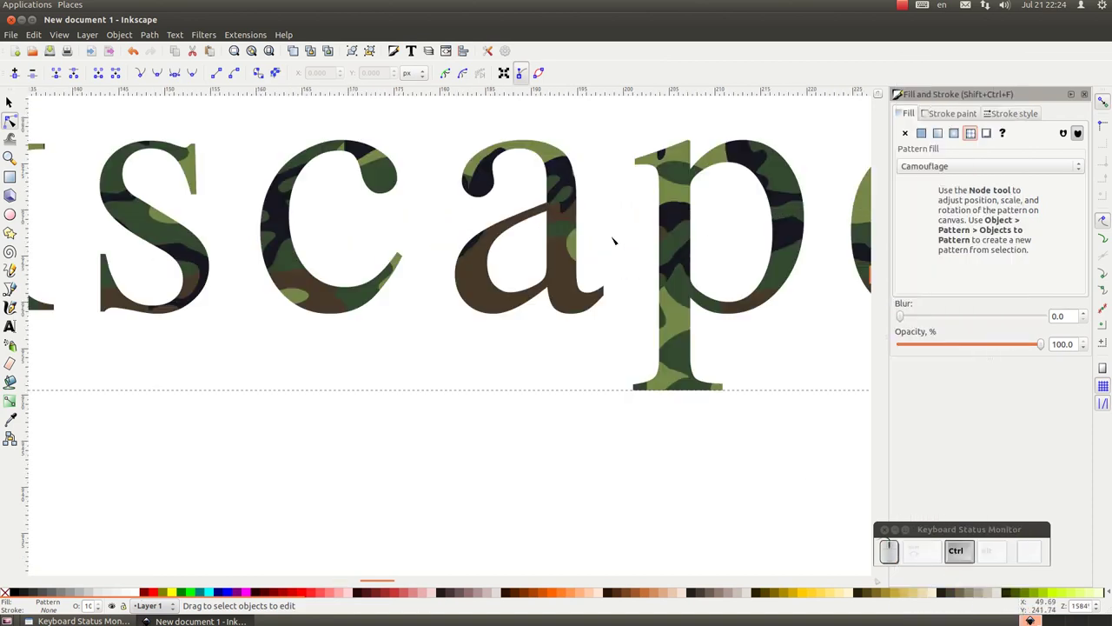
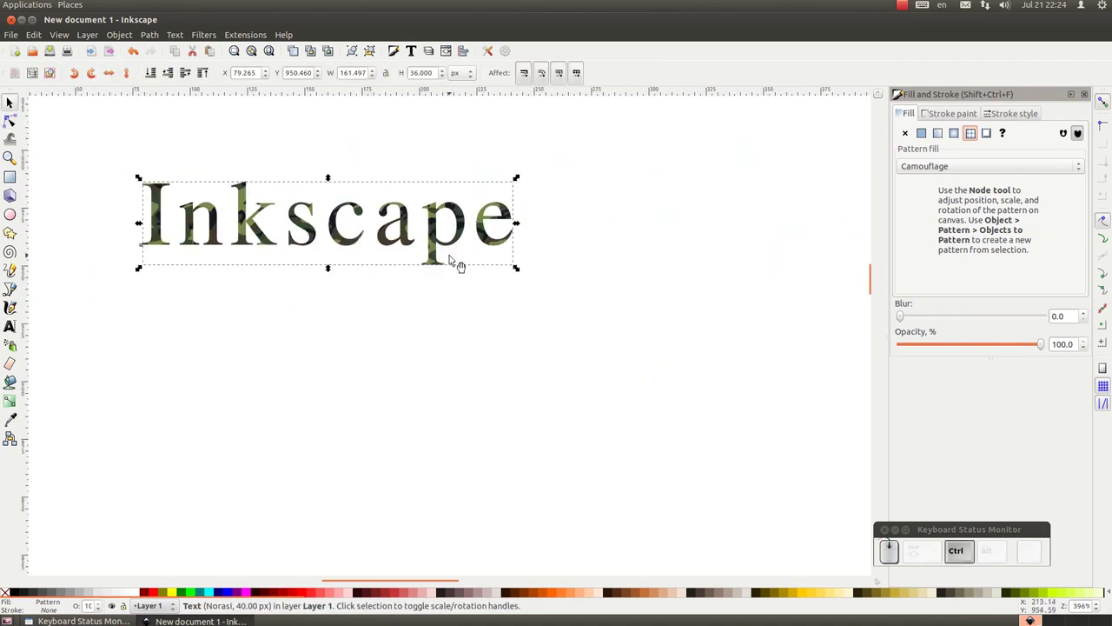
{"action": "scroll", "scroll_direction": "up", "scroll_amount": 3}
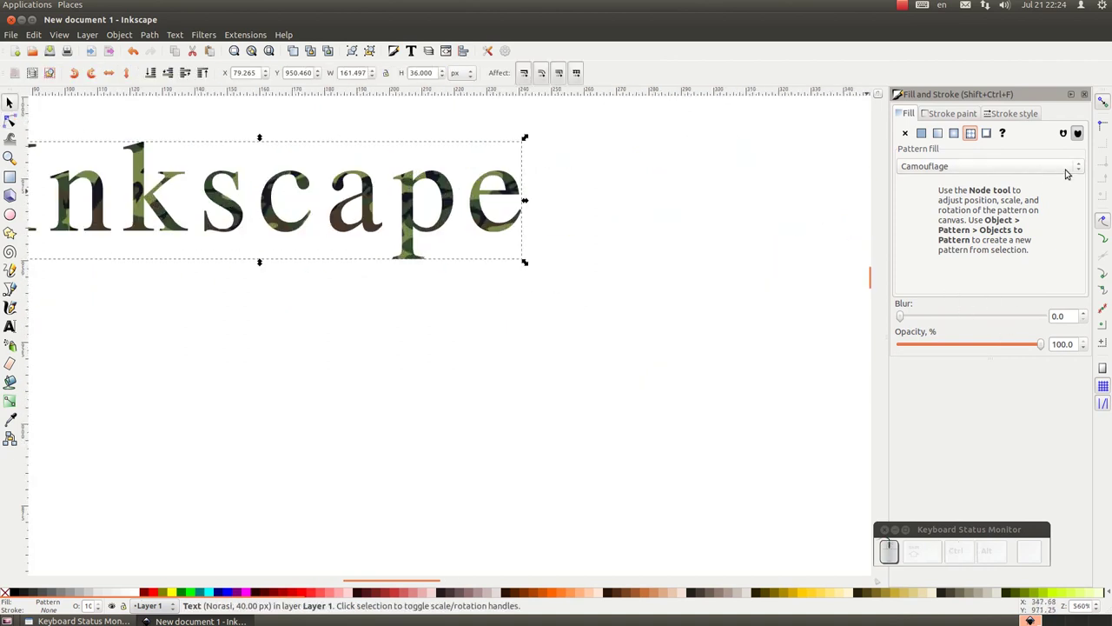
- Set a flat brown fill and thin the green outline to 0.6 px with round joins
{"action": "left_click", "coordinate": [555, 227]}
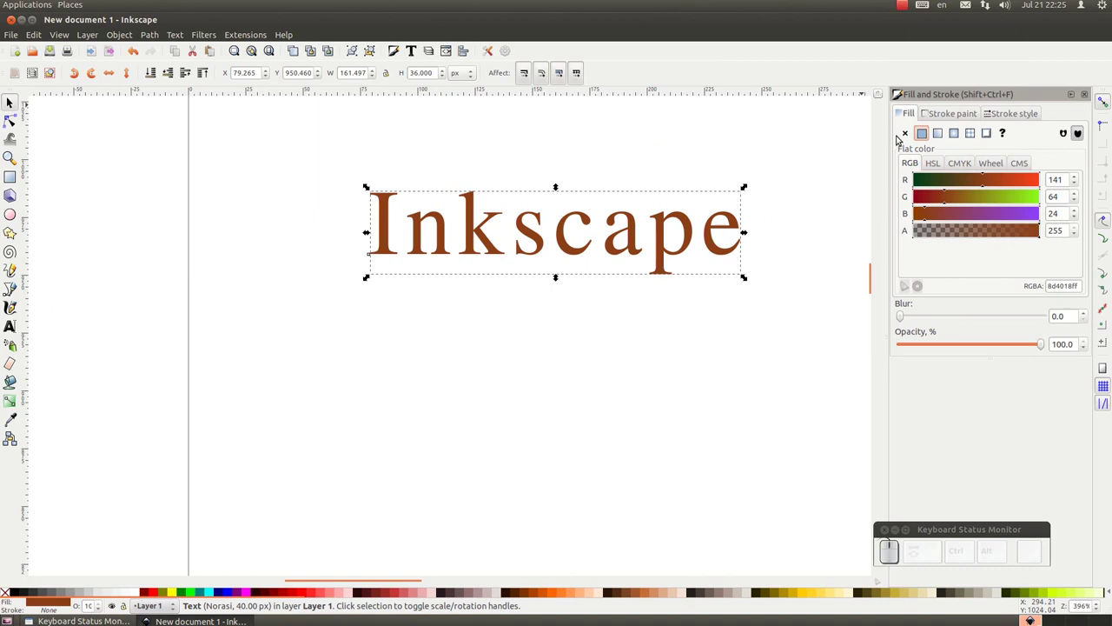
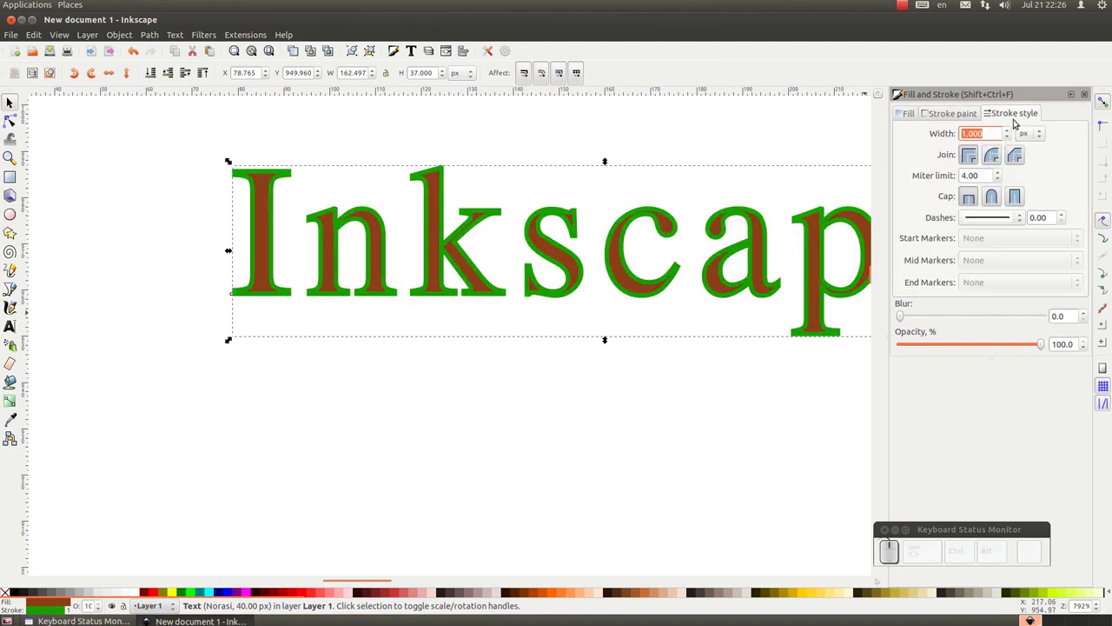
{"action": "left_click_drag", "start_coordinate": [1009, 140], "coordinate": [1010, 136]}
{"action": "scroll", "scroll_direction": "up", "scroll_amount": 3}
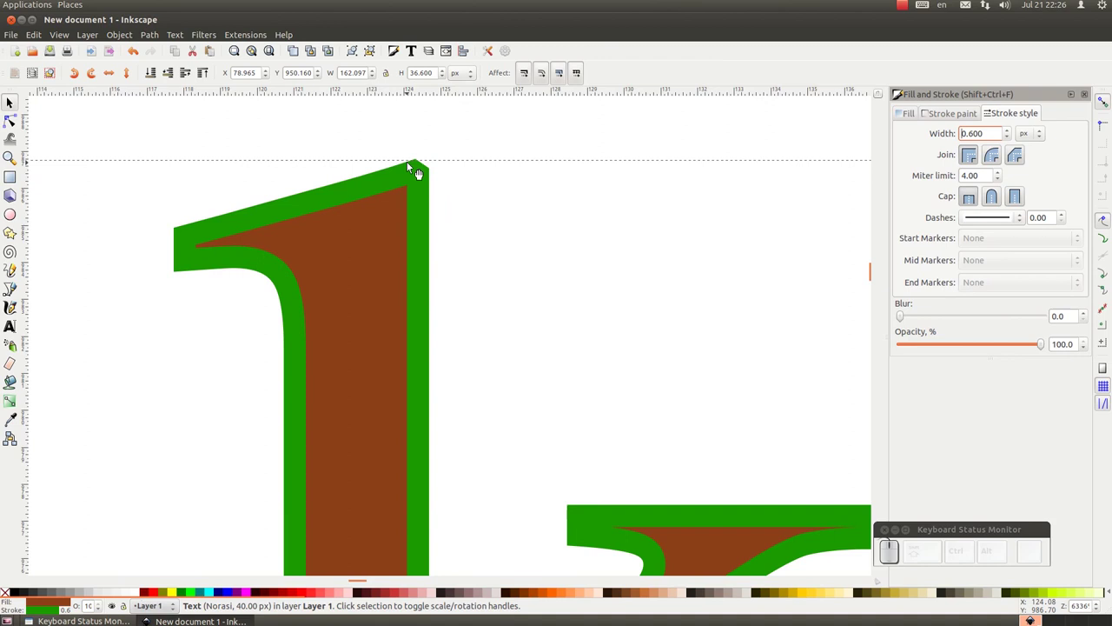
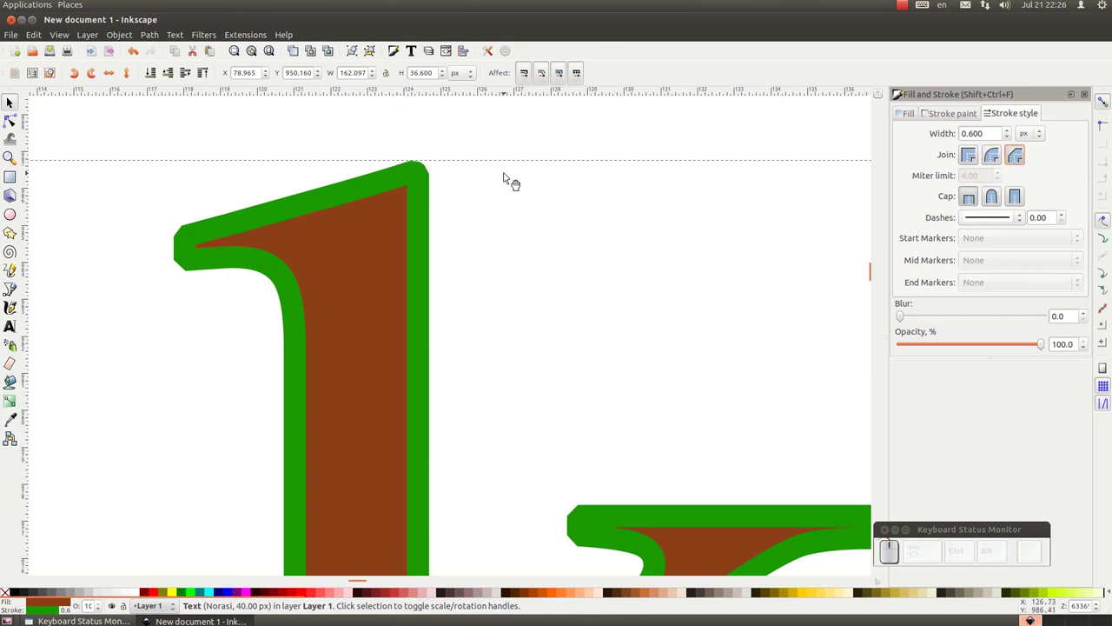
{"action": "scroll", "scroll_direction": "up", "scroll_amount": 3}
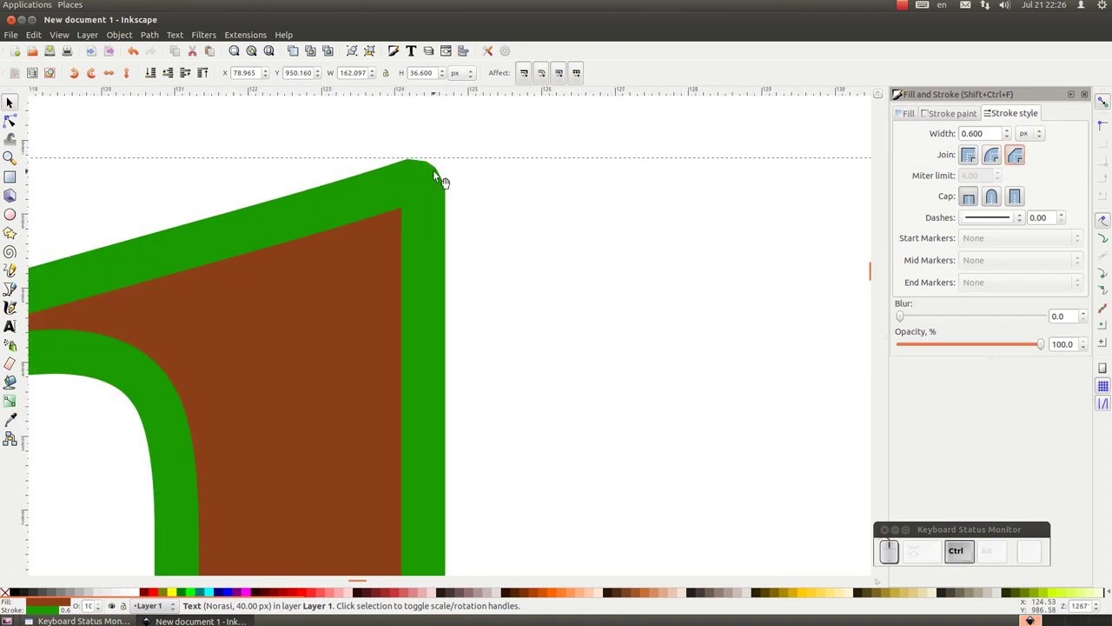
{"action": "scroll", "scroll_direction": "down", "scroll_amount": 3}
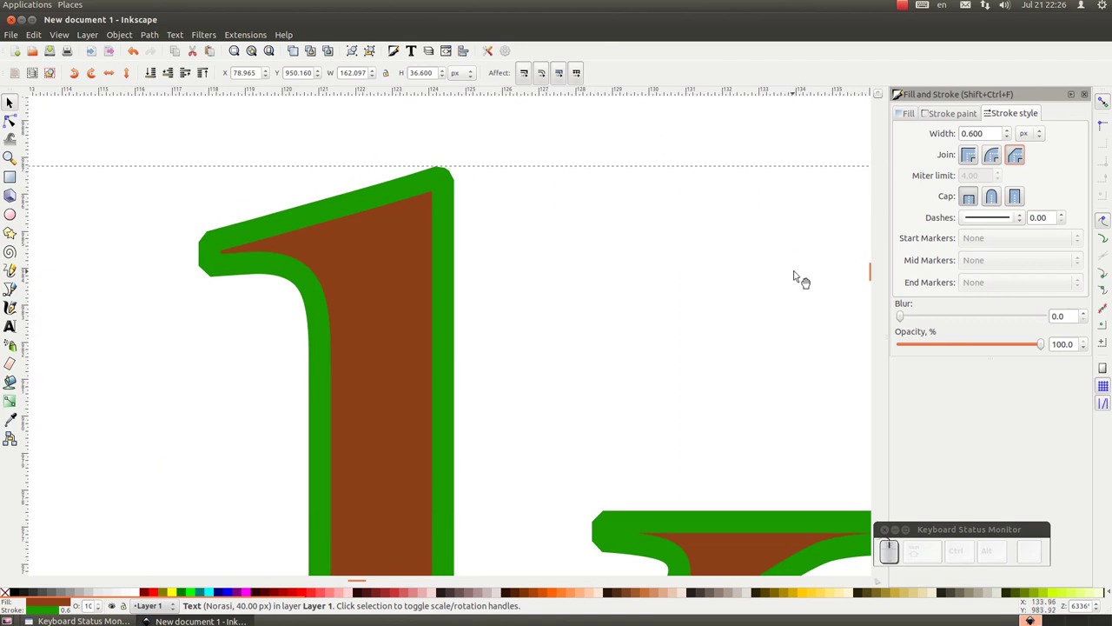
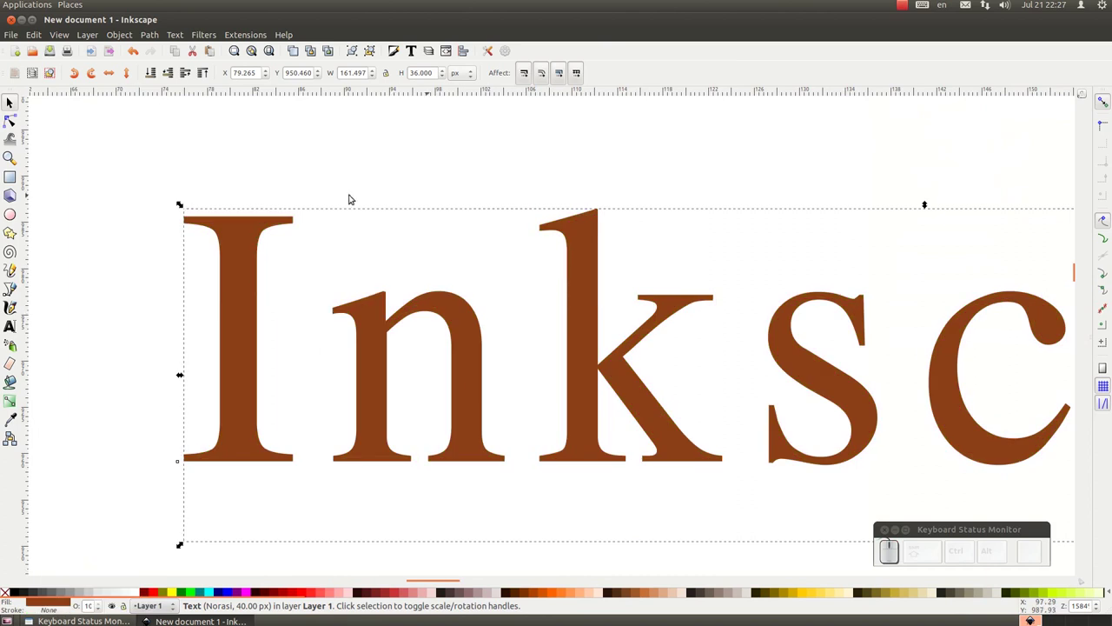
- Apply the Glowing metal bevel filter to the text and zoom to view the whole word
{"action": "left_click", "coordinate": [215, 38]}
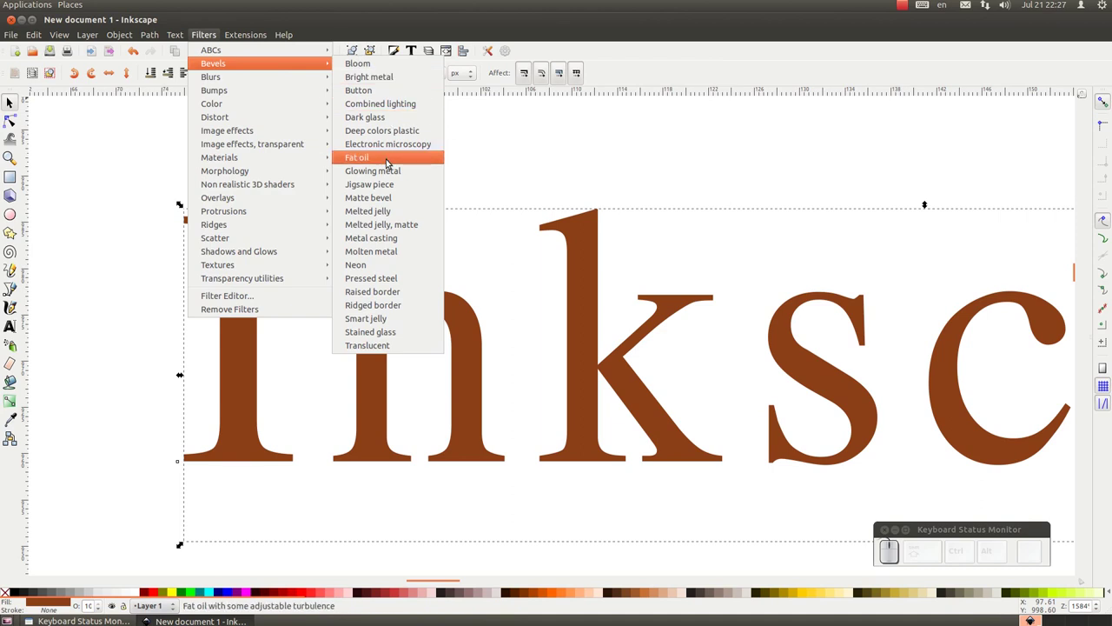
{"action": "left_click", "coordinate": [385, 169]}
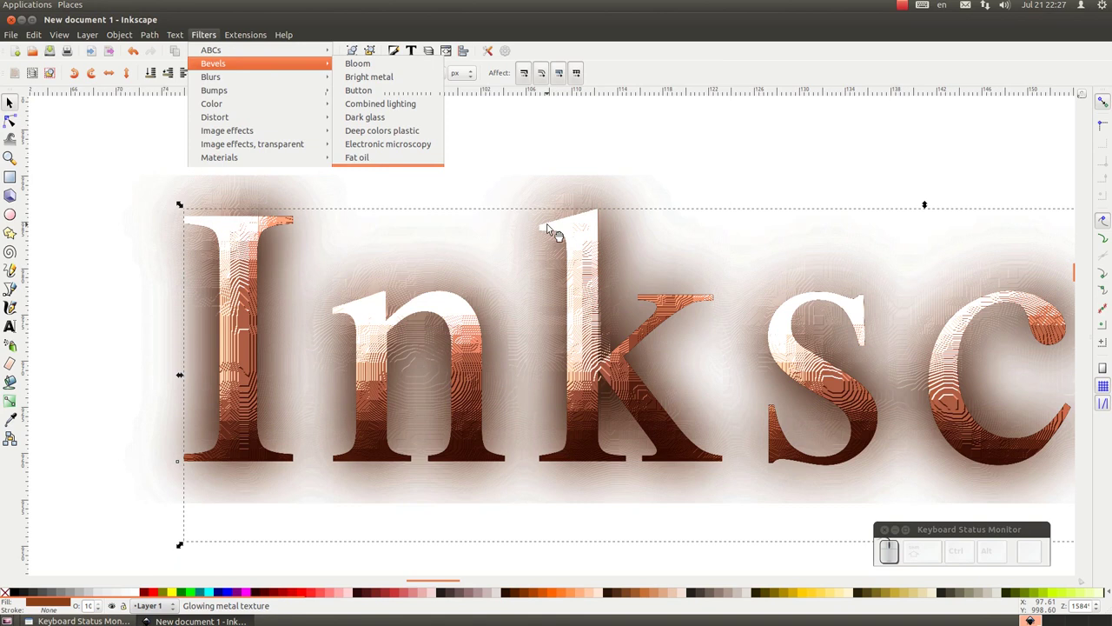
{"action": "scroll", "scroll_direction": "down", "scroll_amount": 3}
{"action": "scroll", "scroll_direction": "down", "scroll_amount": 3}
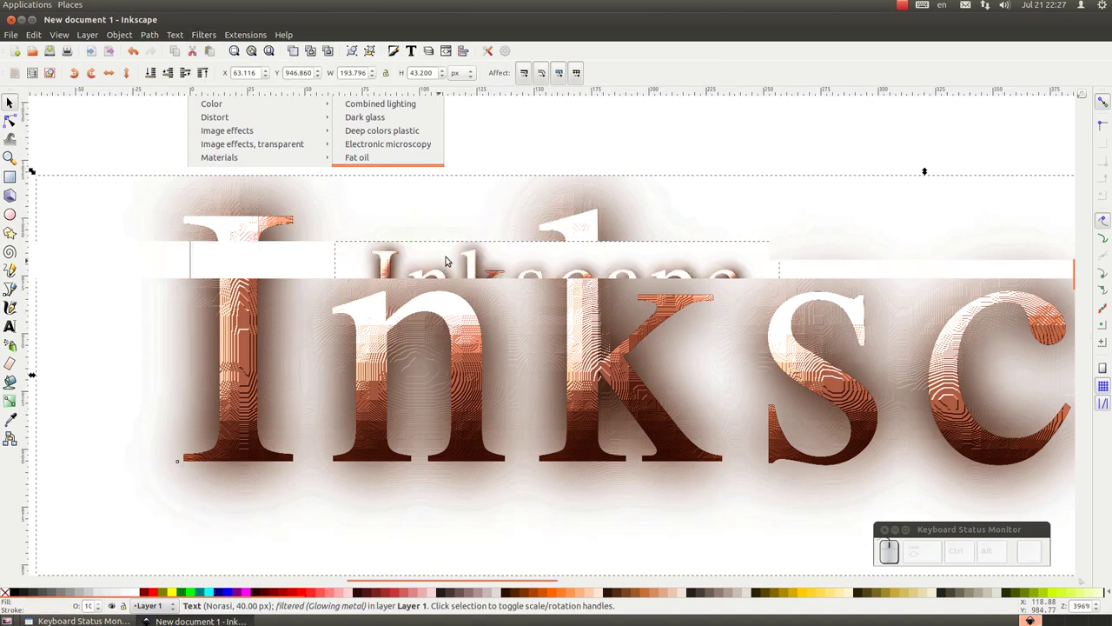
{"action": "scroll", "scroll_direction": "up", "scroll_amount": 3}
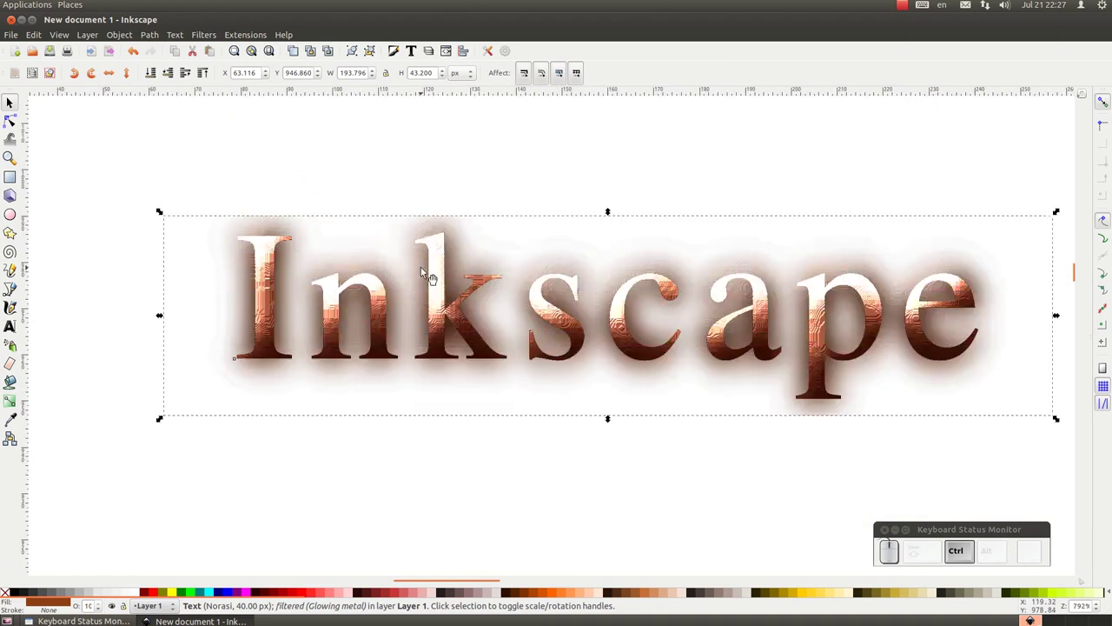
{"action": "scroll", "scroll_direction": "down", "scroll_amount": 3}
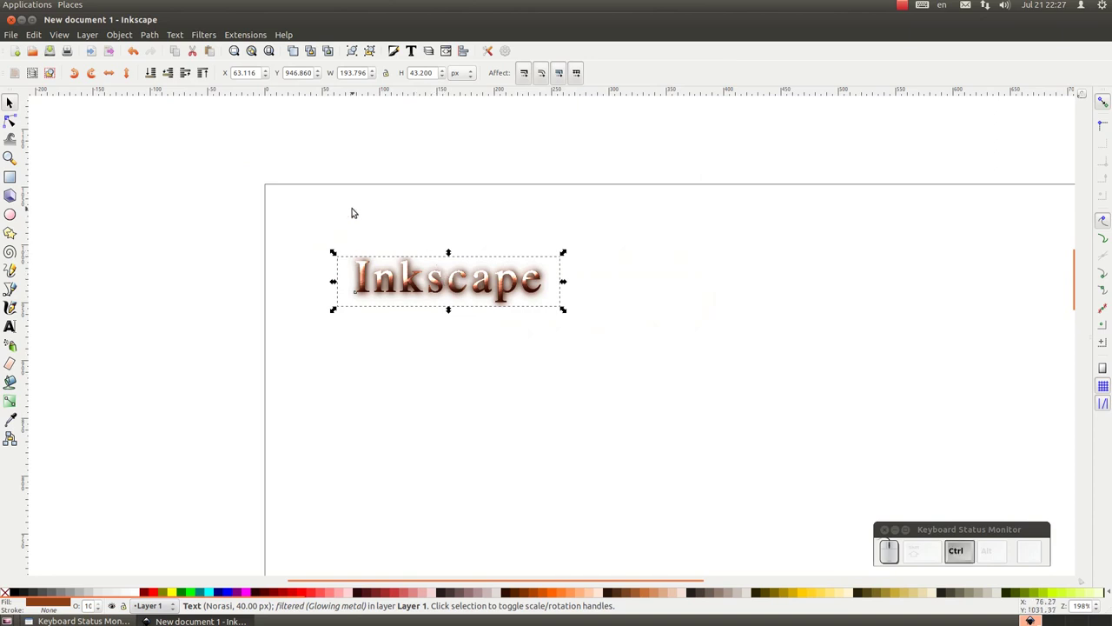
- Undo the Glowing metal filter and zoom closer to the text
{"action": "key", "text": "ctrl+z"}
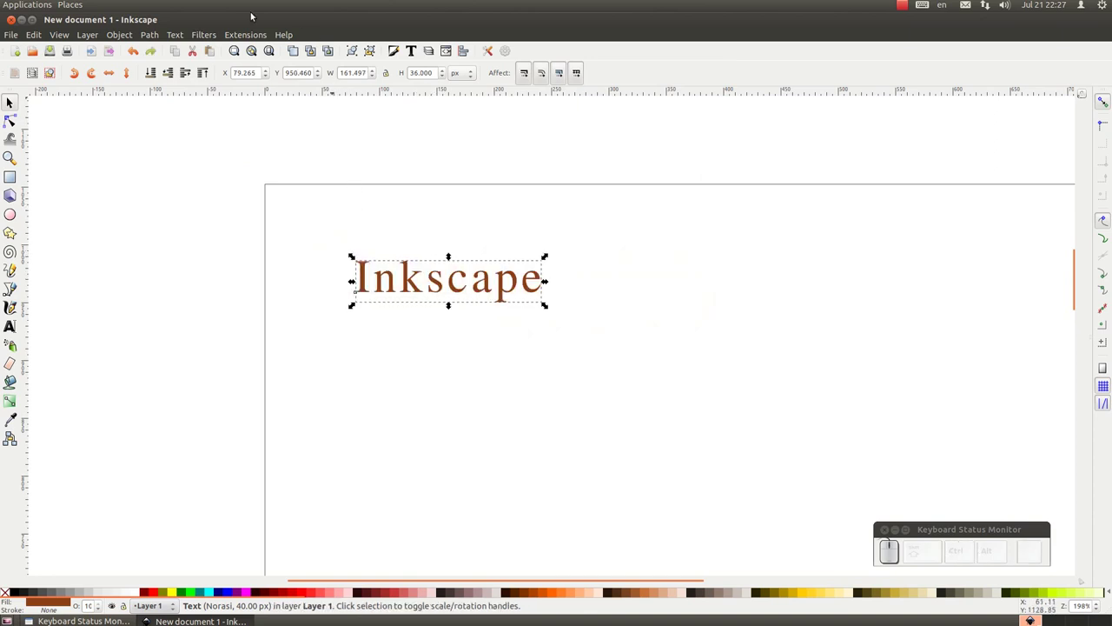
{"action": "left_click", "coordinate": [202, 39]}
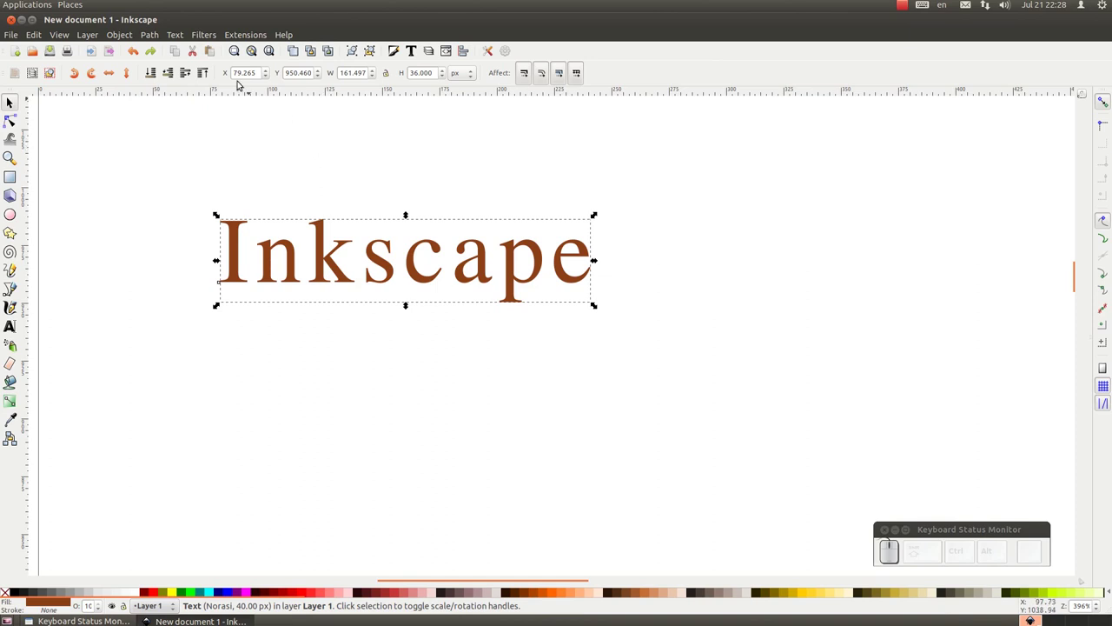
{"action": "left_click", "coordinate": [208, 40]}
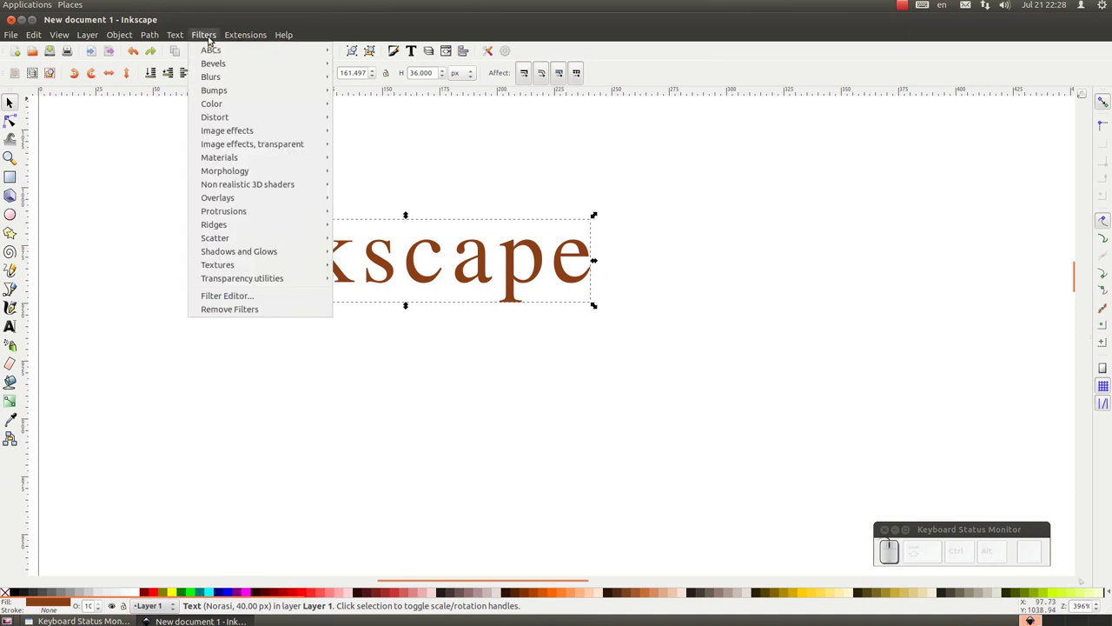
- Apply the Drop Shadow filter from Shadows and Glows to the text
{"action": "left_click", "coordinate": [208, 39]}
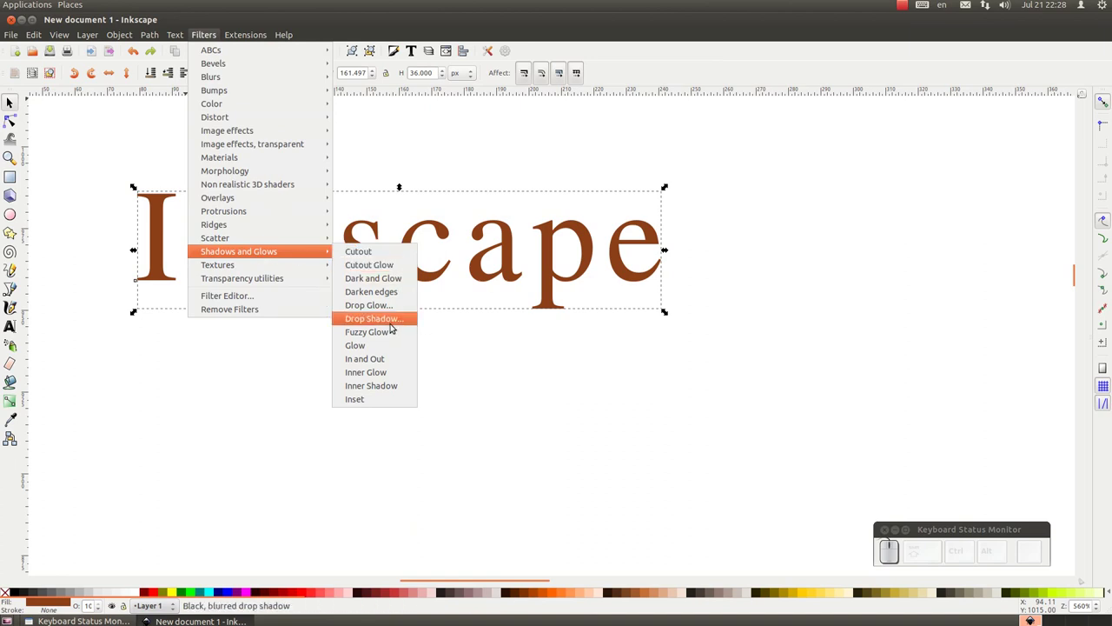
{"action": "left_click_drag", "start_coordinate": [401, 319], "coordinate": [551, 365]}
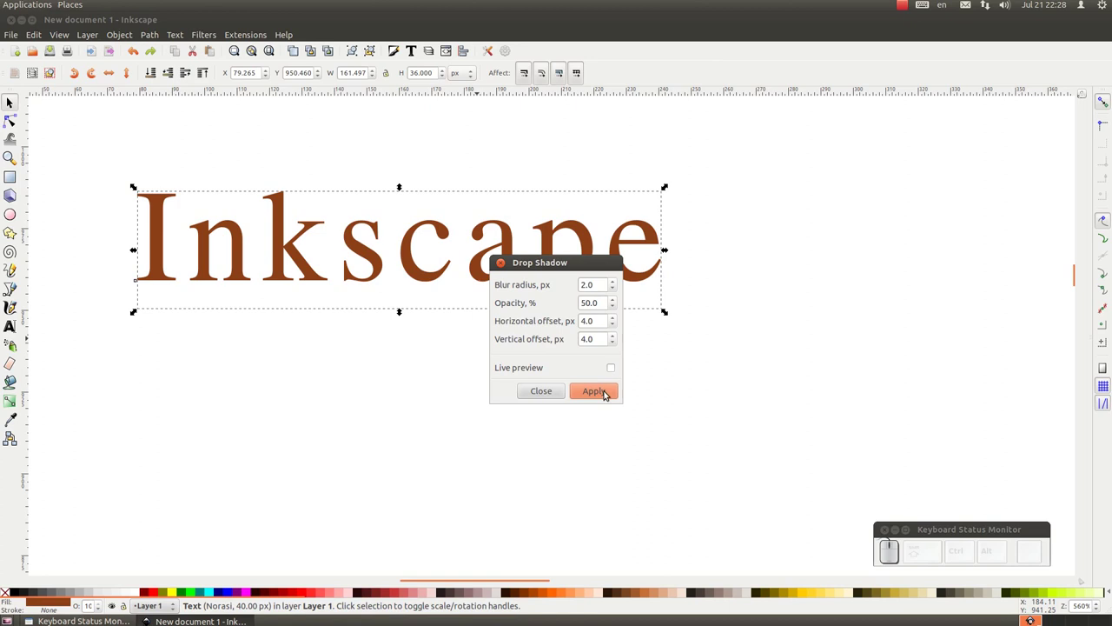
{"action": "left_click", "coordinate": [602, 395]}
{"action": "left_click", "coordinate": [536, 388]}
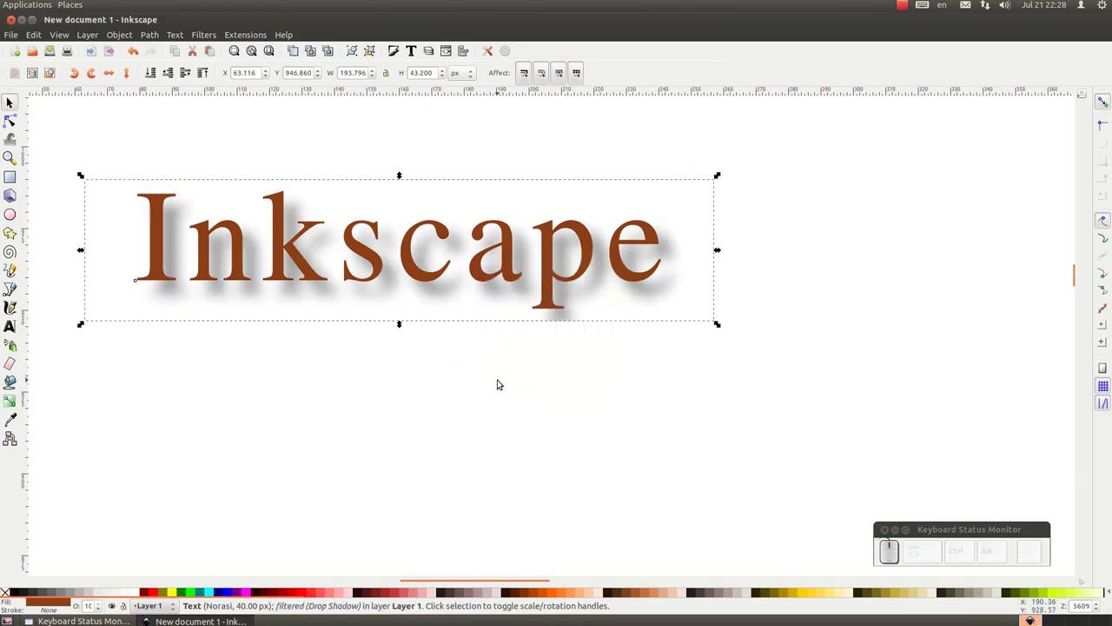
- Undo the drop shadow, duplicate the text as a 40% grey copy, send it behind and nudge it down-right
{"action": "key", "text": "ctrl+z"}
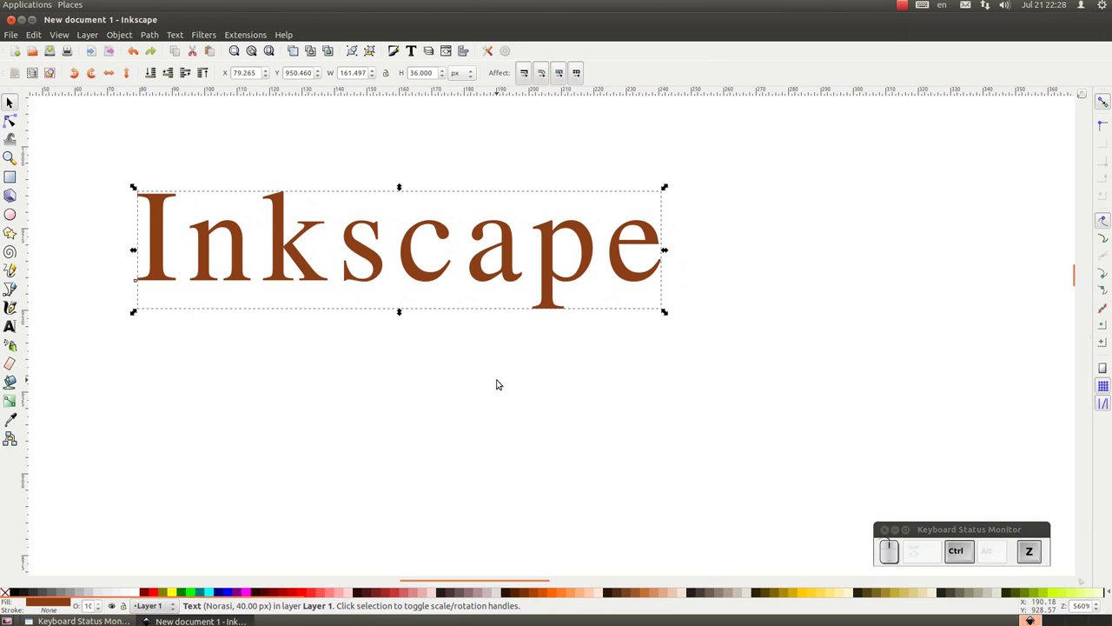
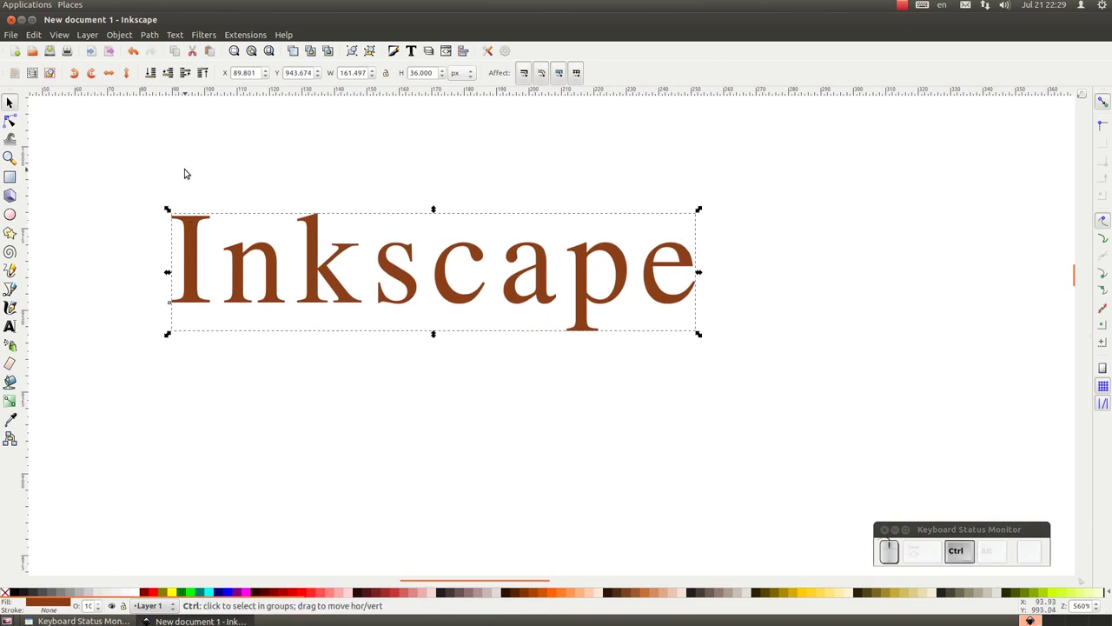
{"action": "key", "text": "ctrl+d"}
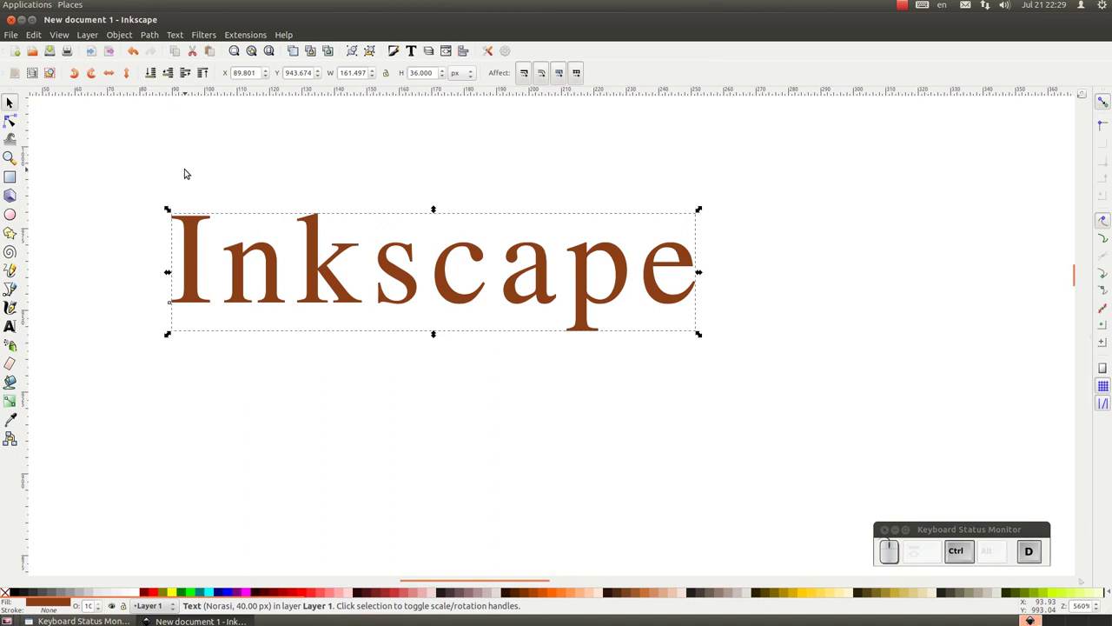
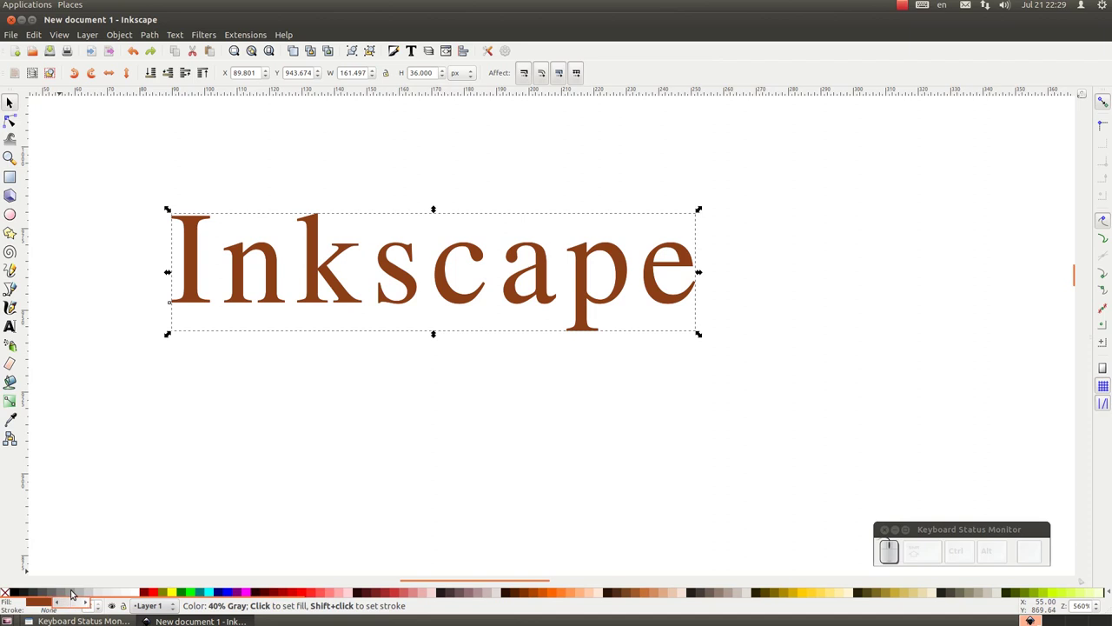
{"action": "left_click", "coordinate": [73, 588]}
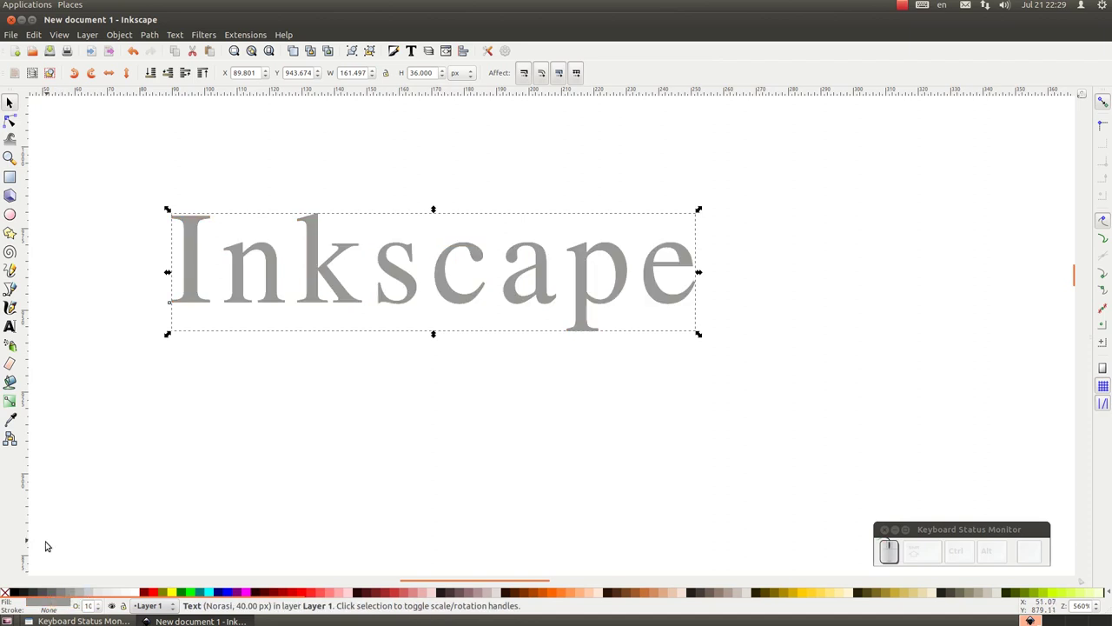
{"action": "key", "text": "Page_Down"}
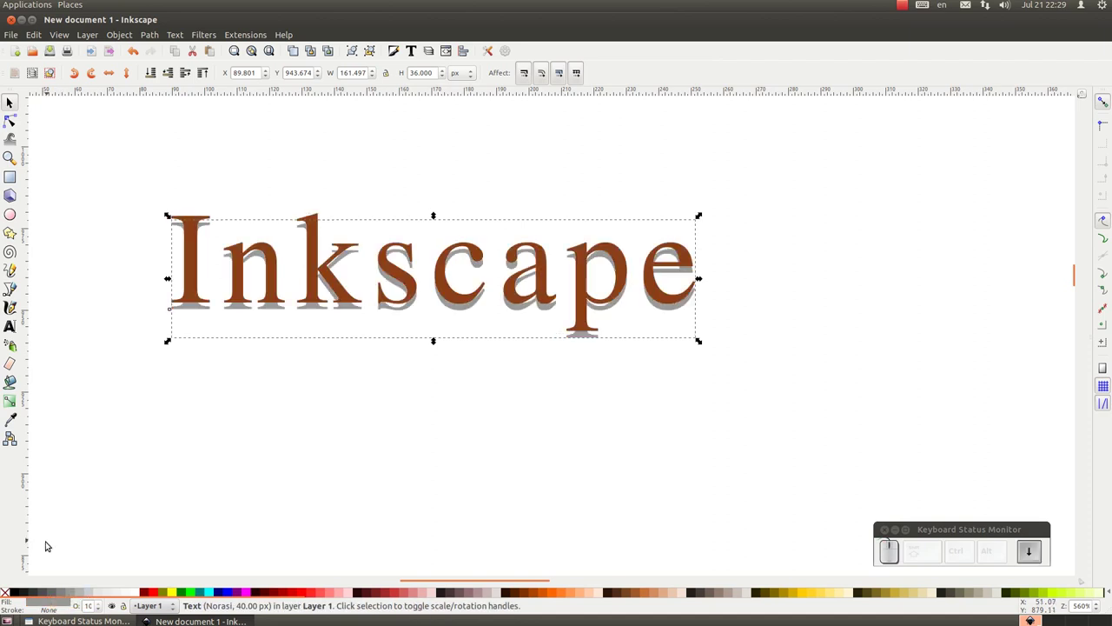
{"action": "key", "text": "Down"}
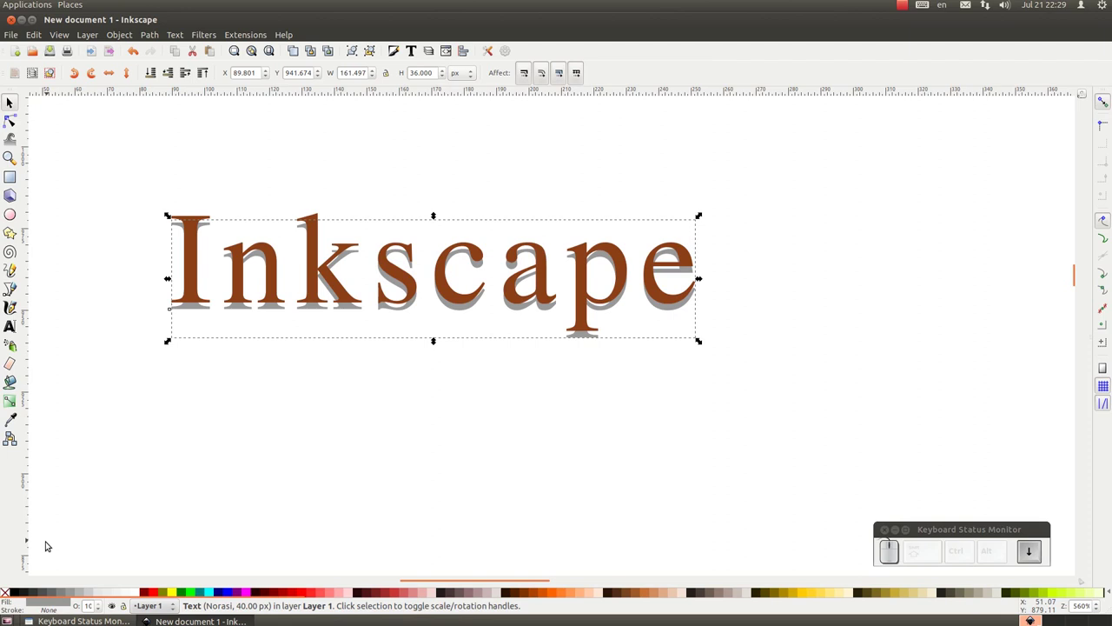
{"action": "key", "text": "Right"}
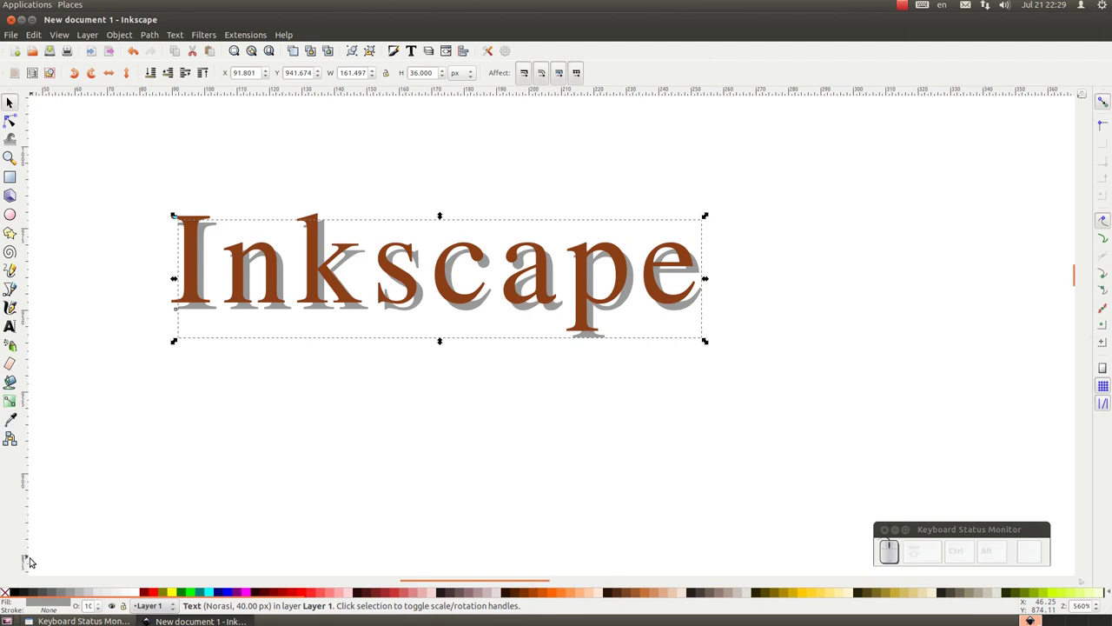
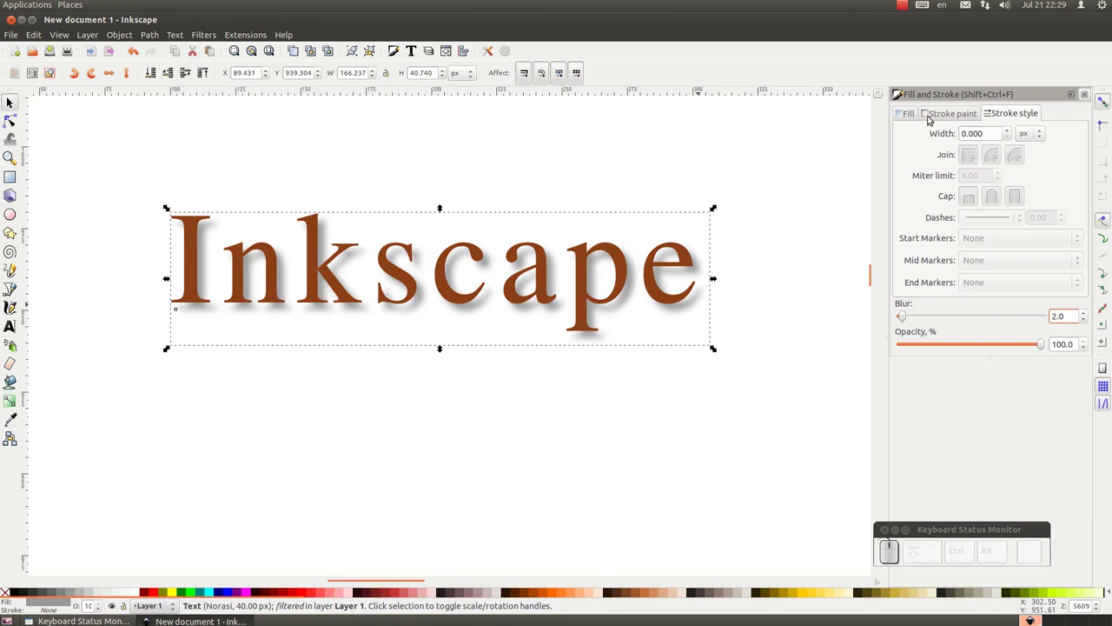
- Soften the shadow with blur 2 and 70% opacity, then deselect
{"action": "left_click_drag", "start_coordinate": [1043, 339], "coordinate": [1001, 341]}
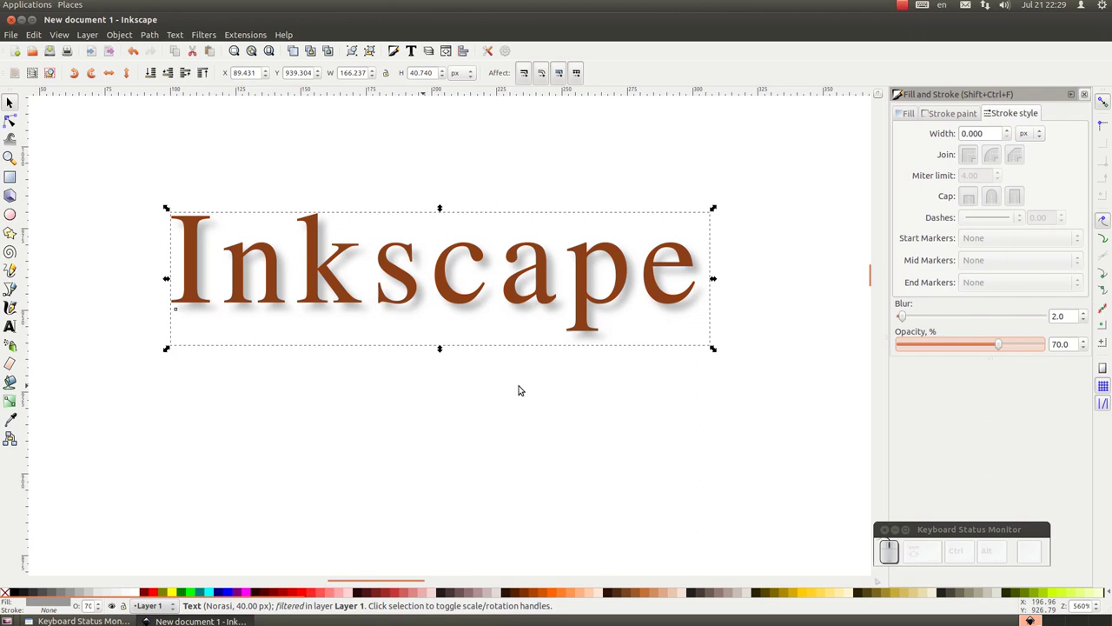
{"action": "left_click", "coordinate": [183, 129]}
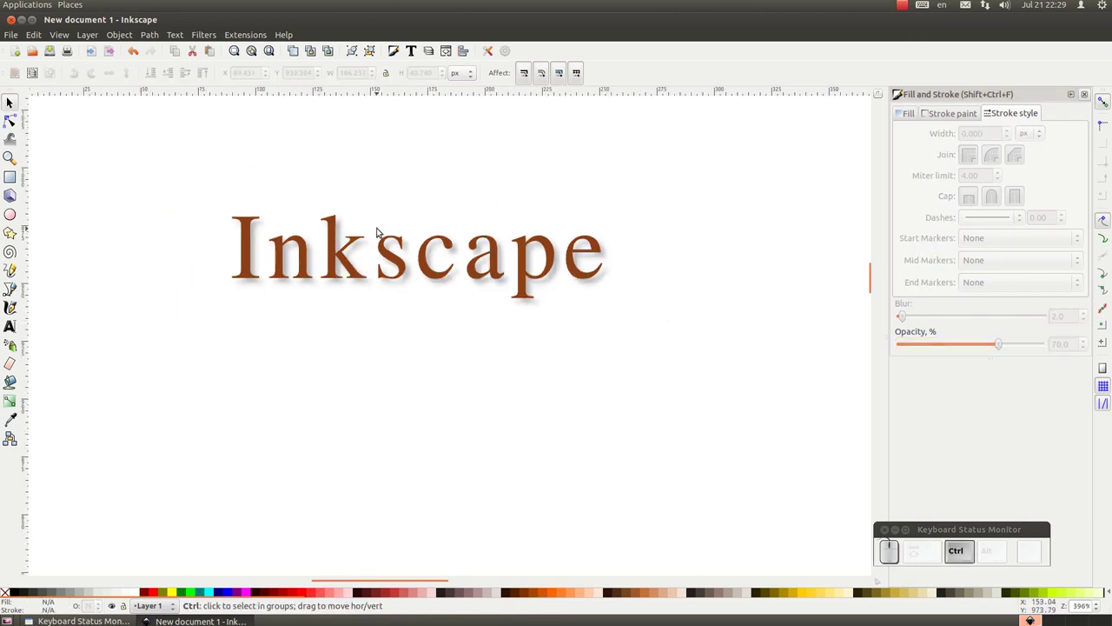
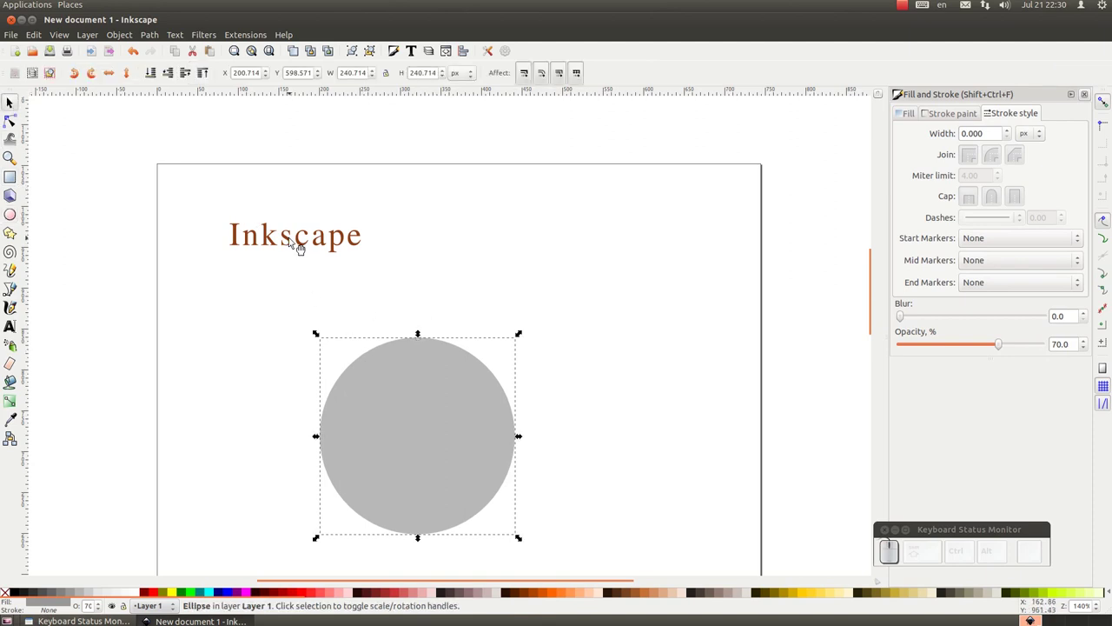
- Resize the grey circle and put the Inkscape text on its path with Text > Put on Path
{"action": "left_click_drag", "start_coordinate": [522, 333], "coordinate": [303, 235]}
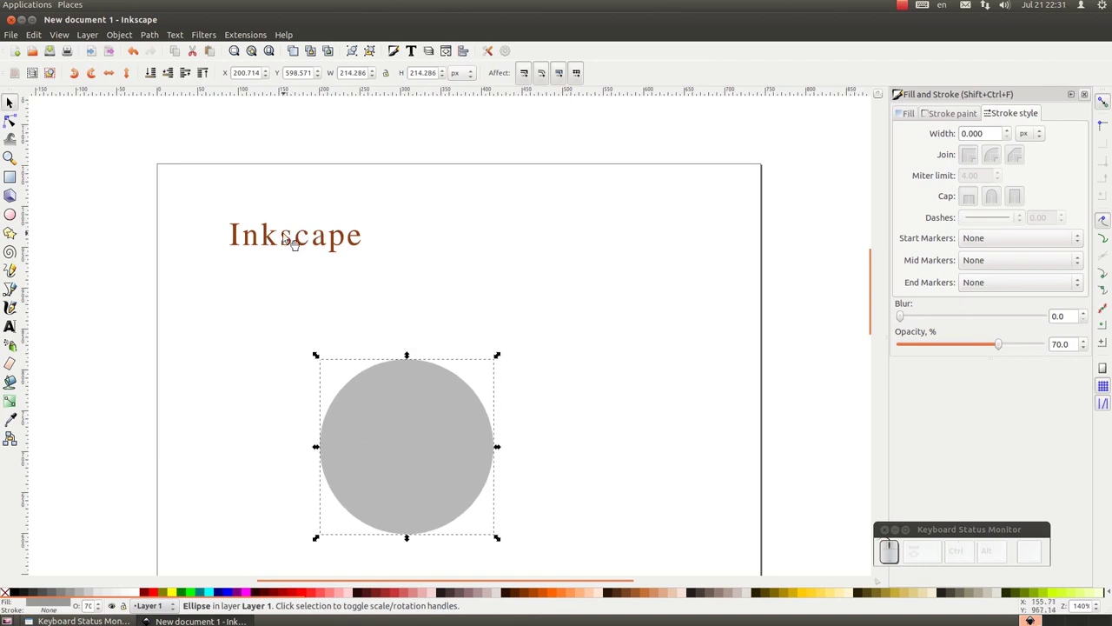
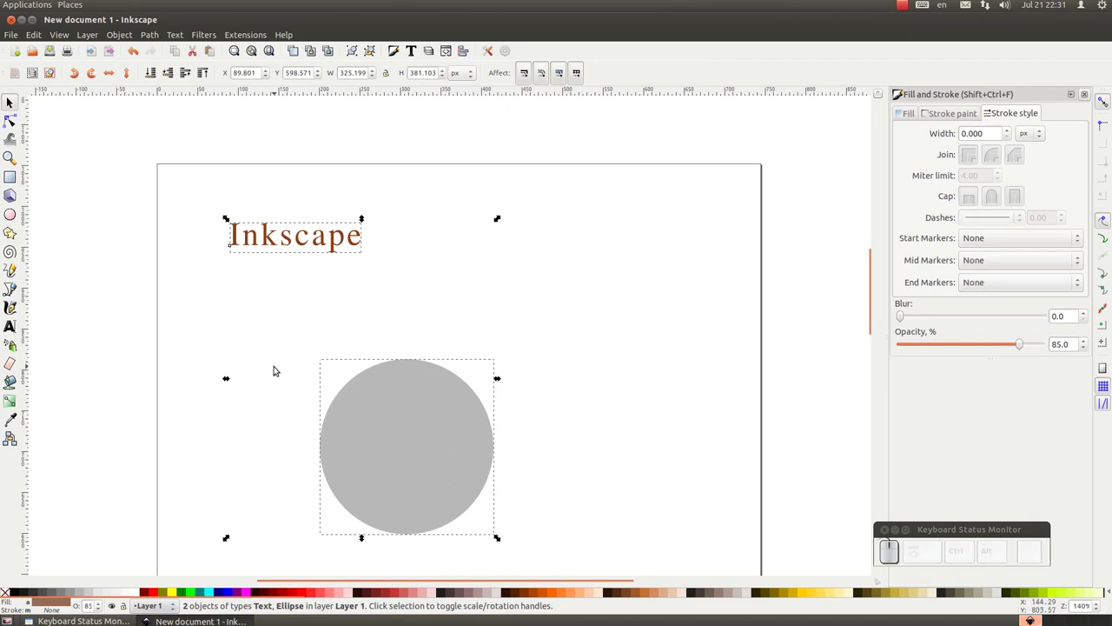
{"action": "left_click_drag", "start_coordinate": [181, 37], "coordinate": [181, 38]}
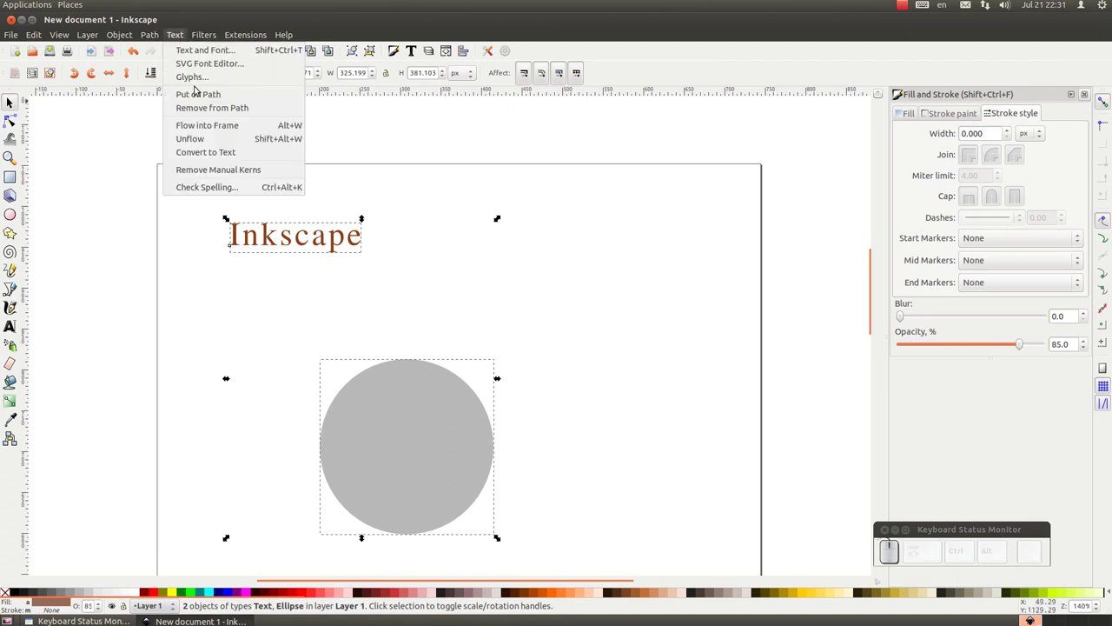
{"action": "left_click_drag", "start_coordinate": [199, 94], "coordinate": [462, 270]}
{"action": "scroll", "scroll_direction": "down", "scroll_amount": 3}
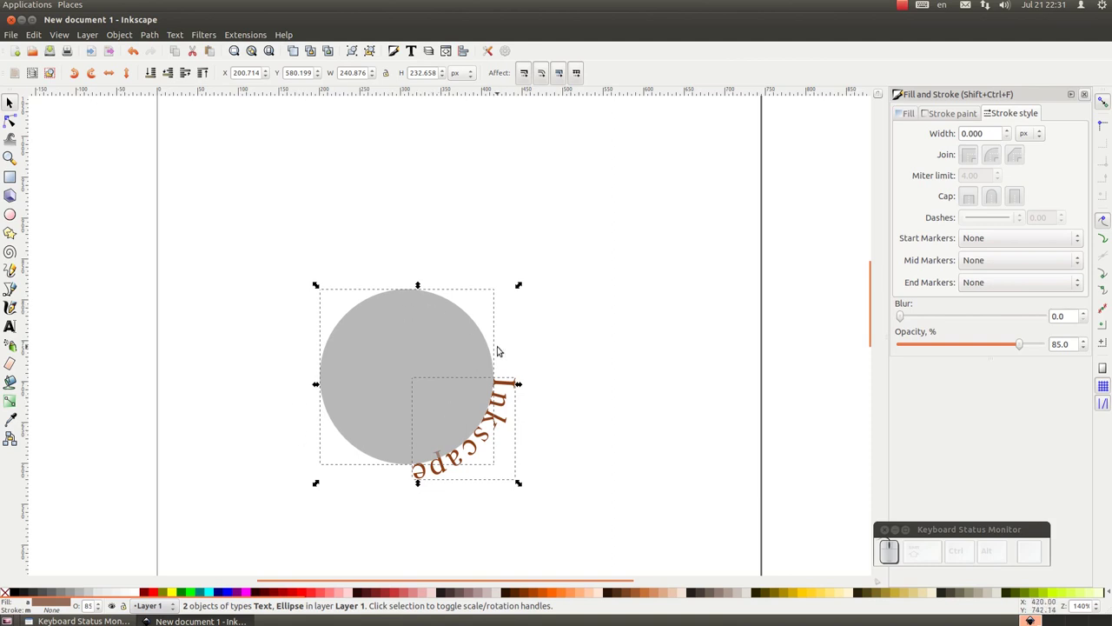
{"action": "left_click", "coordinate": [256, 253]}
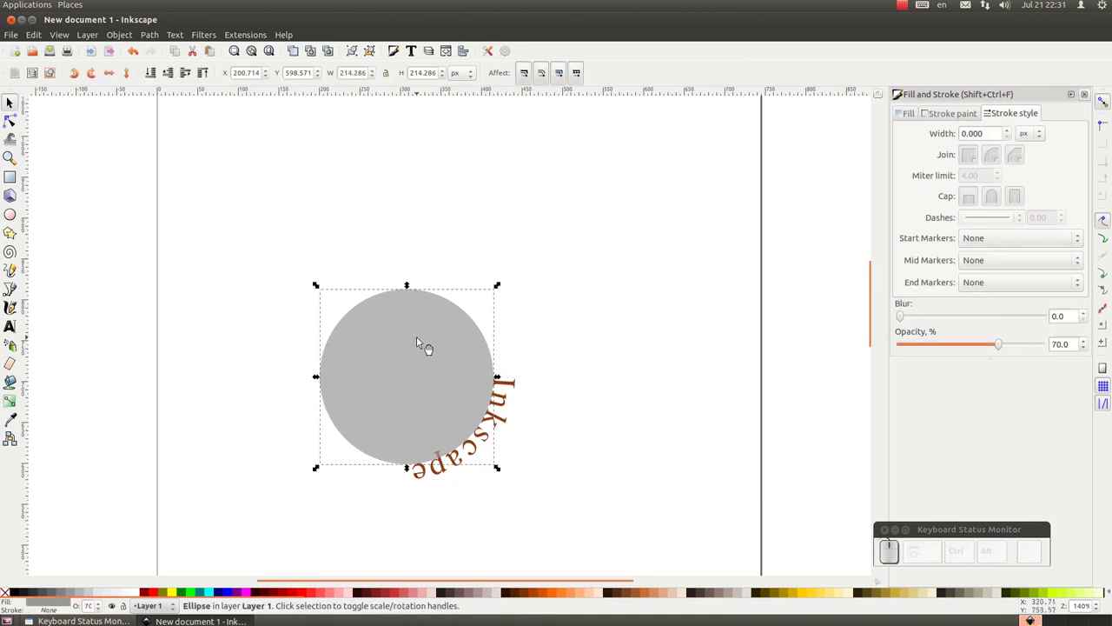
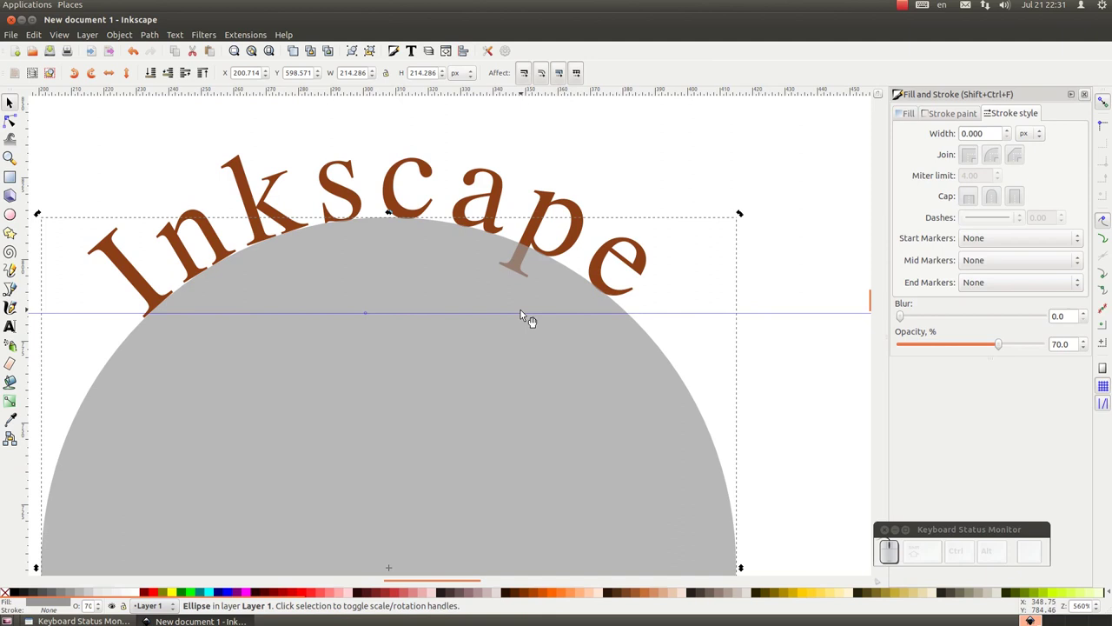
- Line up a horizontal guide with the circle's middle, then undo it
{"action": "left_click_drag", "start_coordinate": [515, 315], "coordinate": [492, 96]}
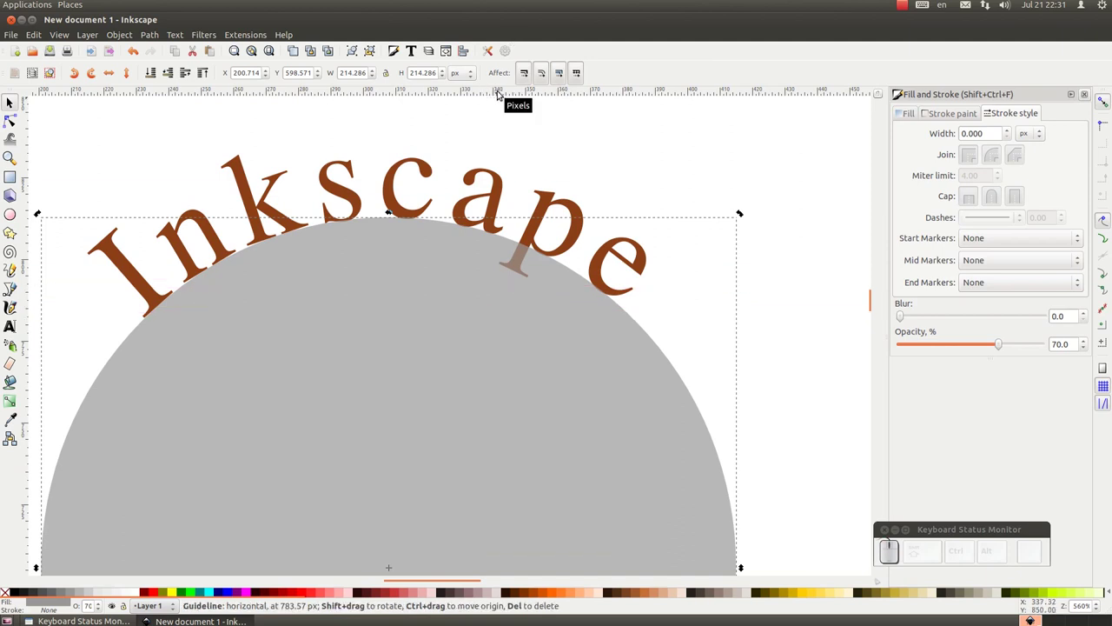
{"action": "left_click_drag", "start_coordinate": [502, 89], "coordinate": [755, 220]}
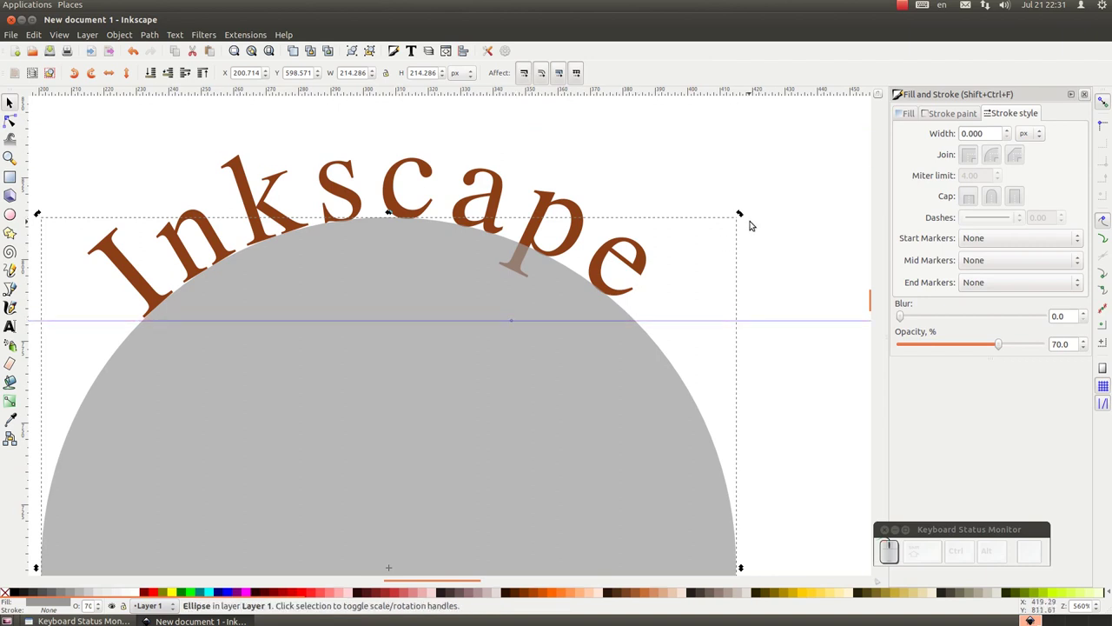
{"action": "left_click_drag", "start_coordinate": [749, 215], "coordinate": [428, 328]}
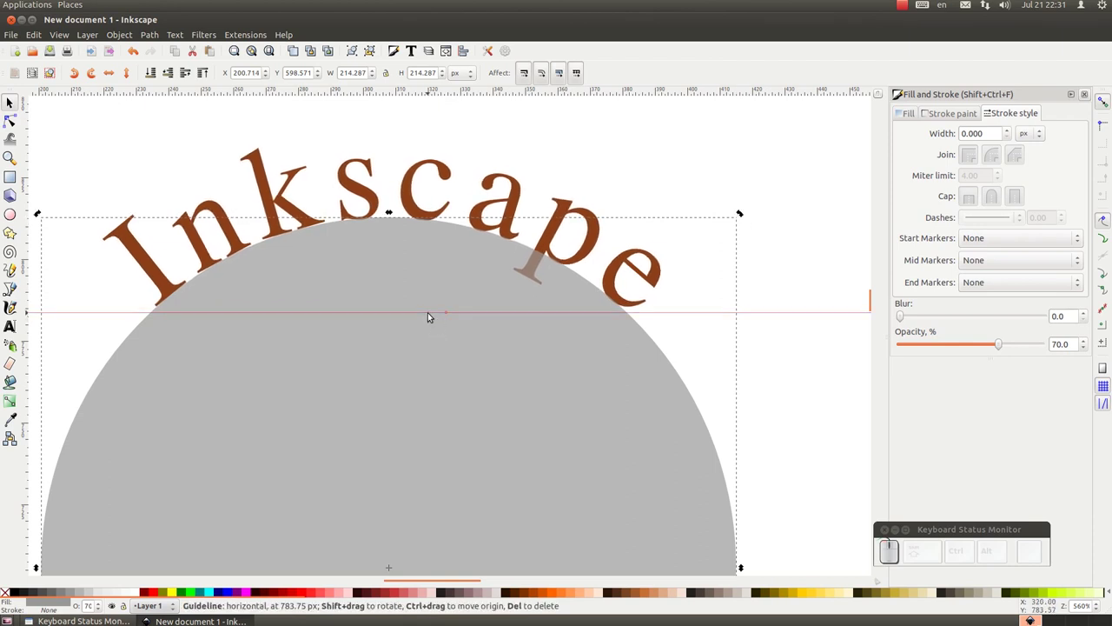
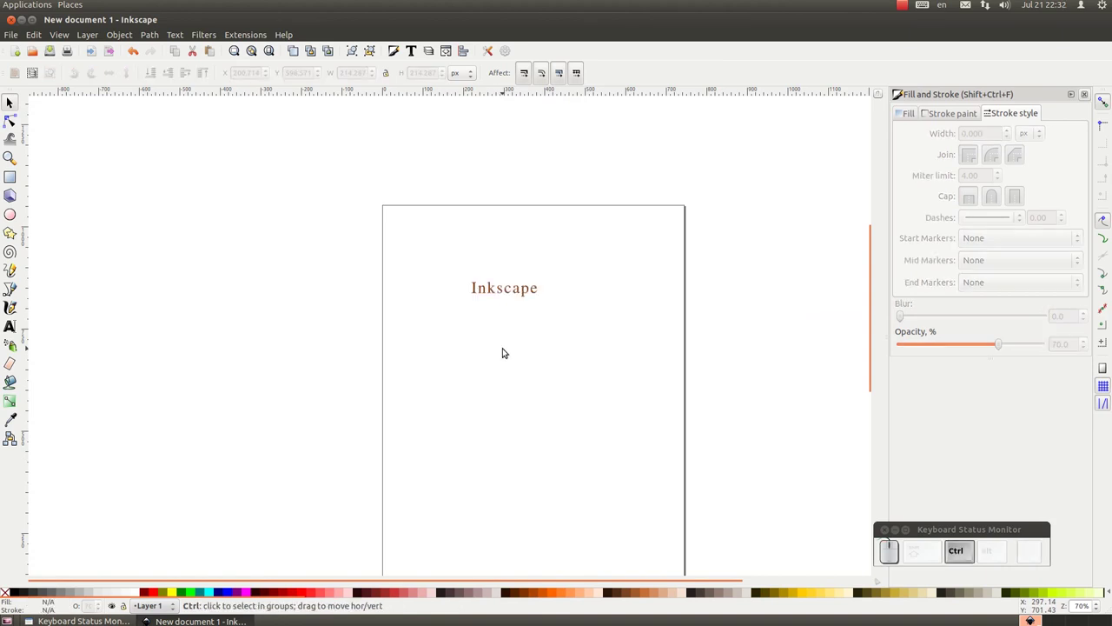
{"action": "key", "text": "ctrl+z"}
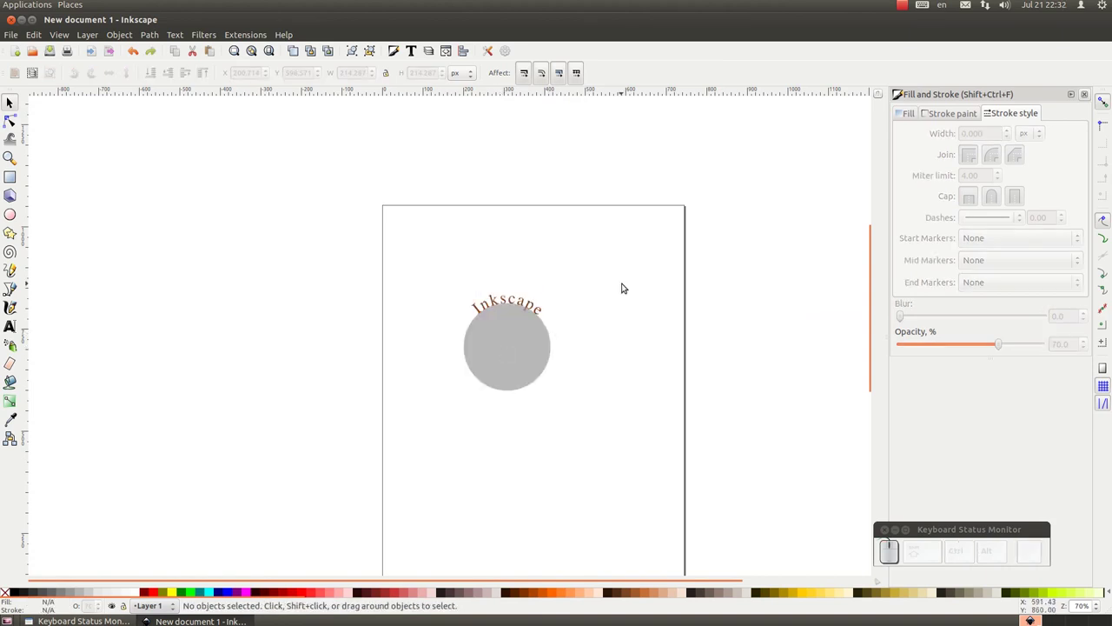
- Zoom in on the circle and select it to remove its fill
{"action": "scroll", "scroll_direction": "up", "scroll_amount": 3}
{"action": "scroll", "scroll_direction": "down", "scroll_amount": 3}
{"action": "scroll", "scroll_direction": "up", "scroll_amount": 3}
{"action": "left_click_drag", "start_coordinate": [485, 361], "coordinate": [485, 361]}
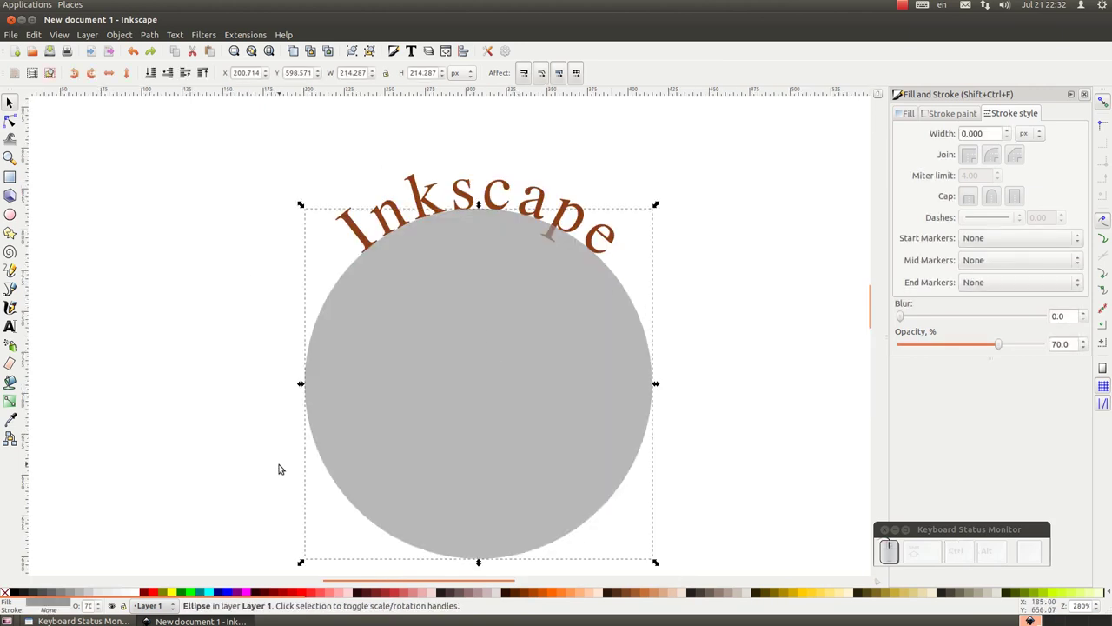
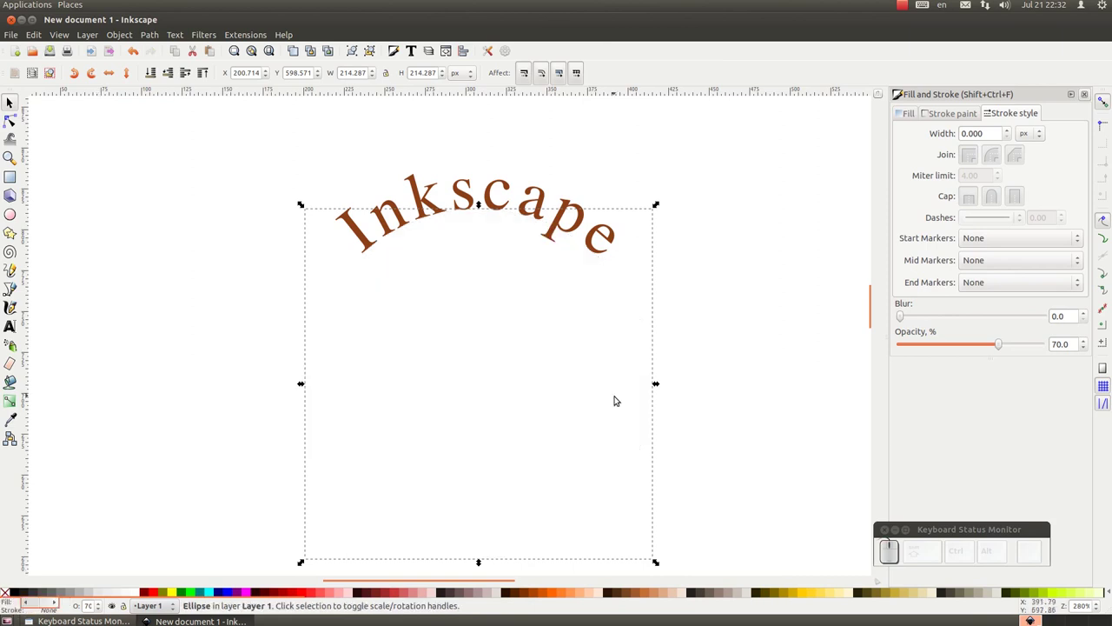
- Rubber-band select the curved text and circle and group them with Ctrl+G
{"action": "left_click", "coordinate": [213, 164]}
{"action": "left_click_drag", "start_coordinate": [216, 155], "coordinate": [635, 492]}
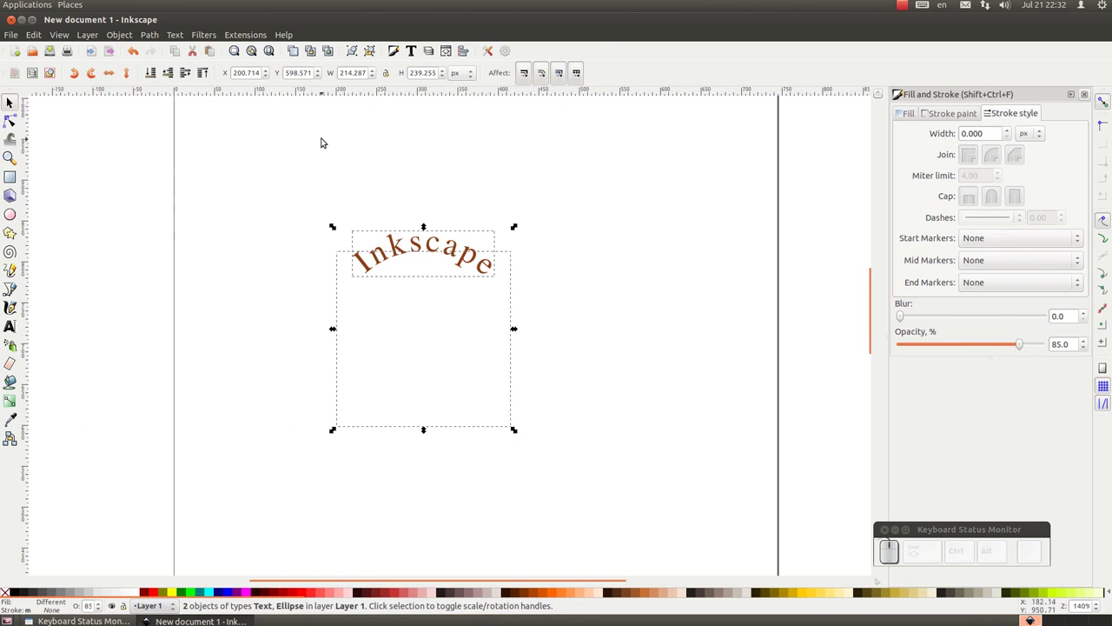
{"action": "left_click", "coordinate": [320, 142]}
{"action": "left_click", "coordinate": [460, 311]}
- Drag the grouped curved text into the upper middle of the page and deselect
{"action": "left_click_drag", "start_coordinate": [444, 327], "coordinate": [127, 141]}
{"action": "left_click_drag", "start_coordinate": [128, 141], "coordinate": [232, 170]}
{"action": "left_click_drag", "start_coordinate": [237, 181], "coordinate": [453, 218]}
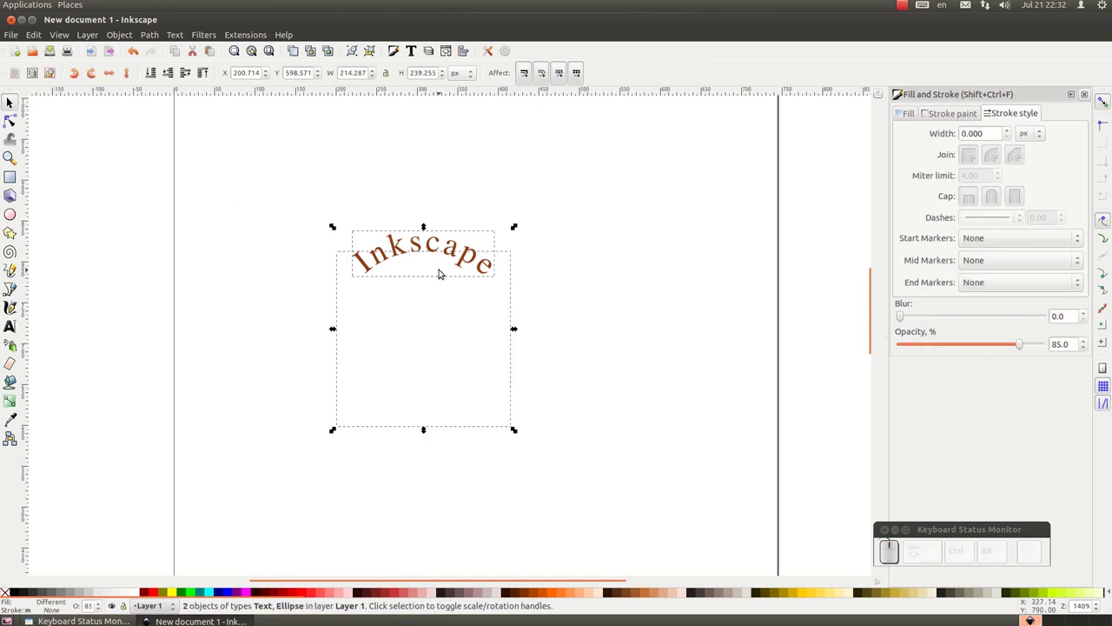
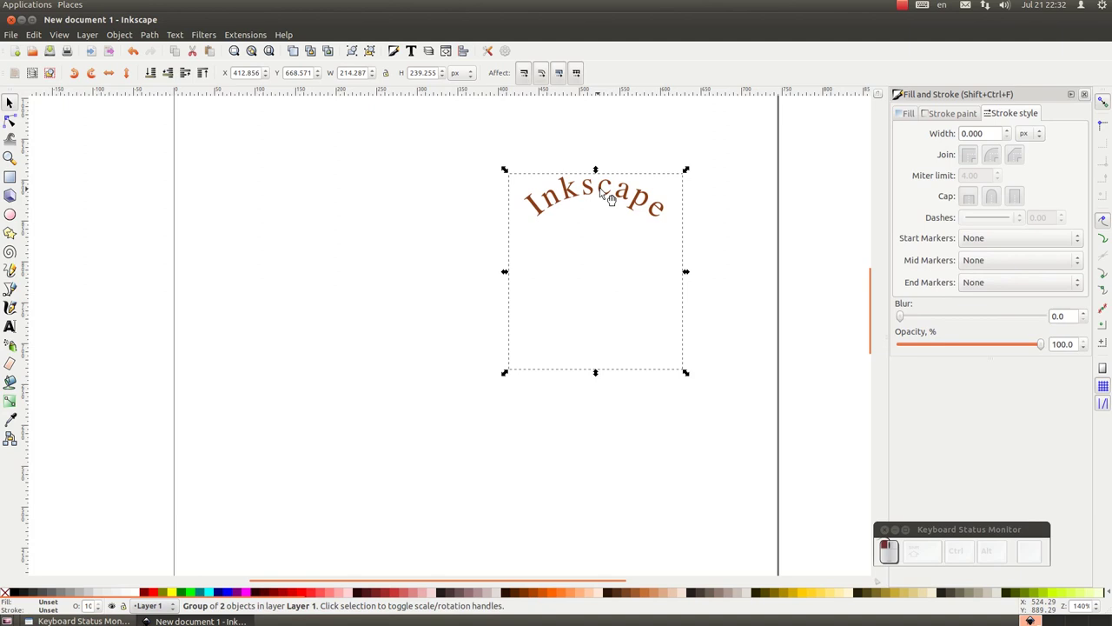
{"action": "left_click", "coordinate": [594, 200]}
{"action": "left_click_drag", "start_coordinate": [612, 236], "coordinate": [606, 265]}
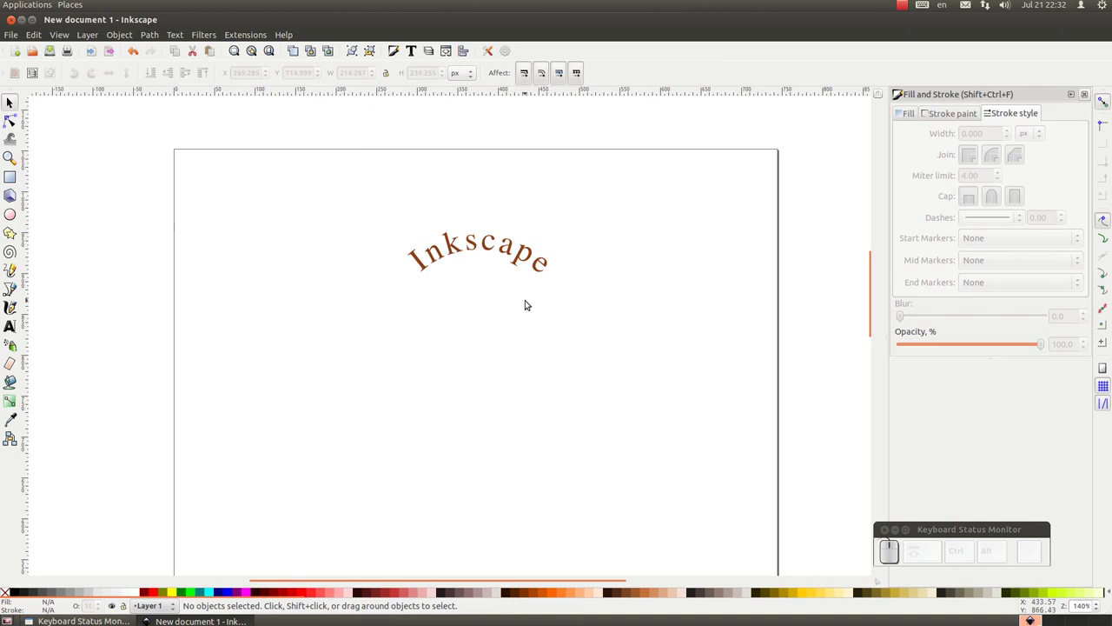
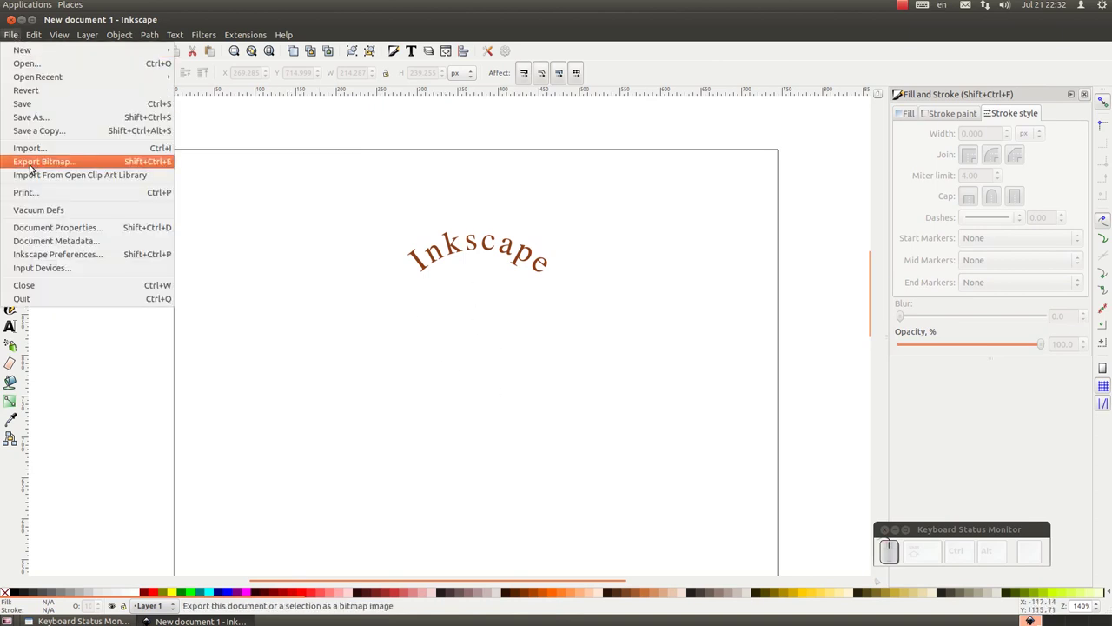
- Search the Open Clip Art Library for 'shield' and preview the basic shield result
{"action": "left_click_drag", "start_coordinate": [38, 176], "coordinate": [50, 179]}
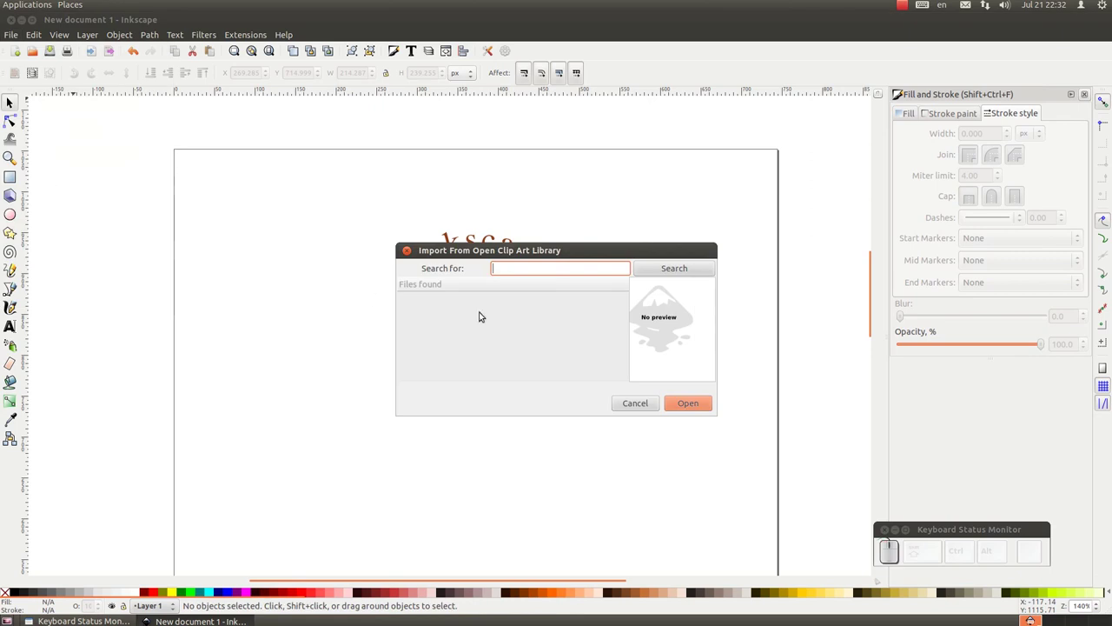
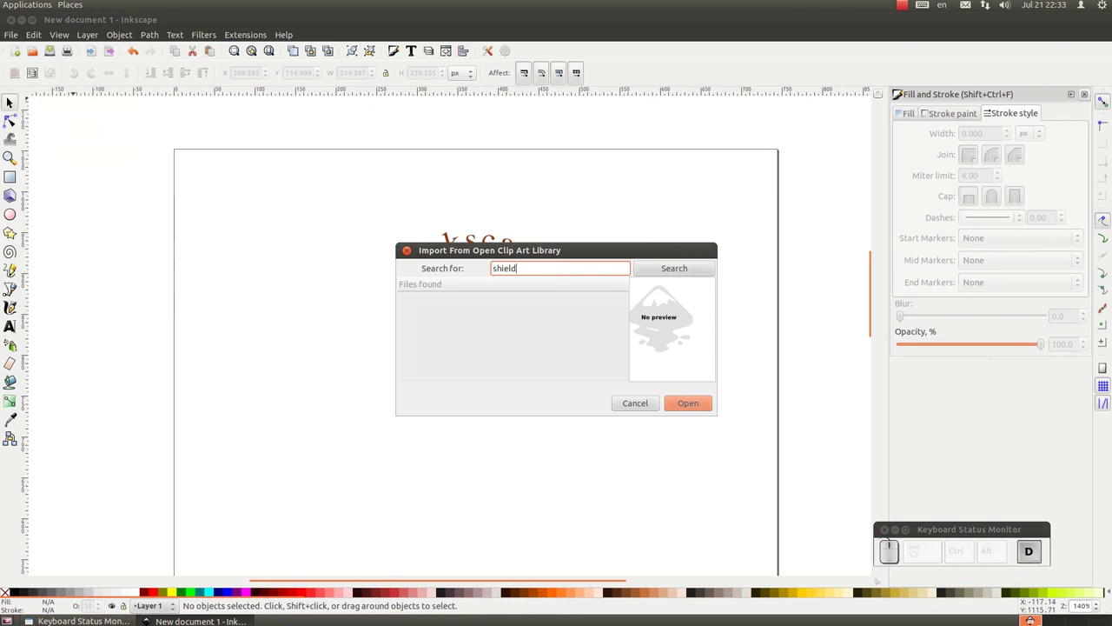
{"action": "key", "text": "d"}
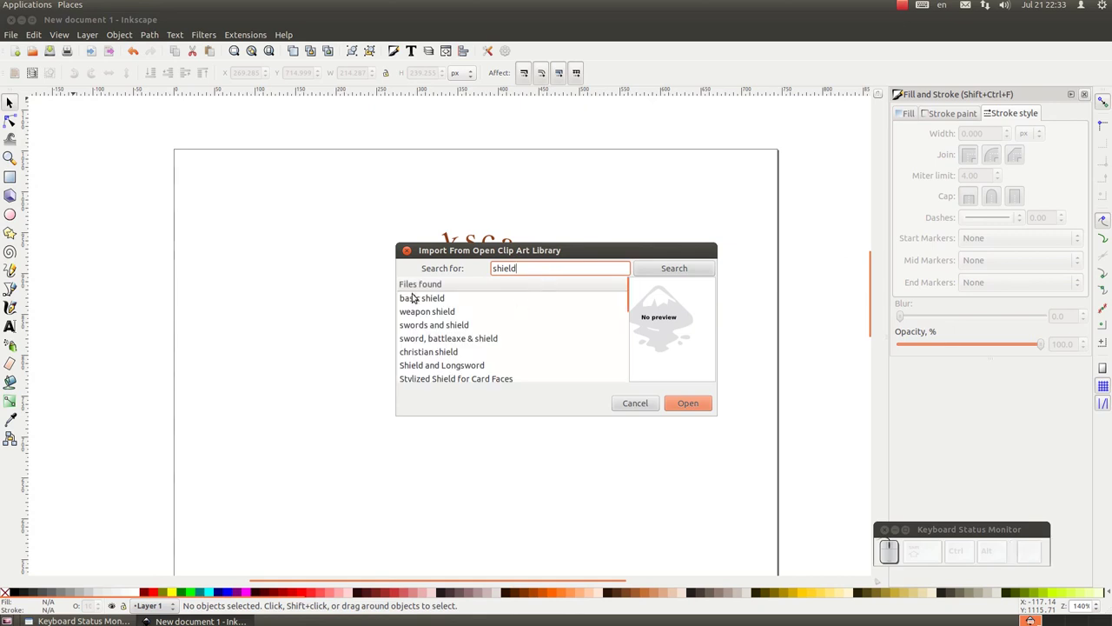
{"action": "left_click", "coordinate": [413, 298]}
- Import the basic shield and scale the huge drawing down to page size
{"action": "left_click_drag", "start_coordinate": [437, 300], "coordinate": [570, 332]}
{"action": "left_click_drag", "start_coordinate": [695, 408], "coordinate": [685, 401]}
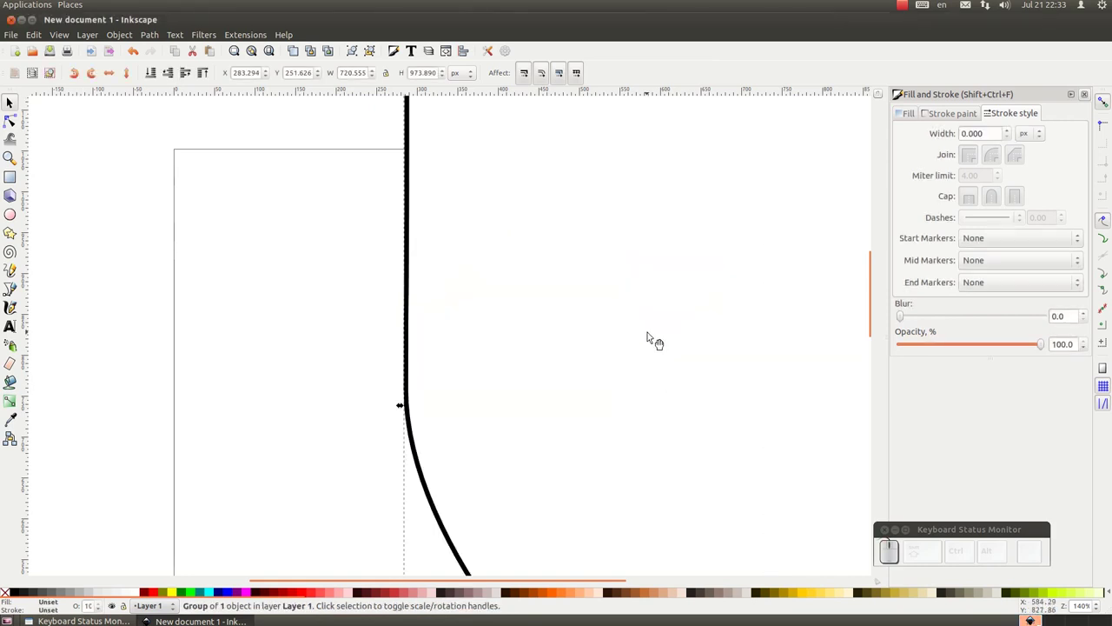
{"action": "scroll", "scroll_direction": "down", "scroll_amount": 3}
{"action": "left_click_drag", "start_coordinate": [699, 286], "coordinate": [628, 369]}
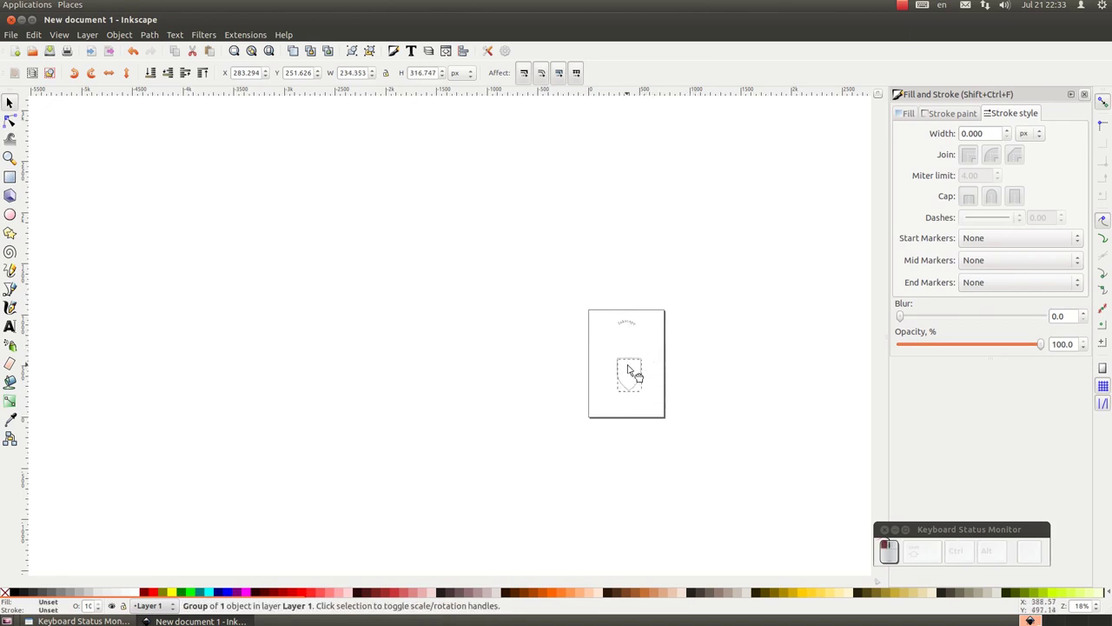
- Move the scaled shield directly beneath the curved Inkscape text
{"action": "left_click", "coordinate": [628, 340]}
{"action": "scroll", "scroll_direction": "up", "scroll_amount": 3}
{"action": "scroll", "scroll_direction": "up", "scroll_amount": 3}
{"action": "left_click_drag", "start_coordinate": [839, 219], "coordinate": [638, 383]}
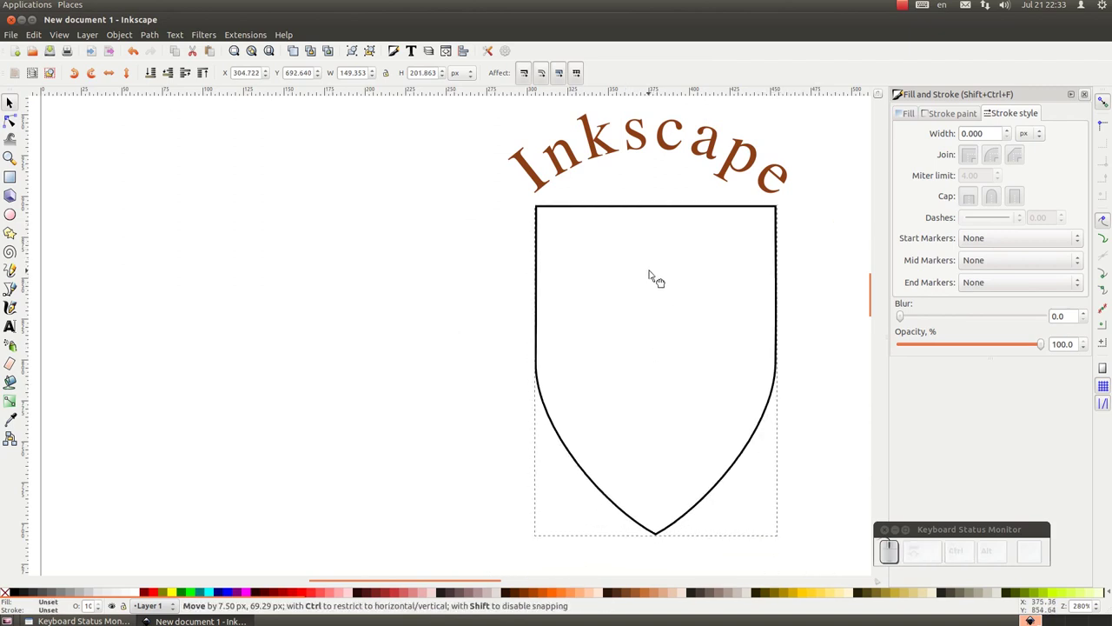
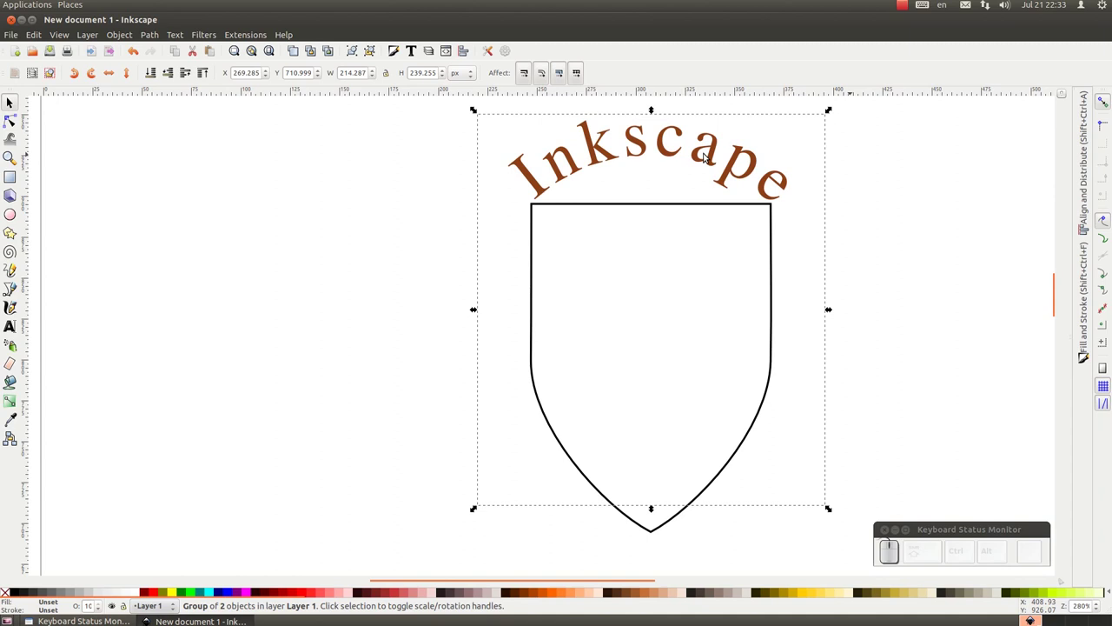
- Nudge the curved text group left, right and down into place with the arrow keys
{"action": "key", "text": "Left"}
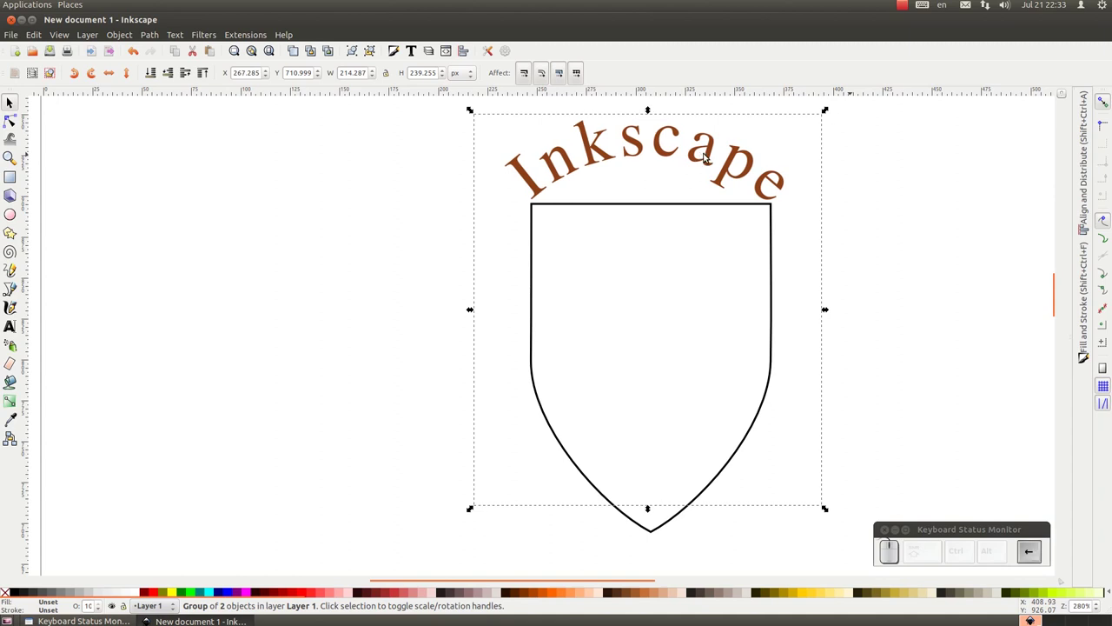
{"action": "key", "text": "Right"}
{"action": "key", "text": "Right"}
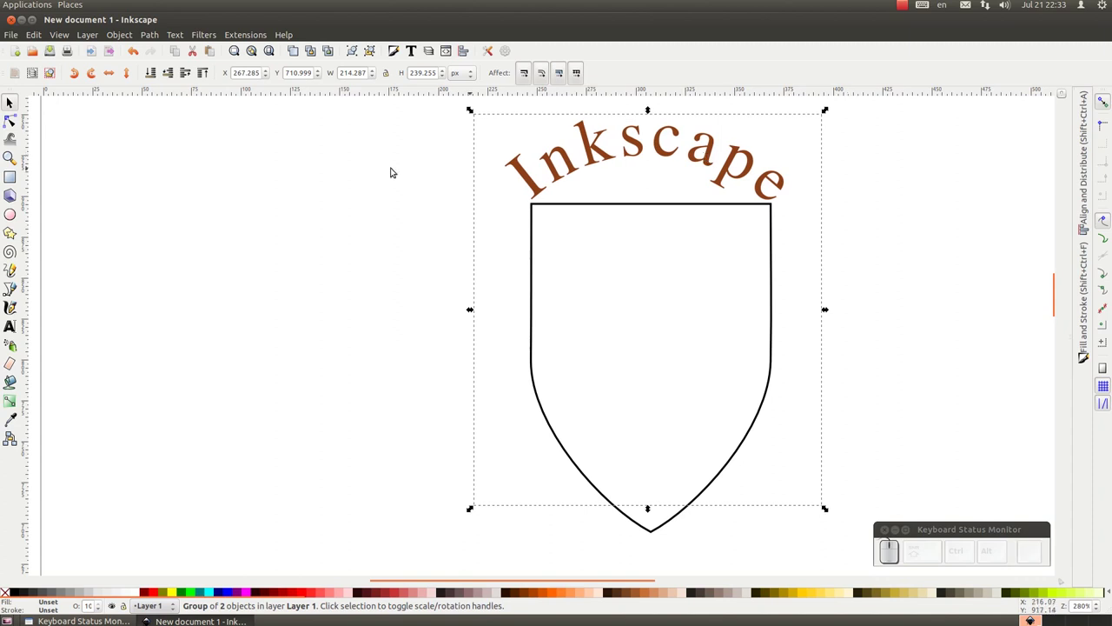
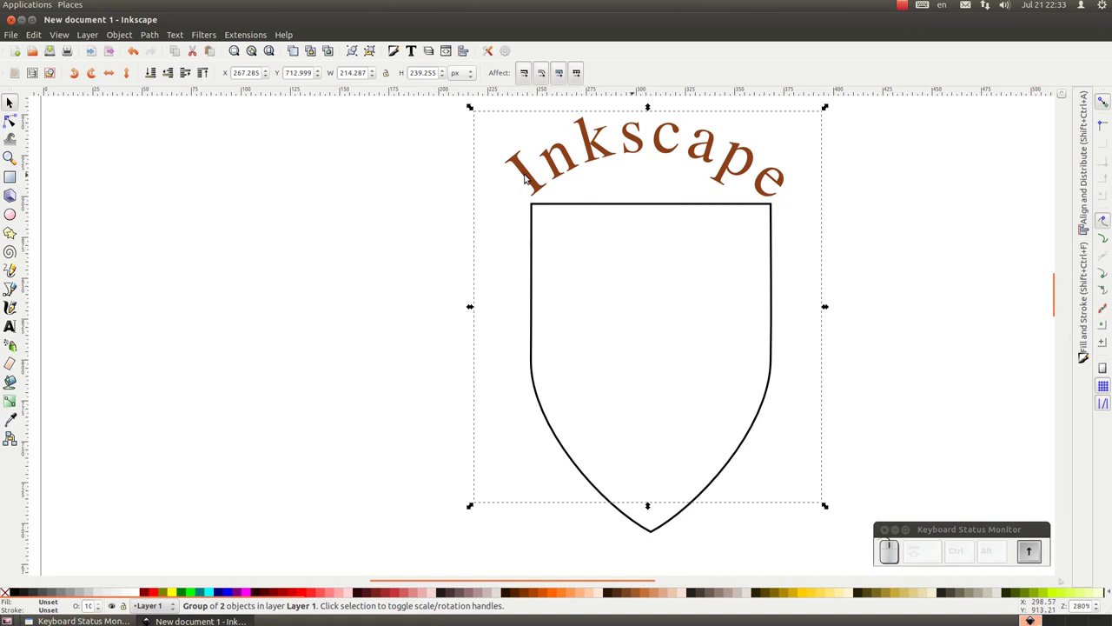
{"action": "key", "text": "Down"}
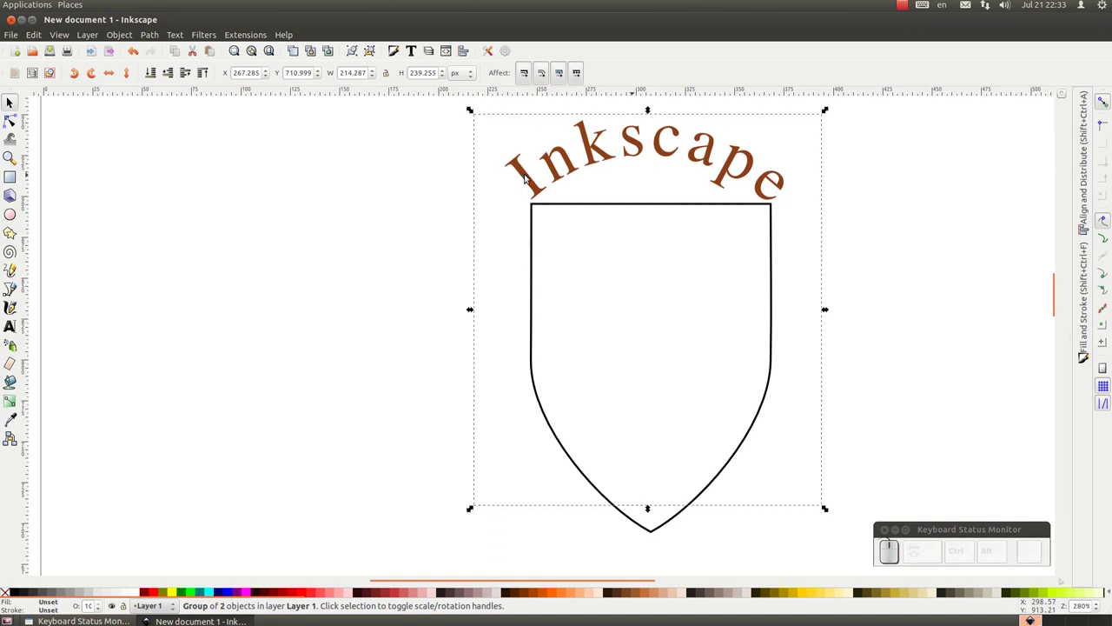
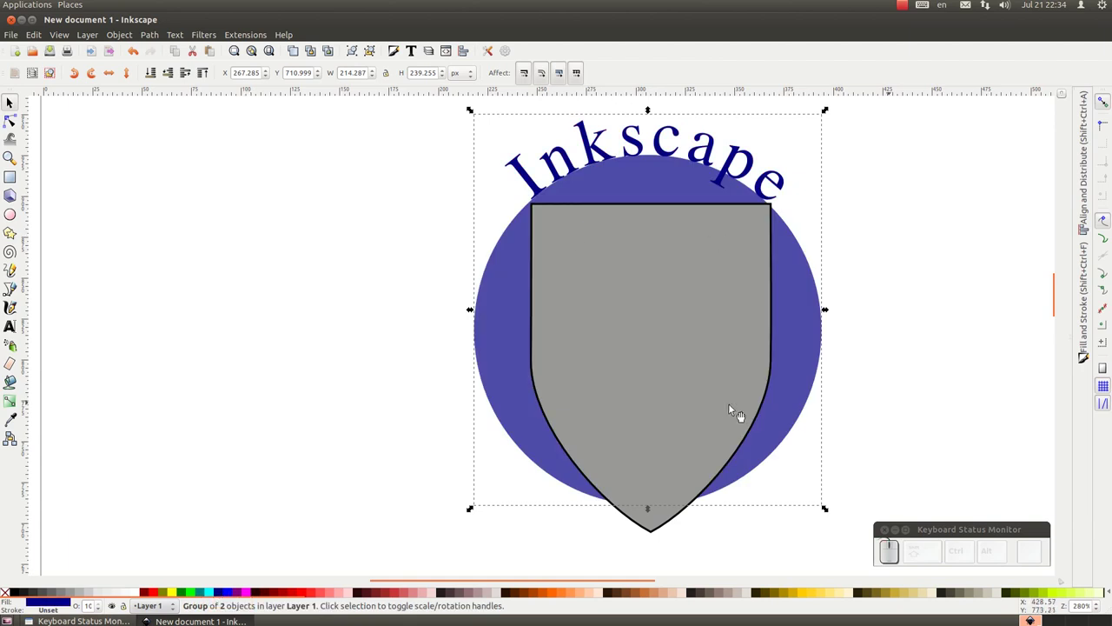
- Nudge the red text-on-path right, ungroup it, and zoom to check it over the shield's top edge
{"action": "key", "text": "Right"}
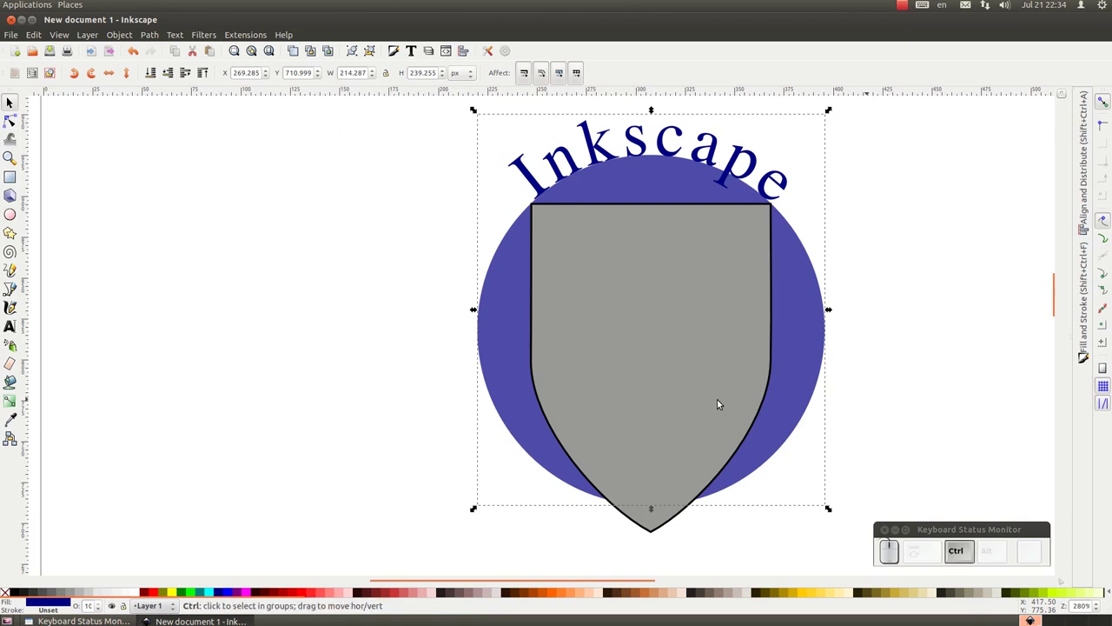
{"action": "key", "text": "ctrl+u"}
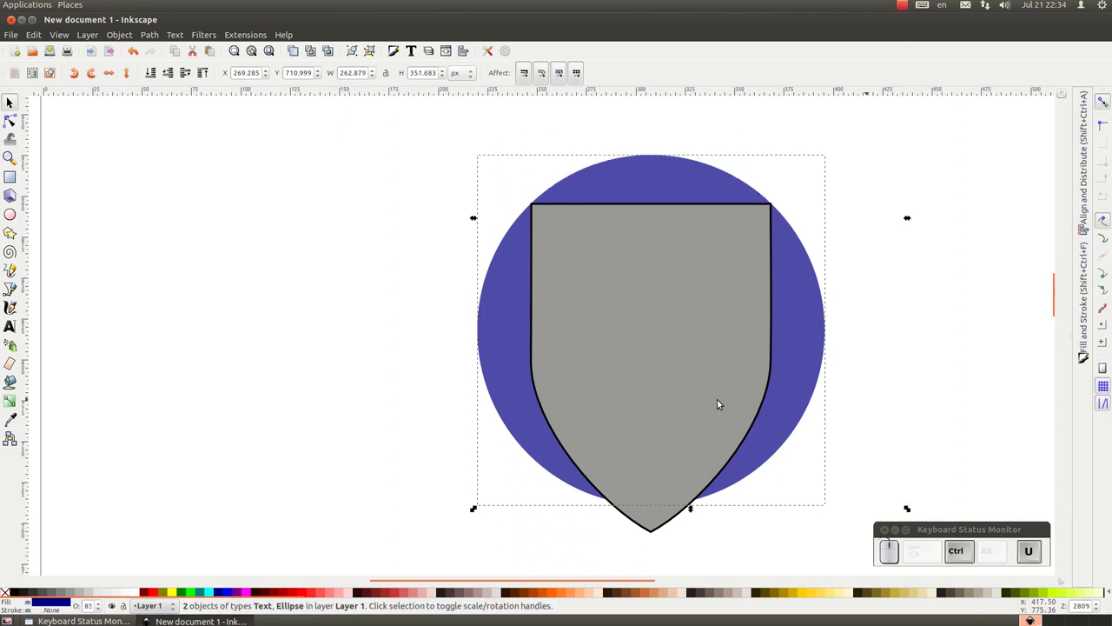
{"action": "scroll", "scroll_direction": "down", "scroll_amount": 3}
{"action": "scroll", "scroll_direction": "down", "scroll_amount": 3}
{"action": "scroll", "scroll_direction": "up", "scroll_amount": 3}
{"action": "scroll", "scroll_direction": "up", "scroll_amount": 3}
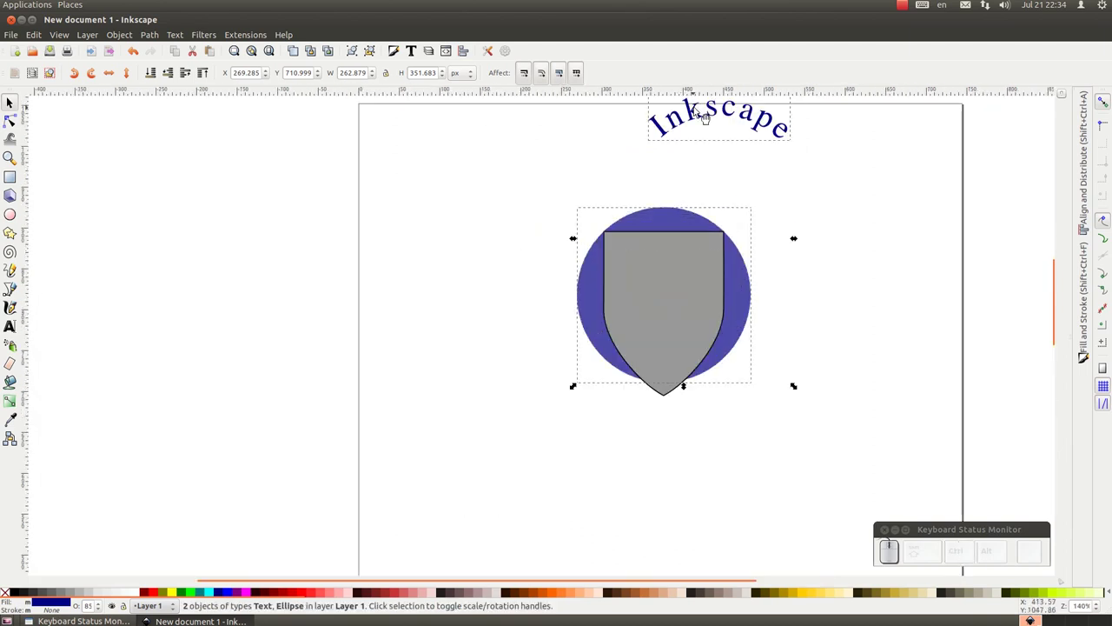
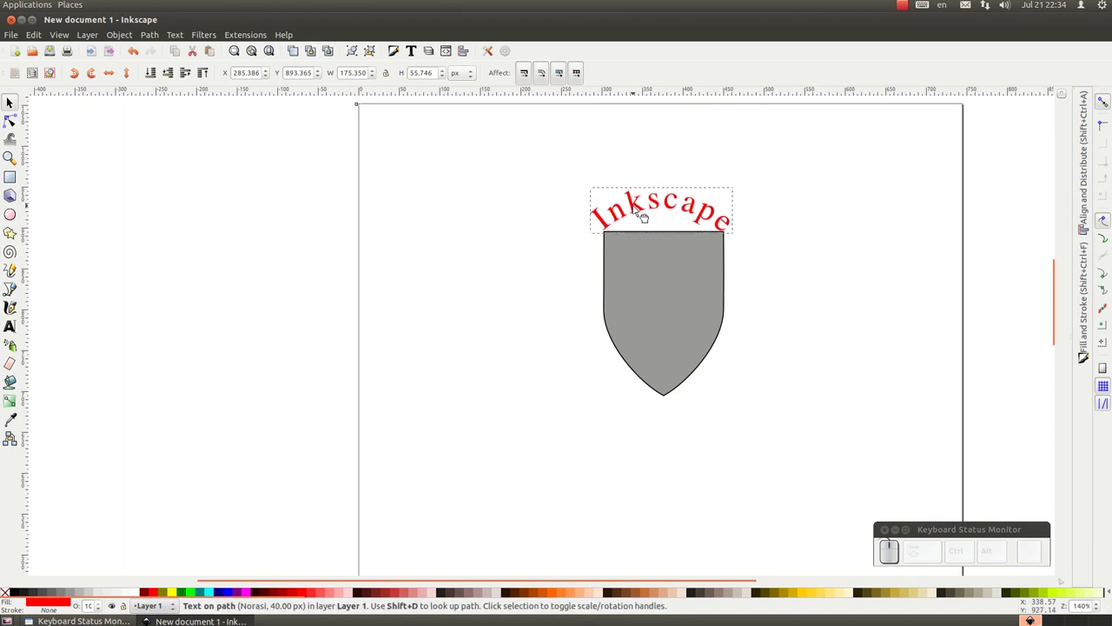
{"action": "scroll", "scroll_direction": "up", "scroll_amount": 3}
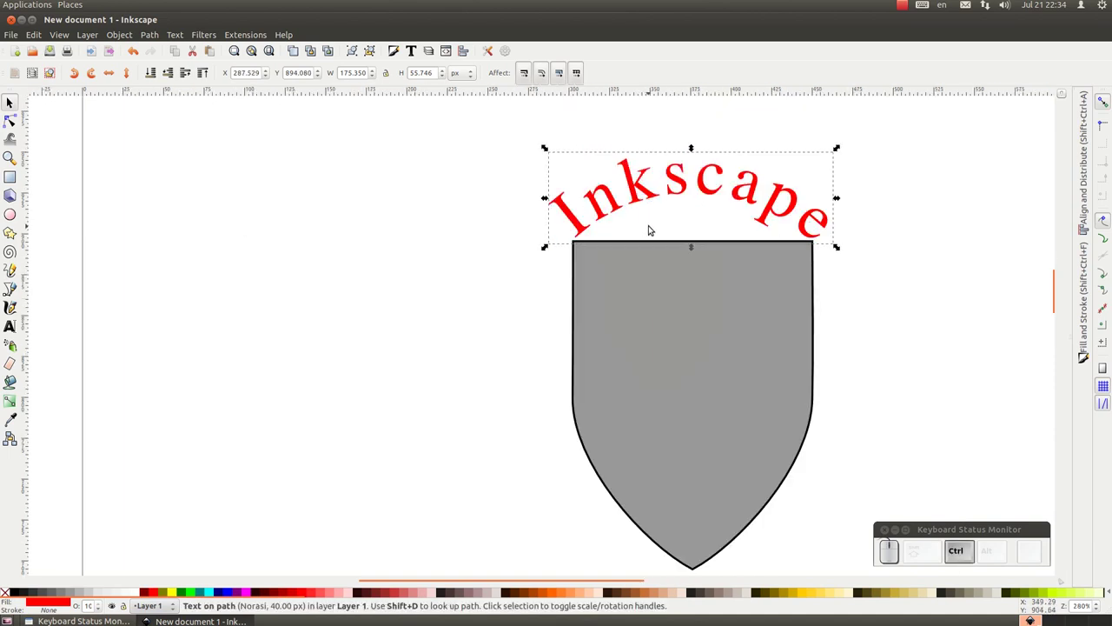
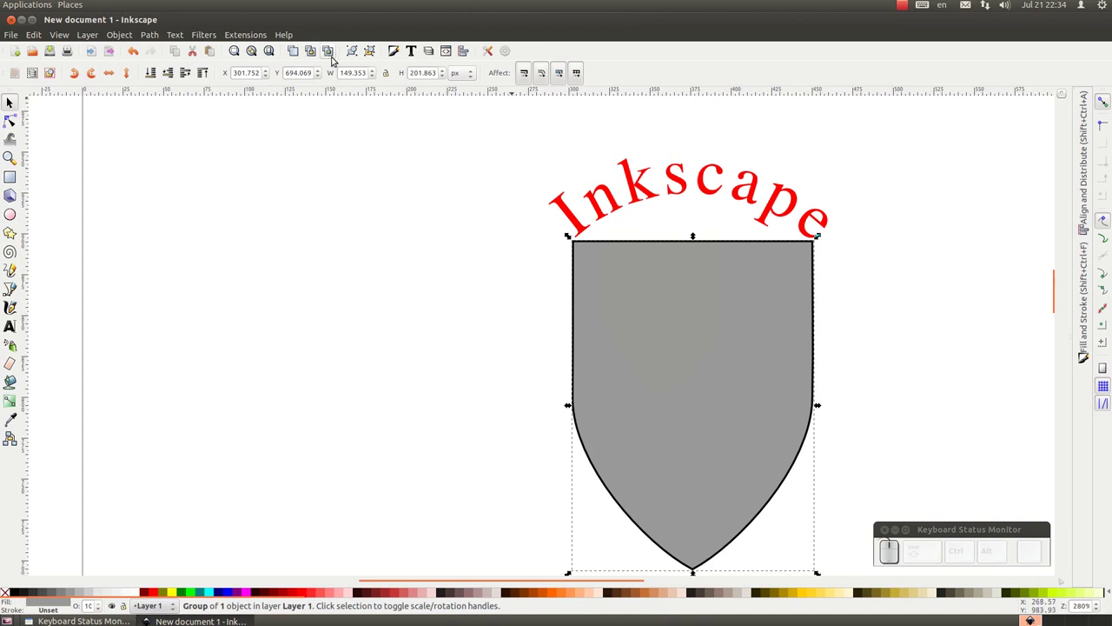
- Give the grey shield a linear gradient fill from Fill and Stroke
{"action": "left_click", "coordinate": [401, 54]}
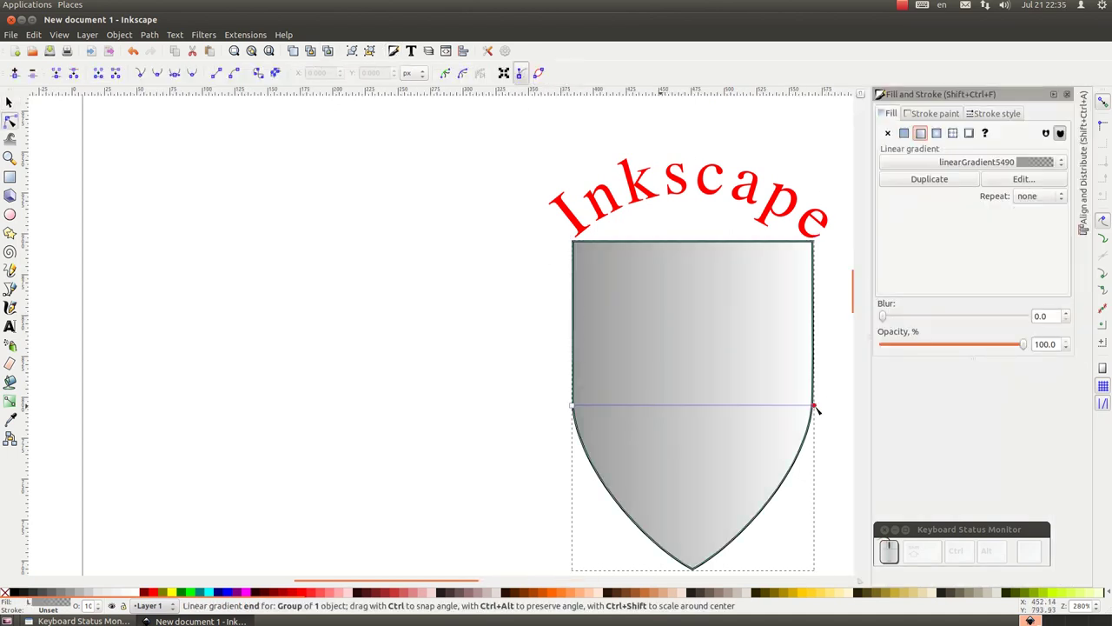
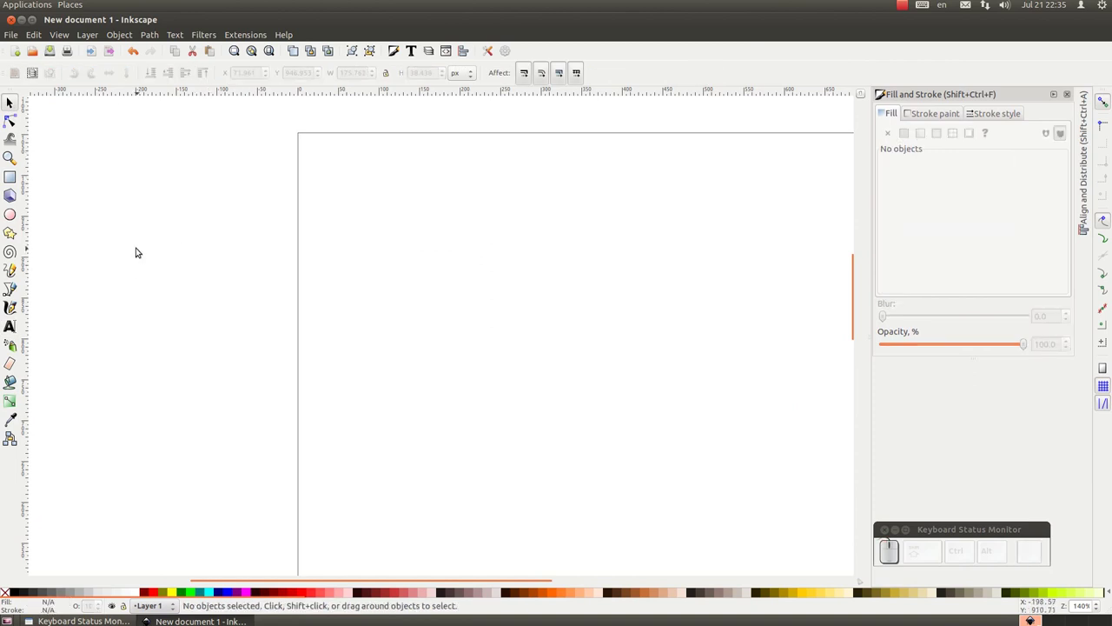
- Start a new black text on the empty page beginning with the word Inkscape
{"action": "left_click", "coordinate": [20, 329]}
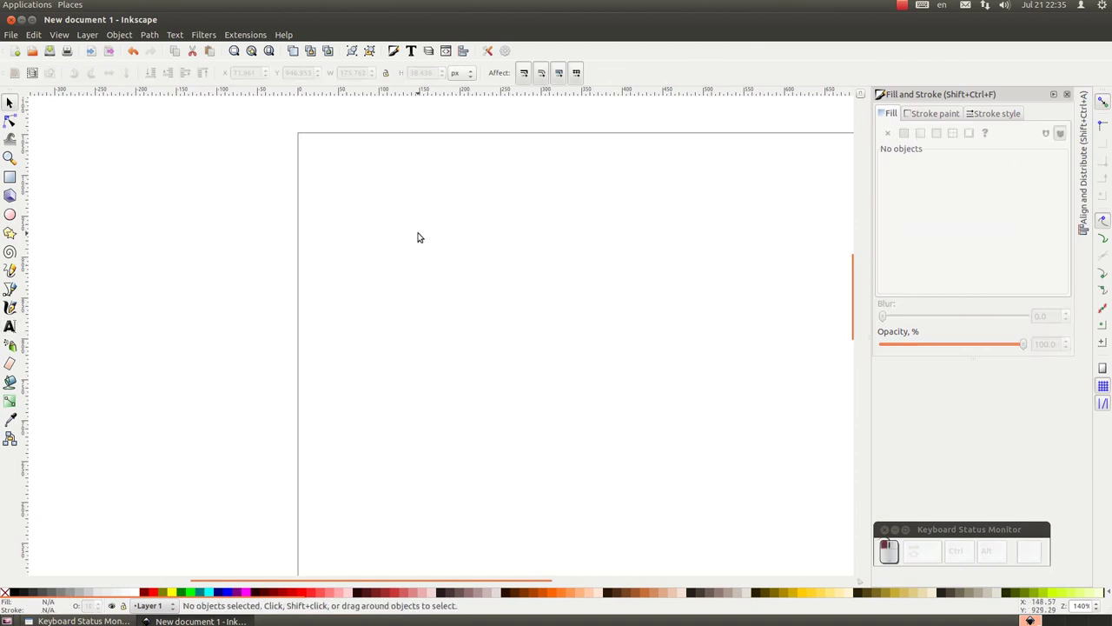
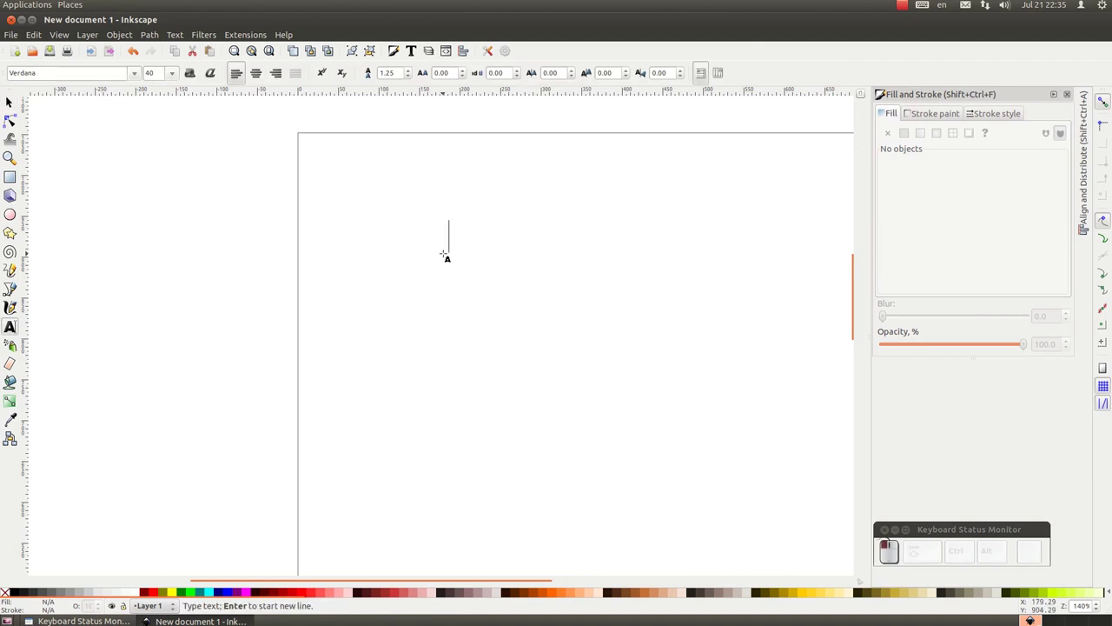
{"action": "key", "text": "shift+i"}
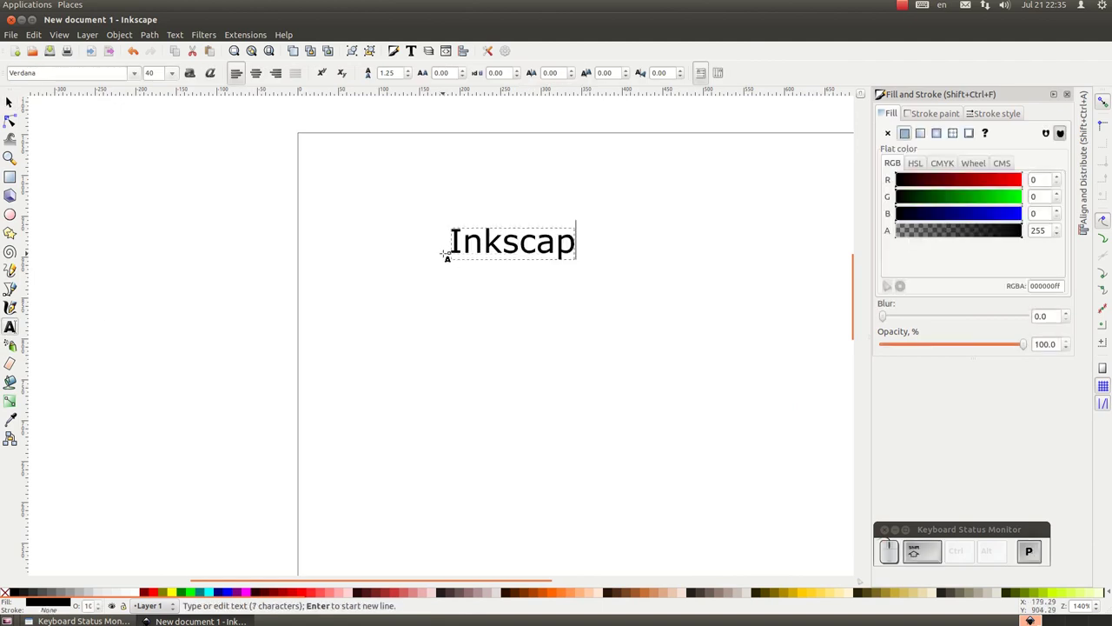
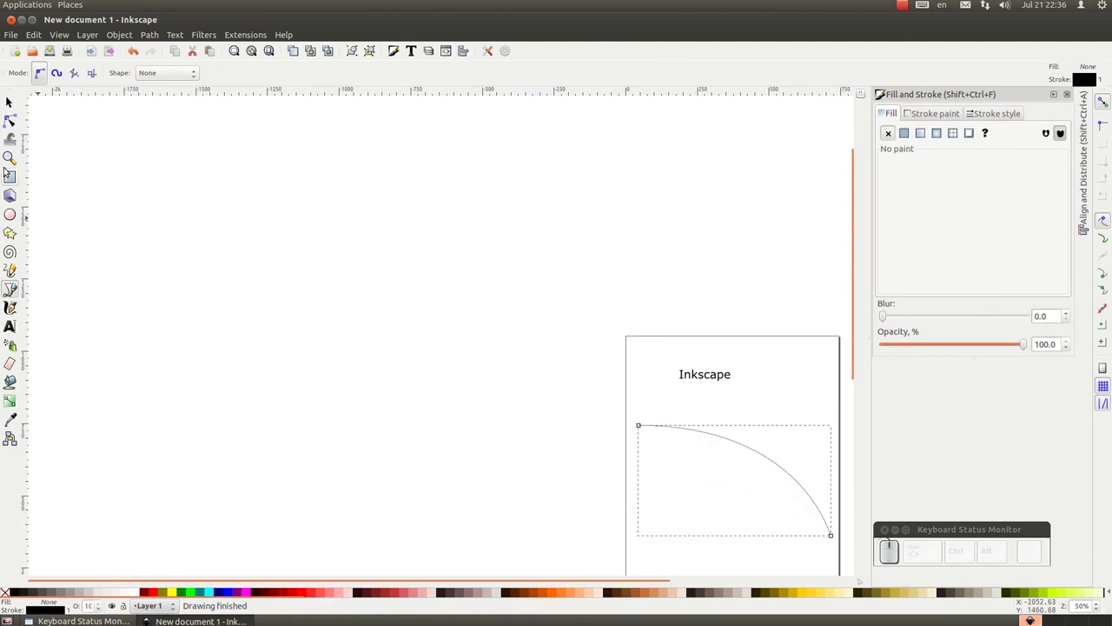
- Shrink the drawn arc and move it just beneath the black Inkscape text
{"action": "left_click", "coordinate": [621, 473]}
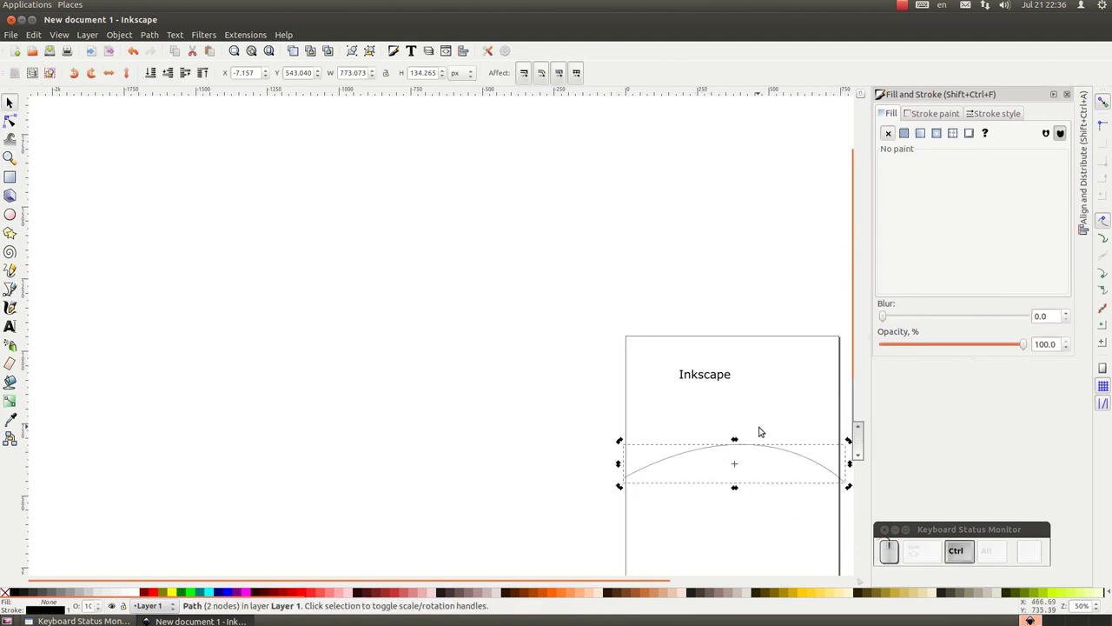
{"action": "left_click", "coordinate": [800, 460]}
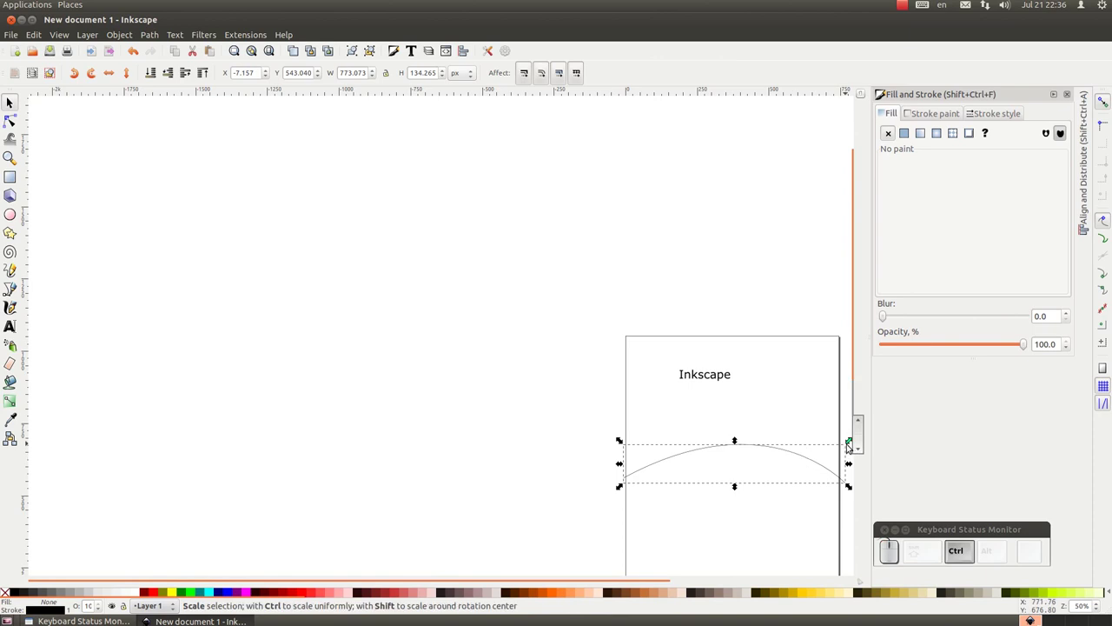
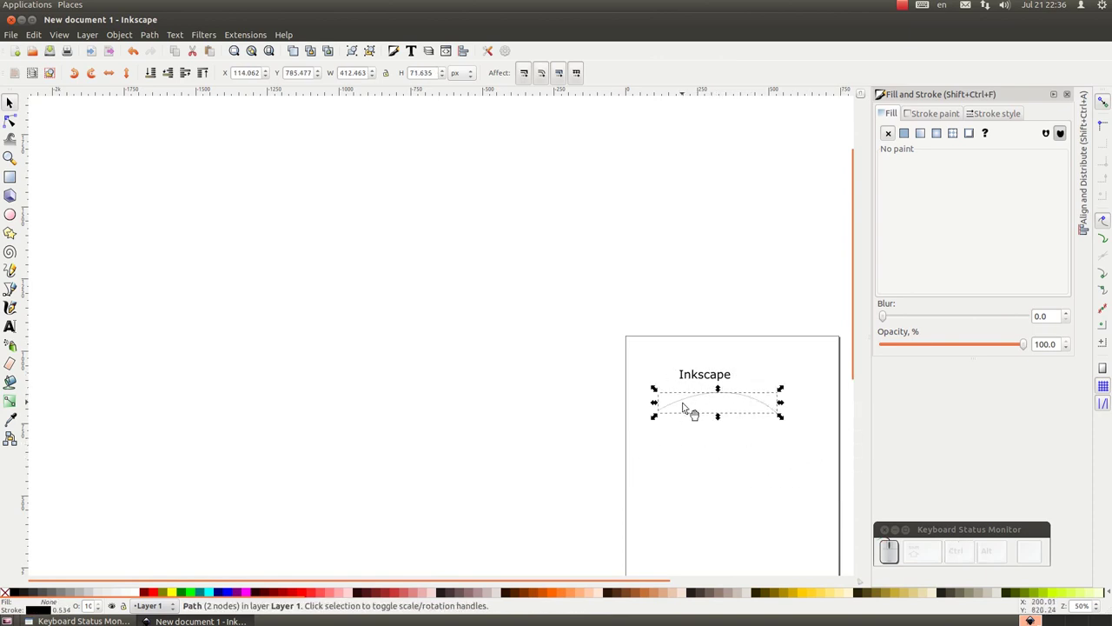
{"action": "left_click_drag", "start_coordinate": [709, 383], "coordinate": [691, 401]}
{"action": "left_click", "coordinate": [688, 405]}
- Clear the selection, then select the Inkscape text together with the arc
{"action": "left_click", "coordinate": [708, 300]}
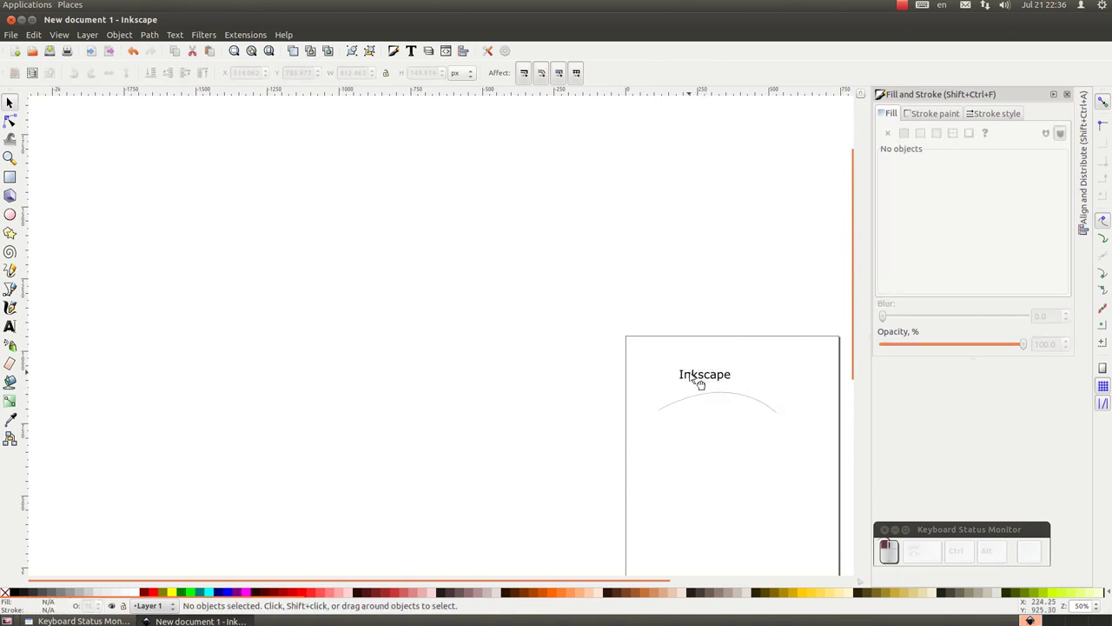
{"action": "left_click", "coordinate": [681, 404]}
{"action": "left_click", "coordinate": [680, 409]}
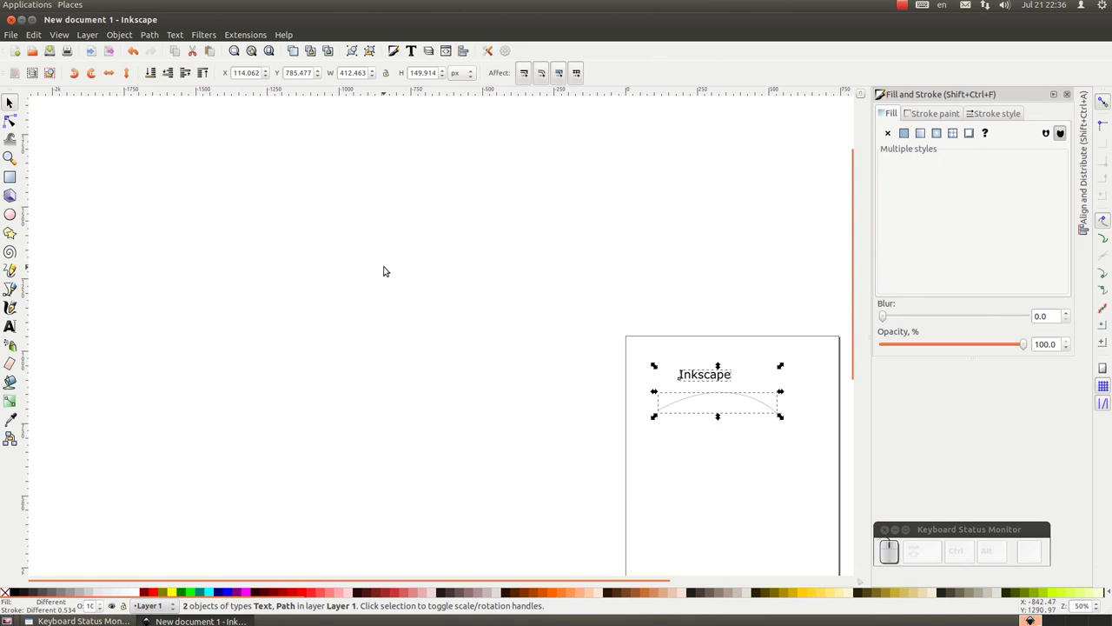
- Apply Text > Put on Path so the black Inkscape text follows the arc
{"action": "left_click", "coordinate": [179, 38]}
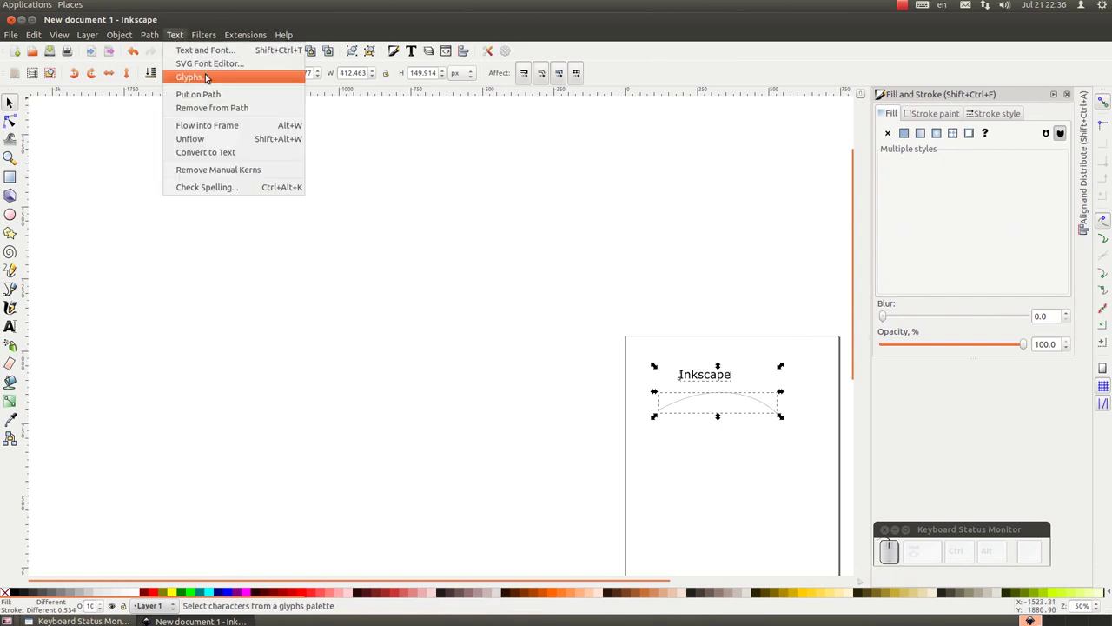
{"action": "left_click", "coordinate": [205, 98]}
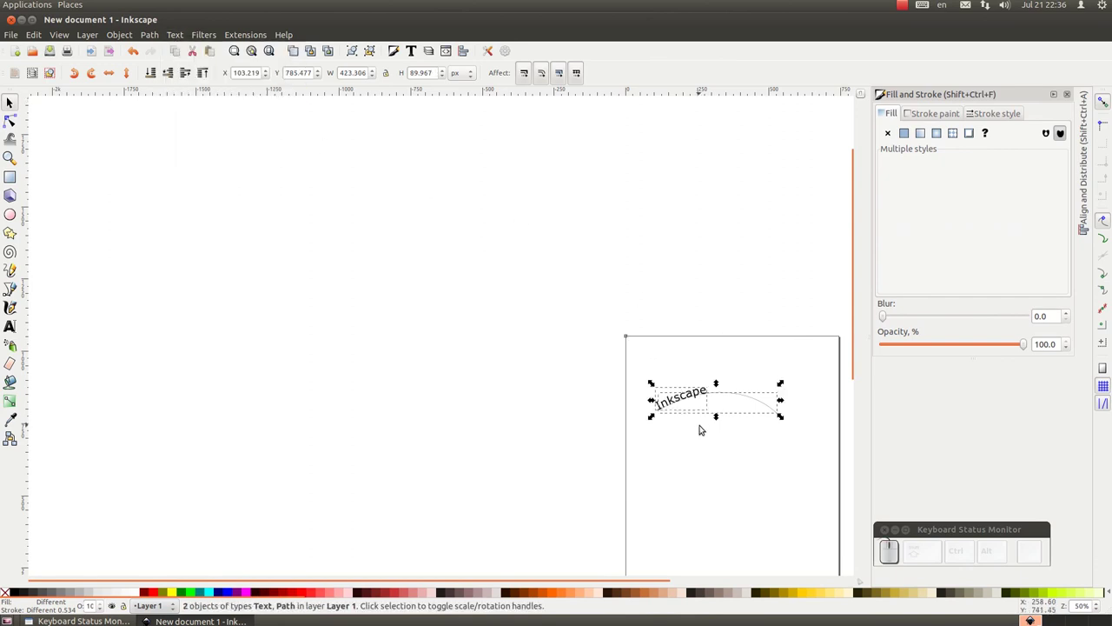
{"action": "scroll", "scroll_direction": "up", "scroll_amount": 3}
{"action": "scroll", "scroll_direction": "down", "scroll_amount": 3}
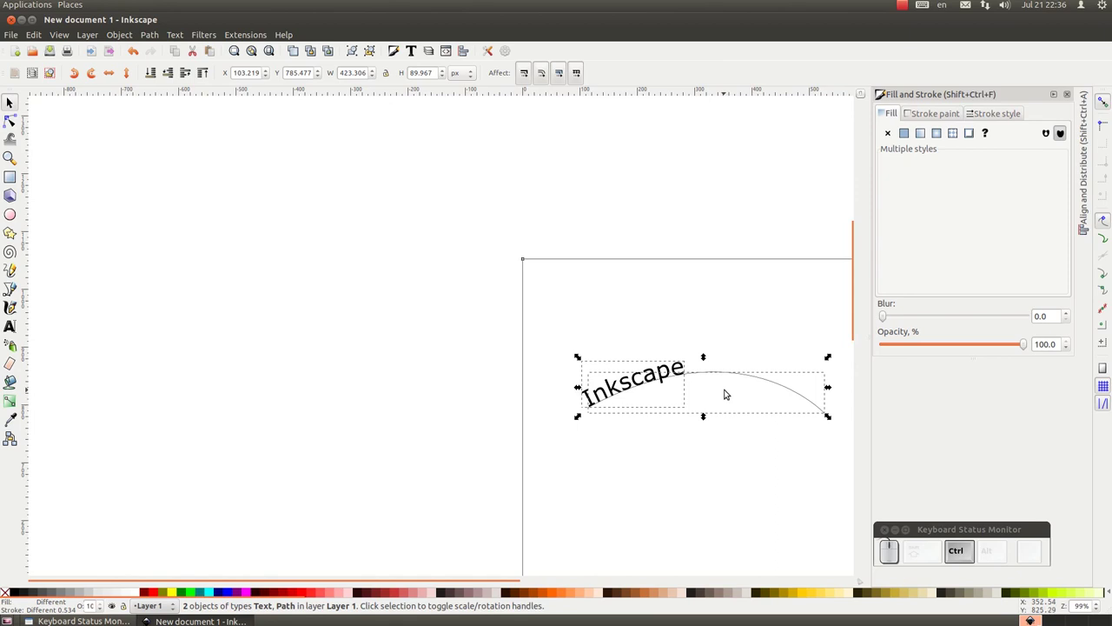
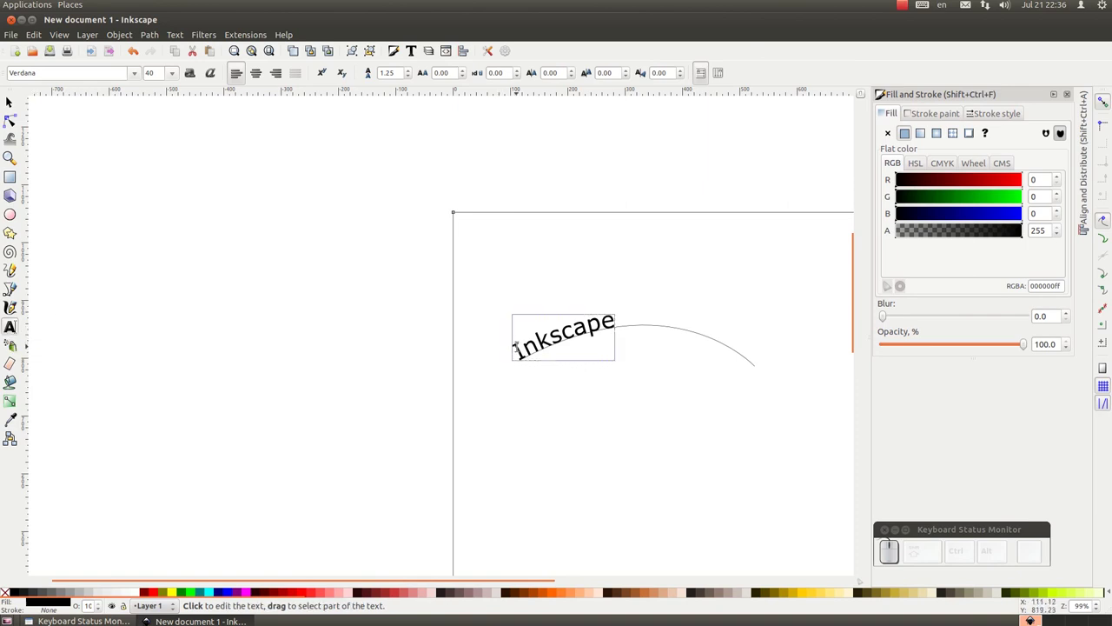
- Add leading spaces and Alt+arrow kerning nudges to slide the text toward the arc's middle
{"action": "key", "text": "space"}
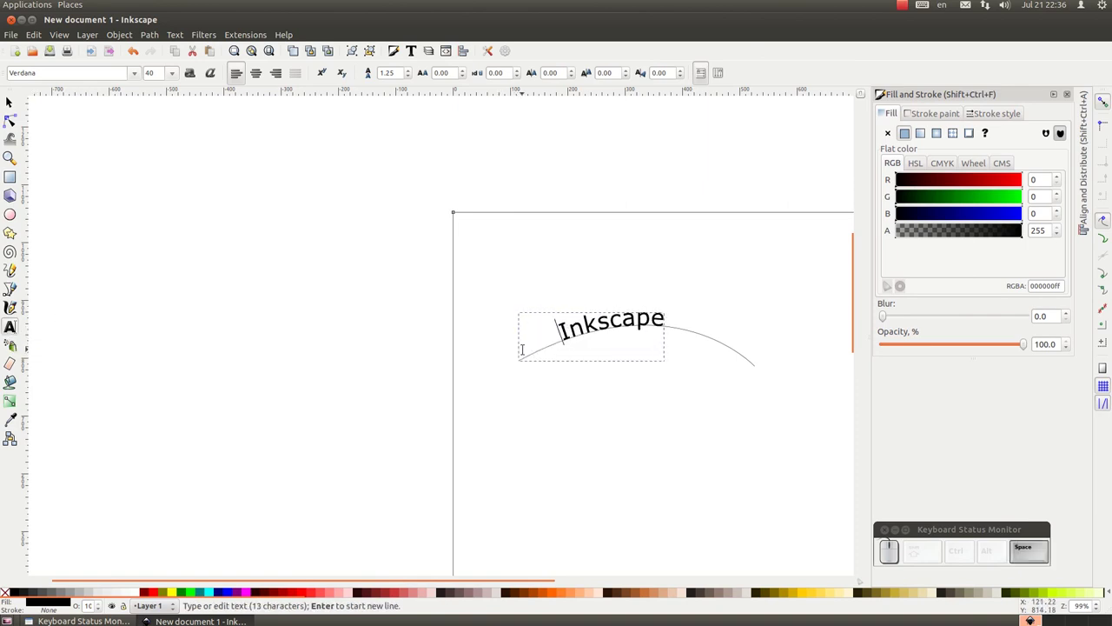
{"action": "key", "text": "space"}
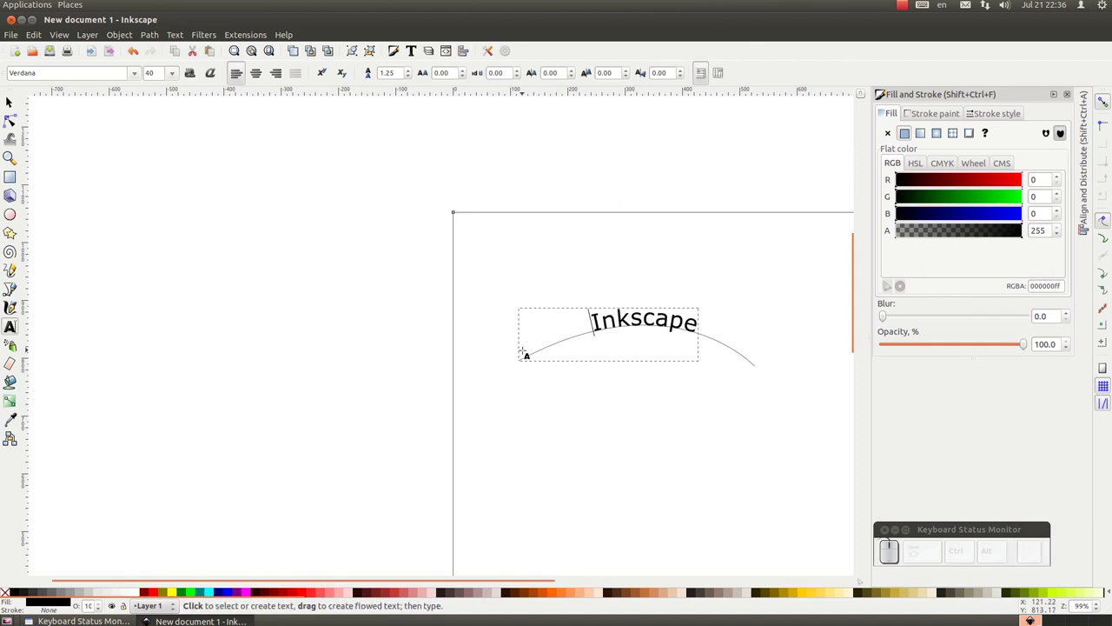
{"action": "key", "text": "alt+Left"}
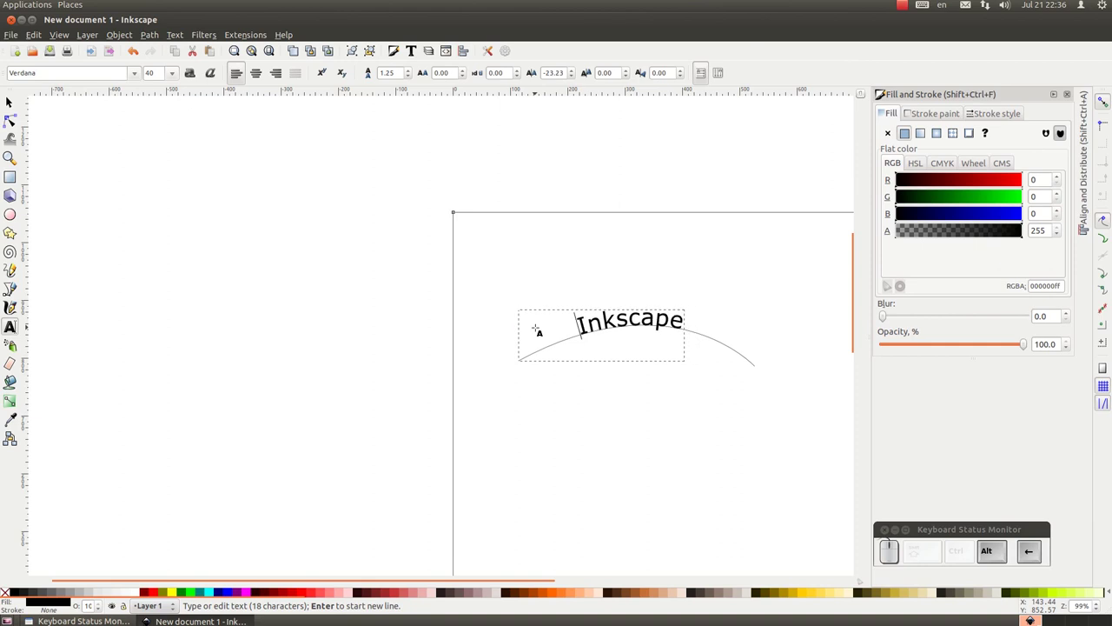
{"action": "key", "text": "alt+Right"}
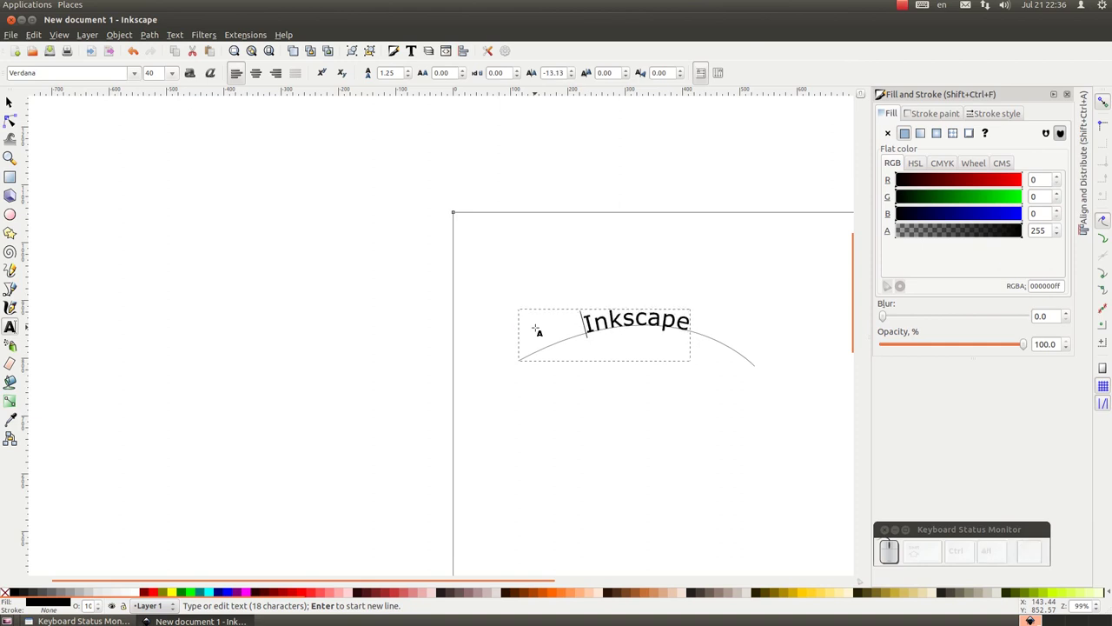
{"action": "key", "text": "alt+Right"}
{"action": "key", "text": "Left"}
{"action": "key", "text": "Right"}
{"action": "key", "text": "Right"}
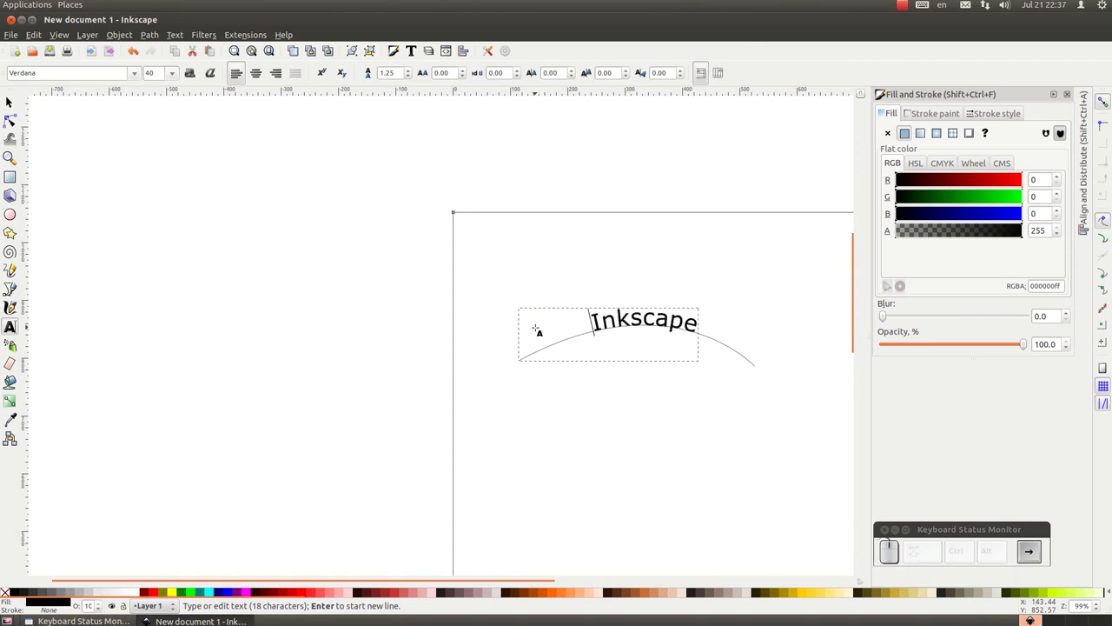
{"action": "key", "text": "Left"}
{"action": "key", "text": "Left"}
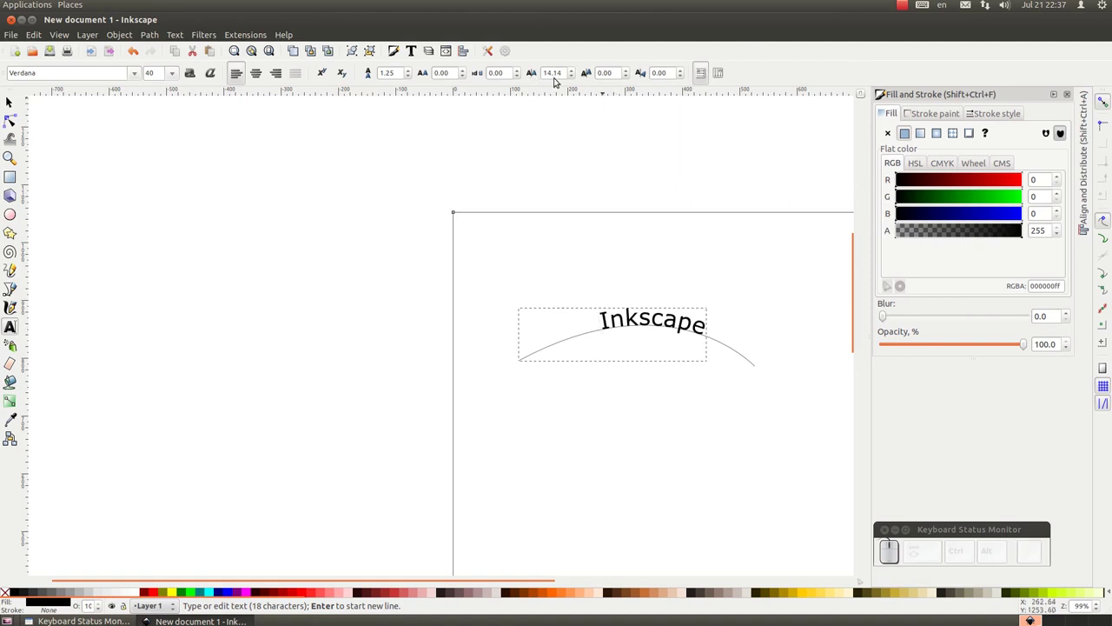
- Adjust the kerning field in the Text toolbar so the letters rest directly on the arc
{"action": "left_click_drag", "start_coordinate": [574, 74], "coordinate": [576, 67]}
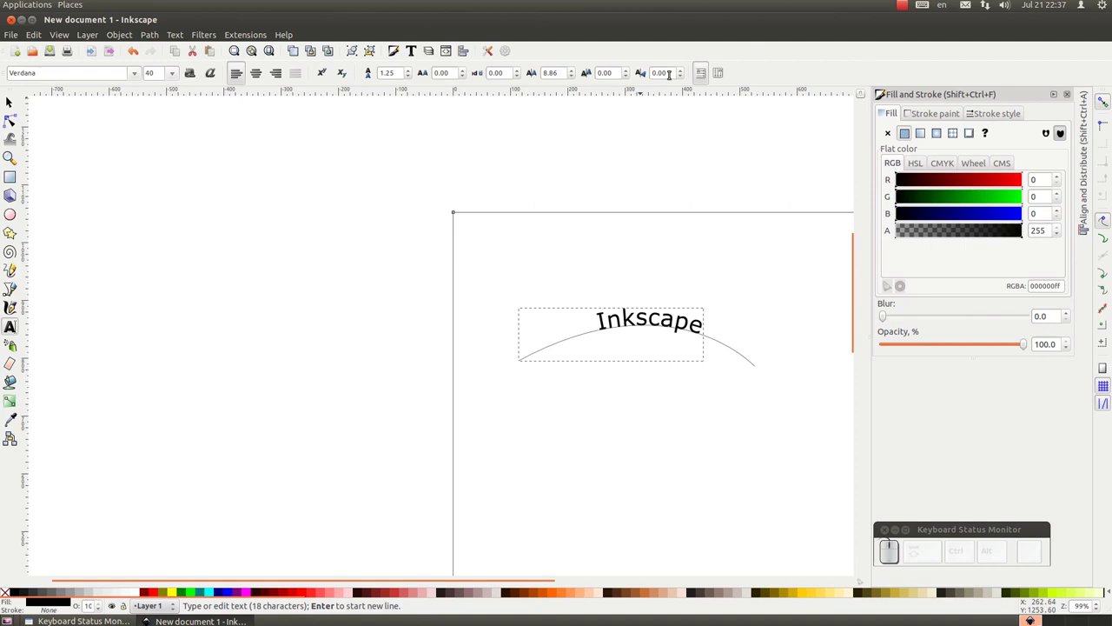
{"action": "left_click", "coordinate": [628, 78]}
{"action": "left_click_drag", "start_coordinate": [628, 78], "coordinate": [13, 85]}
{"action": "left_click_drag", "start_coordinate": [5, 104], "coordinate": [681, 251]}
{"action": "scroll", "scroll_direction": "down", "scroll_amount": 3}
{"action": "scroll", "scroll_direction": "up", "scroll_amount": 3}
{"action": "scroll", "scroll_direction": "up", "scroll_amount": 3}
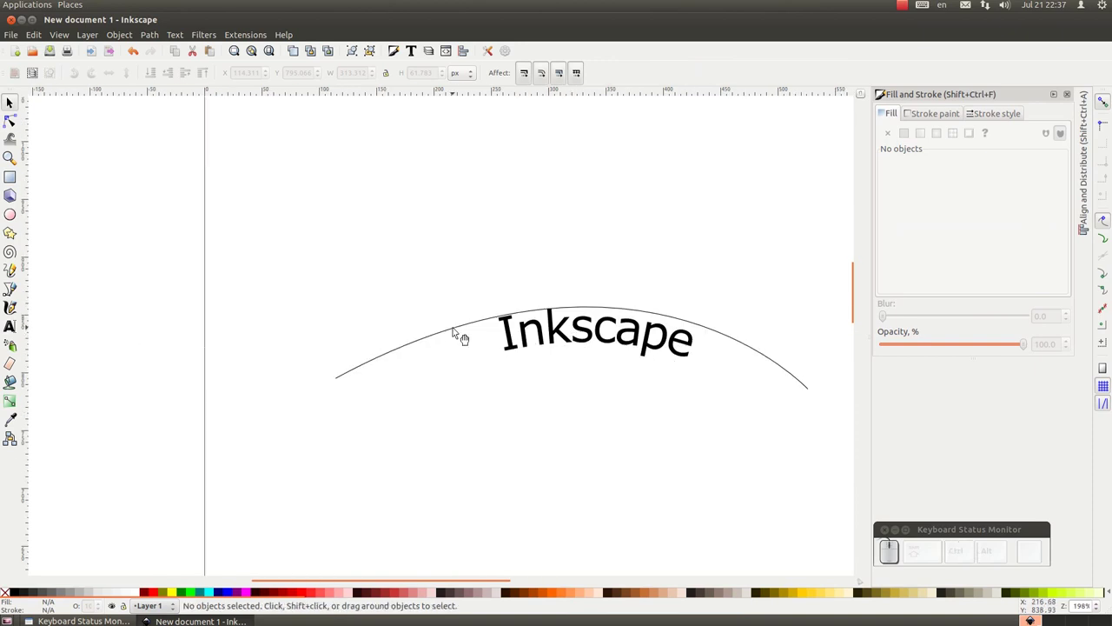
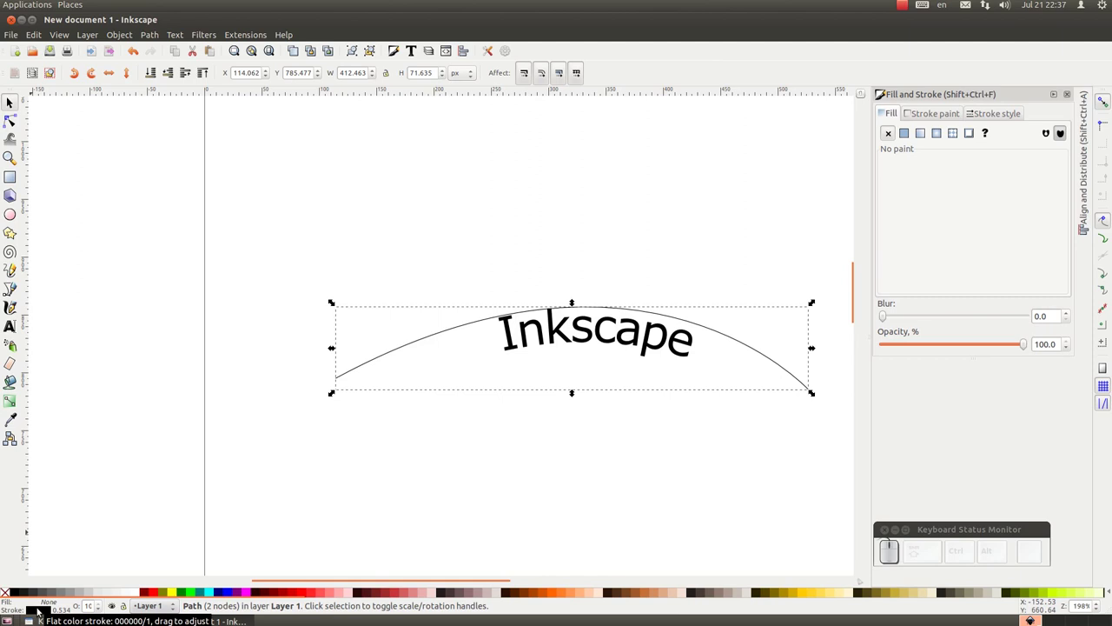
- Select the arc and set its stroke to none so only the curved text shows
{"action": "left_click", "coordinate": [927, 114]}
{"action": "left_click", "coordinate": [890, 133]}
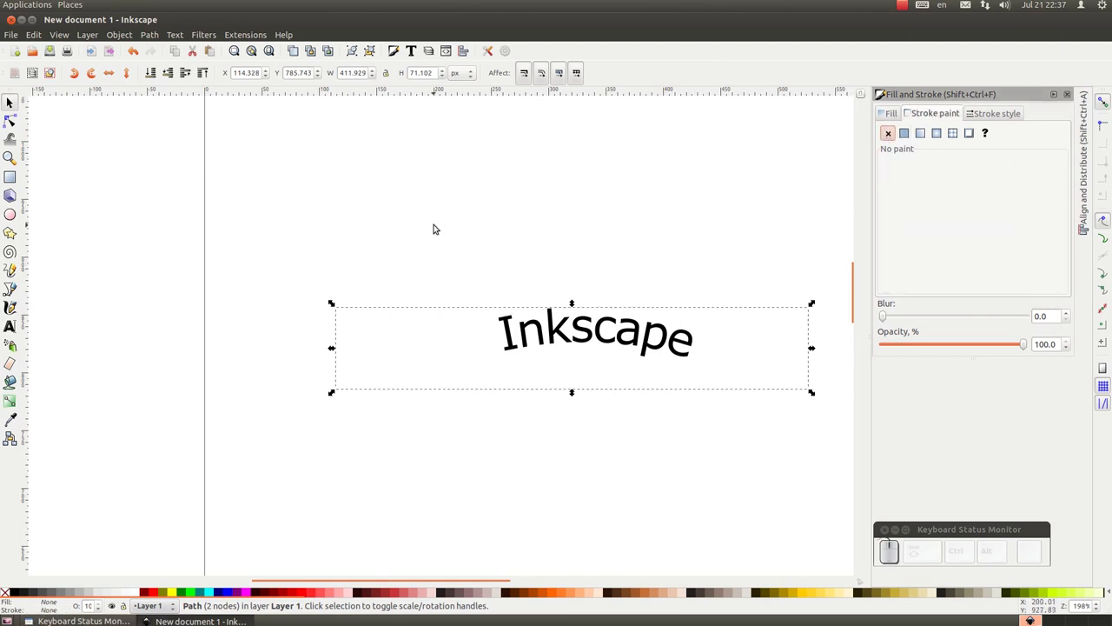